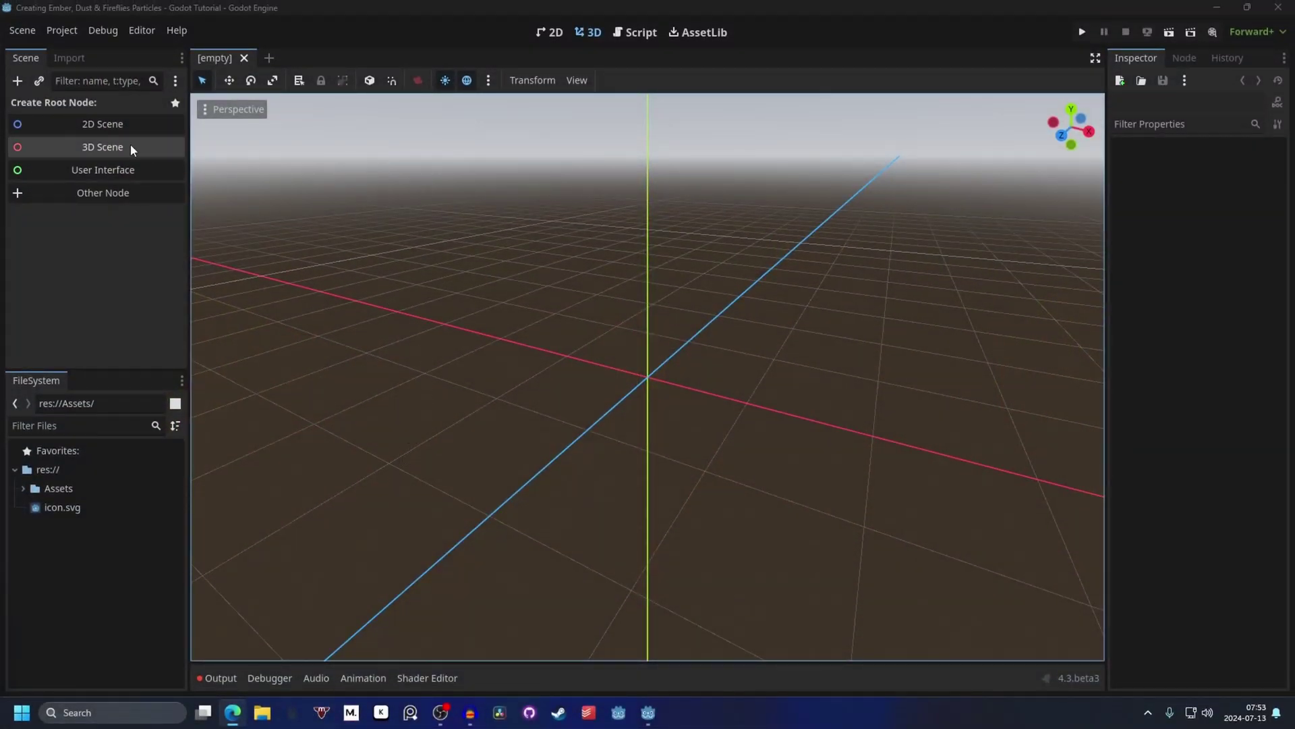
Step: Create a 3D scene with a Node3D root and add a GPUParticles3D child
{"action": "left_click", "coordinate": [135, 149]}
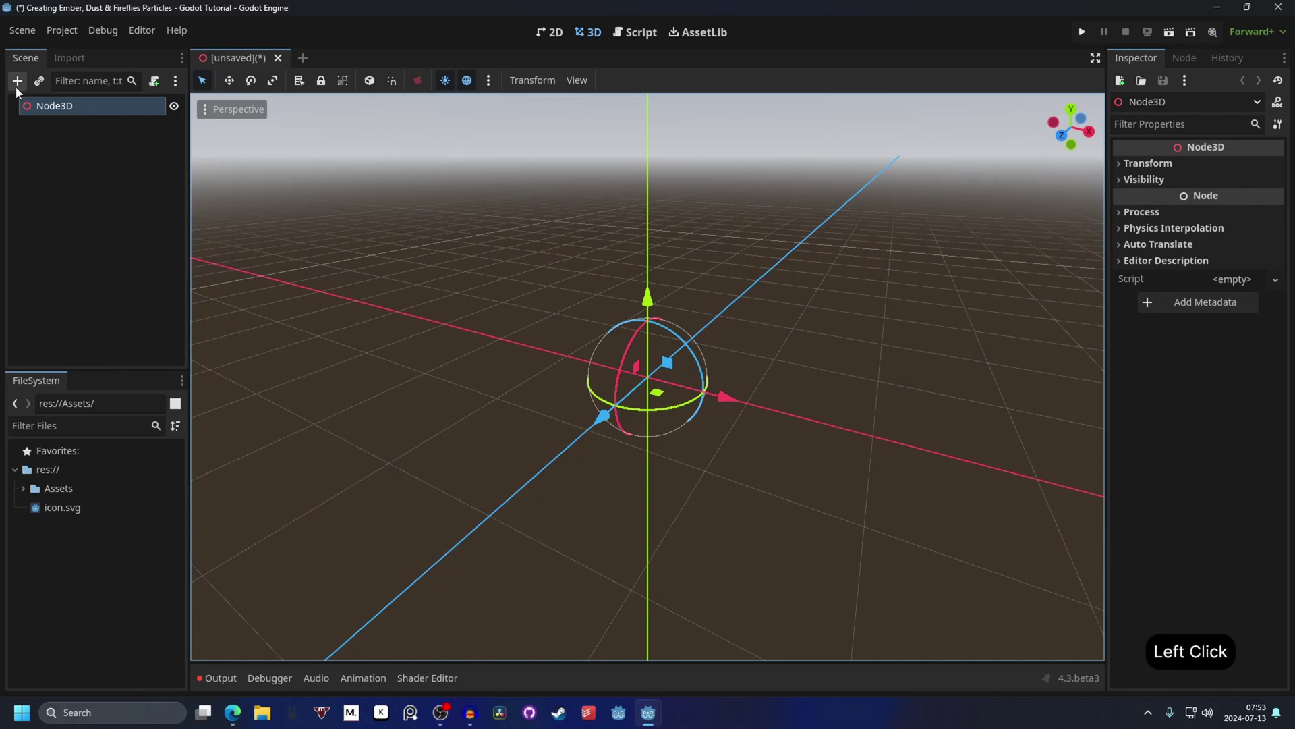
{"action": "left_click", "coordinate": [22, 87]}
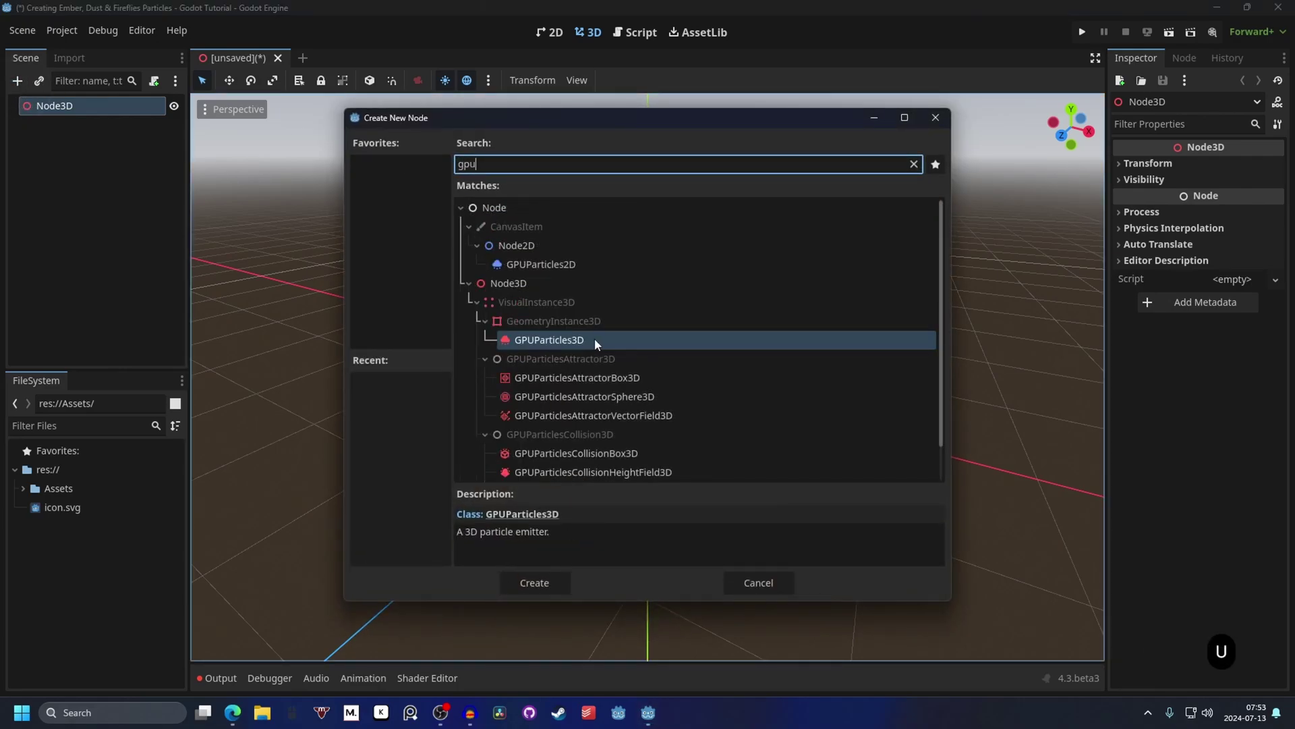
{"action": "left_click", "coordinate": [545, 587]}
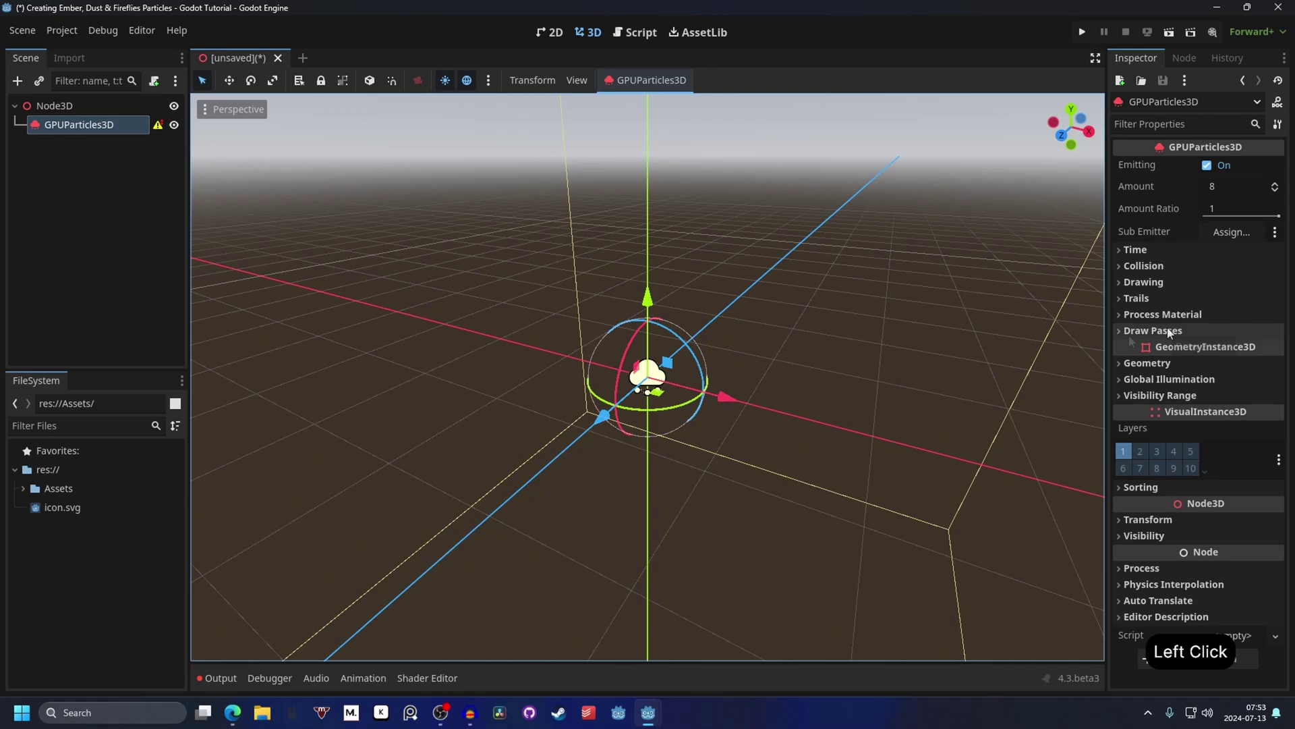
Step: Assign a new QuadMesh to Draw Pass 1 and expand the Assets folder of textures
{"action": "left_click", "coordinate": [1190, 330]}
{"action": "left_click", "coordinate": [1268, 376]}
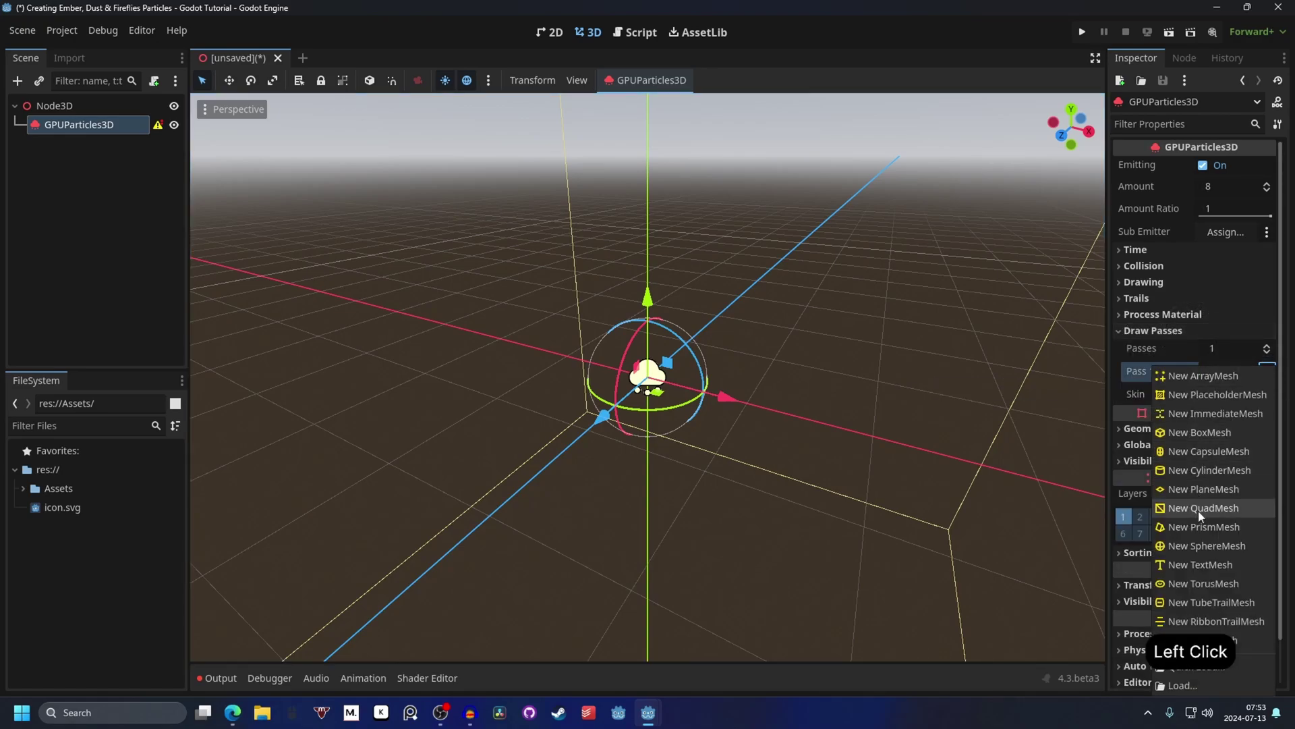
{"action": "left_click", "coordinate": [1210, 508]}
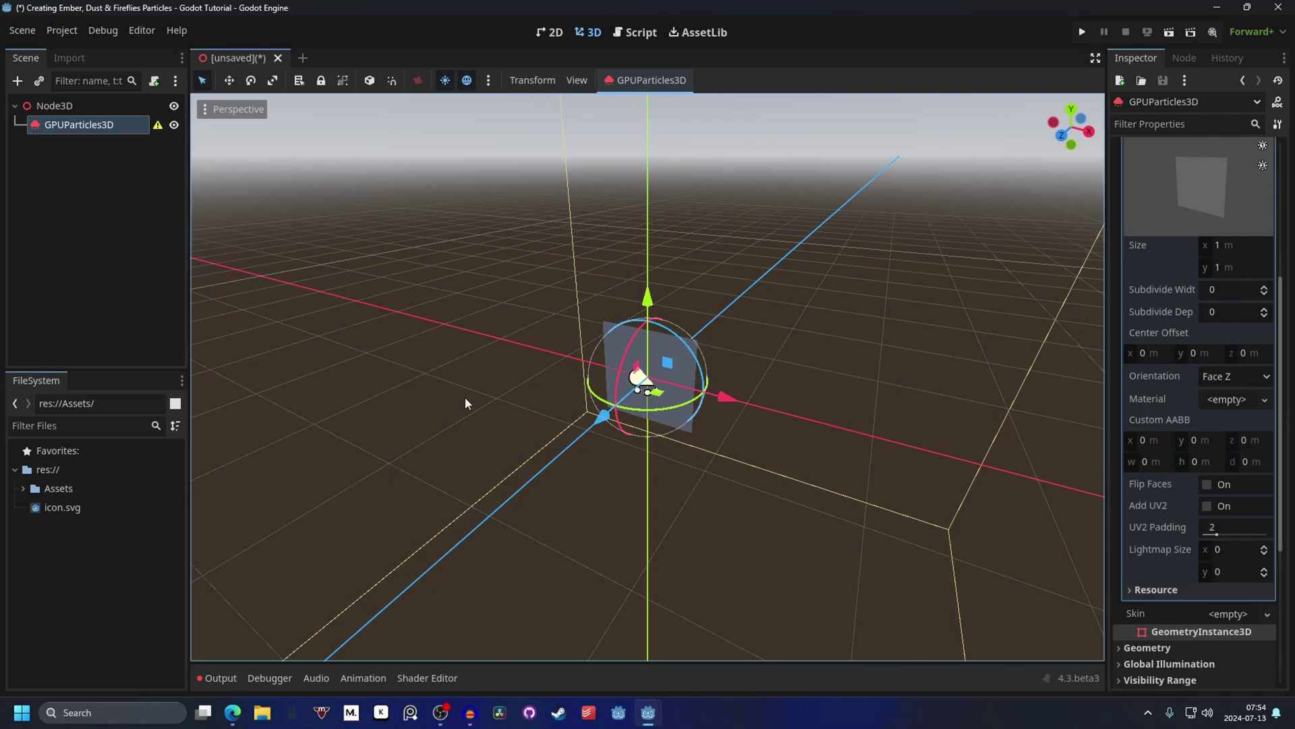
{"action": "left_click", "coordinate": [46, 473]}
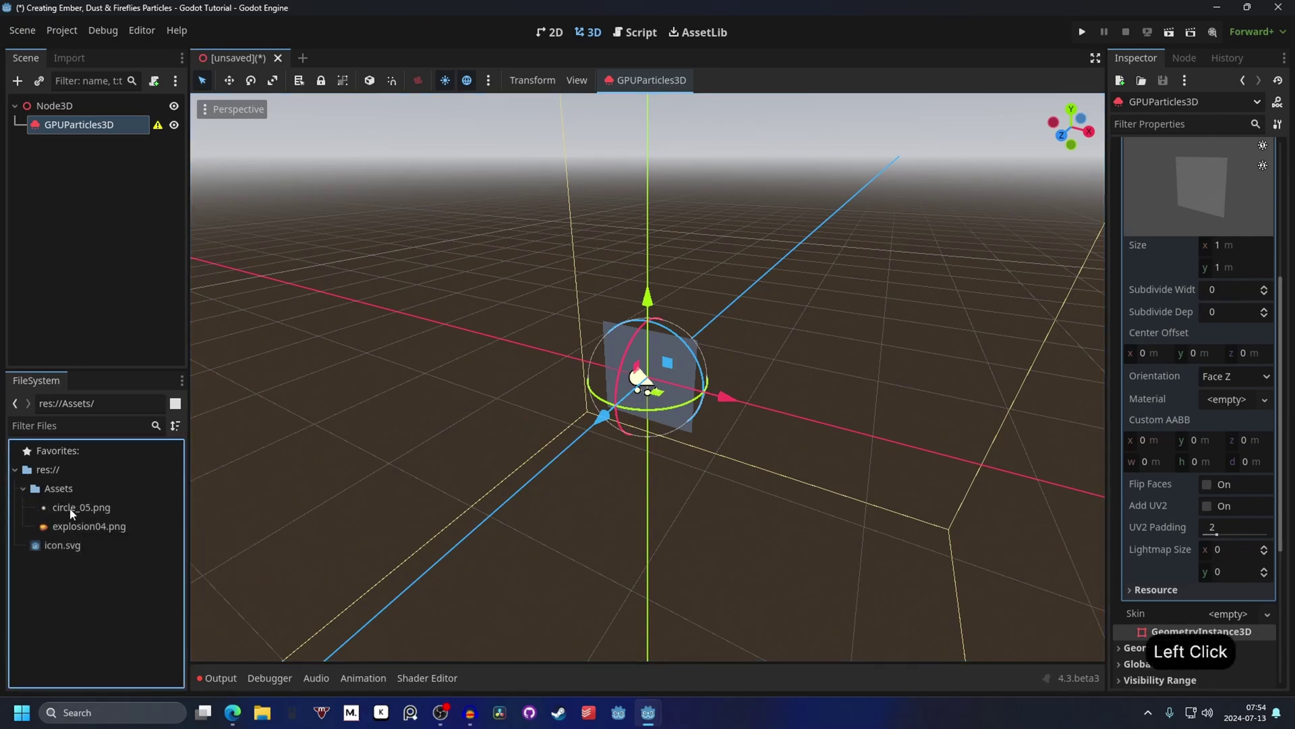
Step: Apply explosion04.png as the quad's material with Alpha transparency and vertex colour as albedo
{"action": "left_click", "coordinate": [69, 529]}
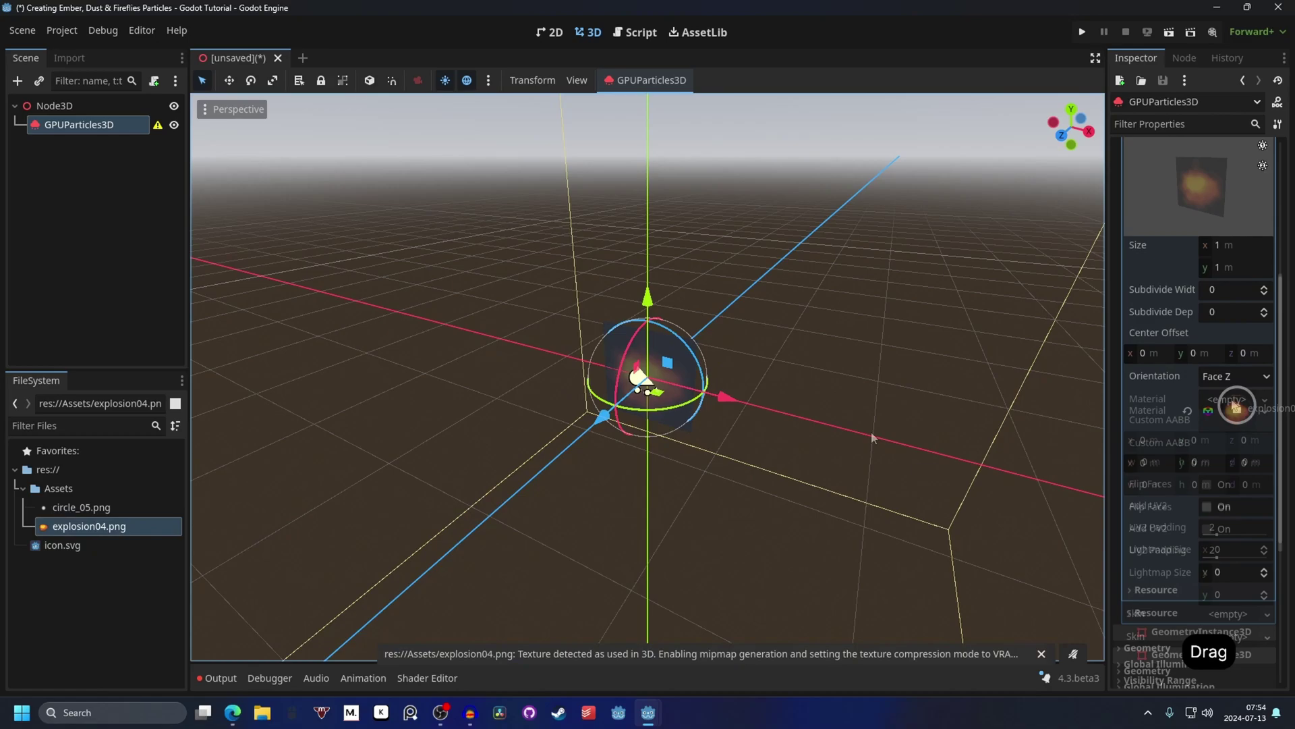
{"action": "left_click", "coordinate": [801, 428]}
{"action": "left_click", "coordinate": [871, 396]}
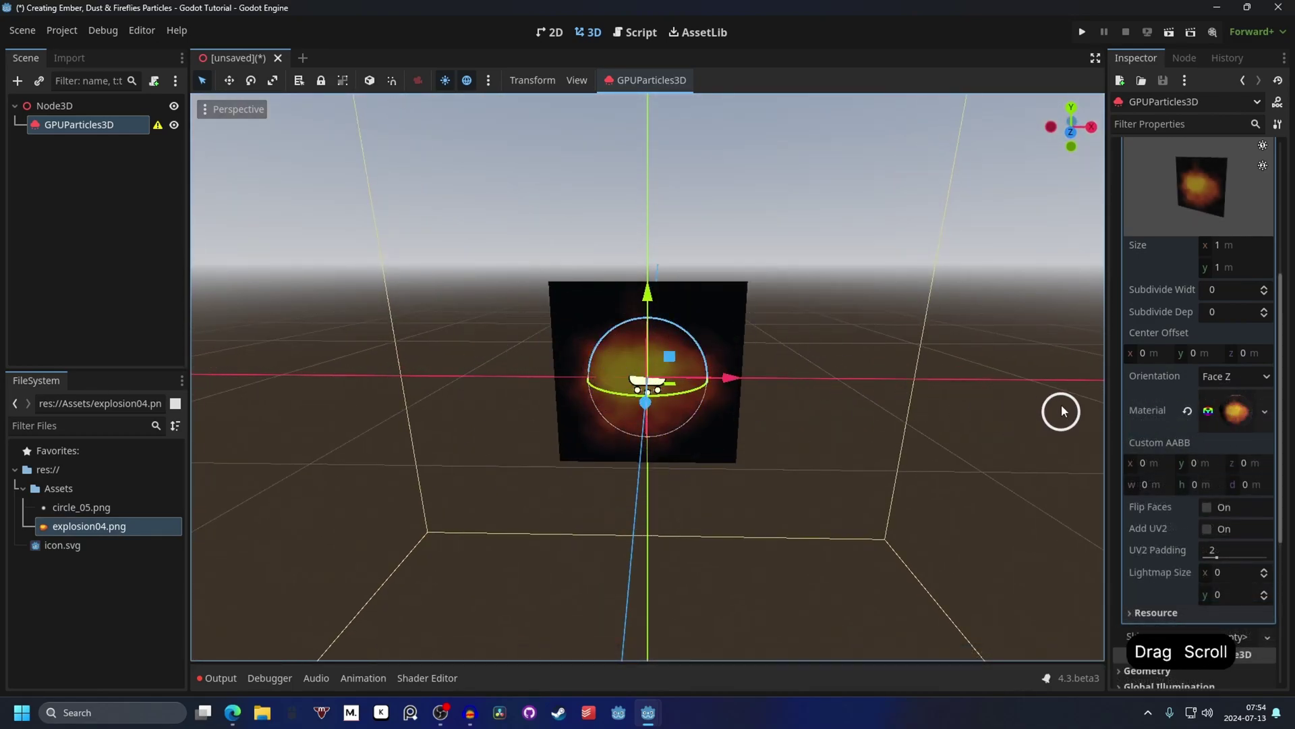
{"action": "left_click", "coordinate": [1235, 408]}
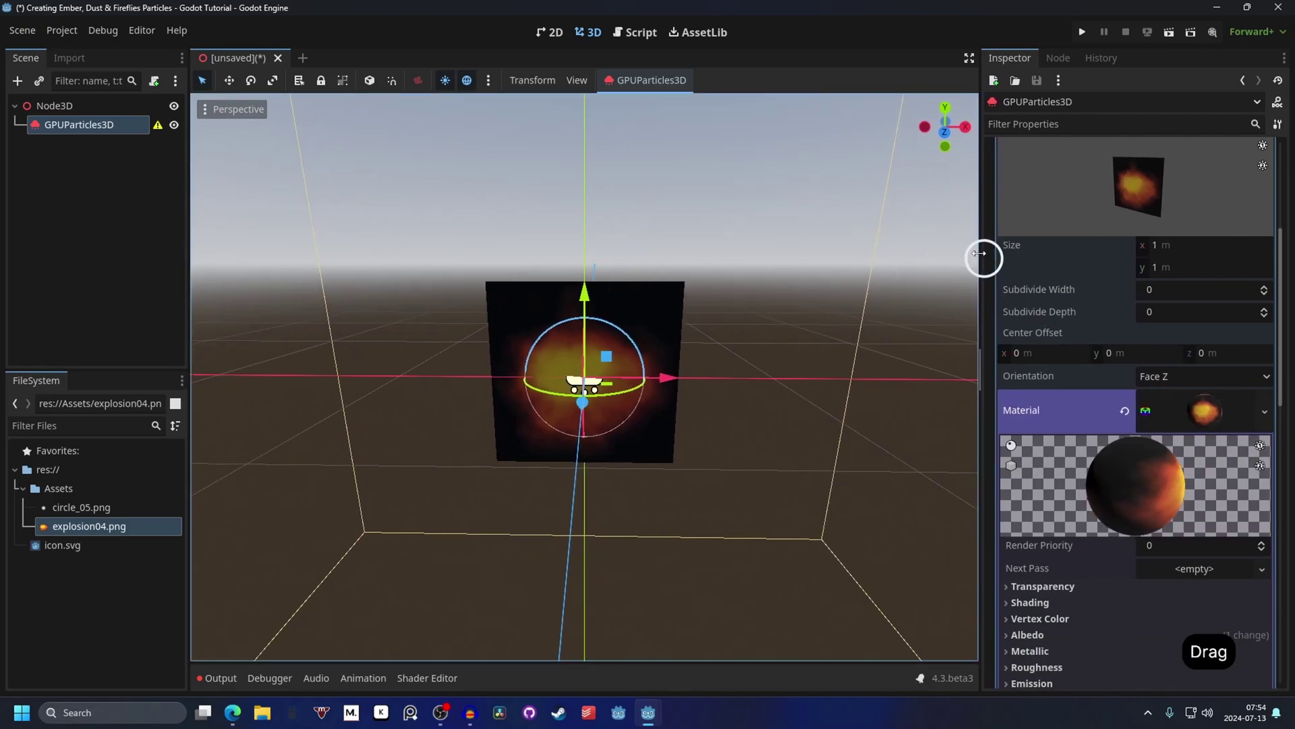
{"action": "left_click", "coordinate": [1097, 317]}
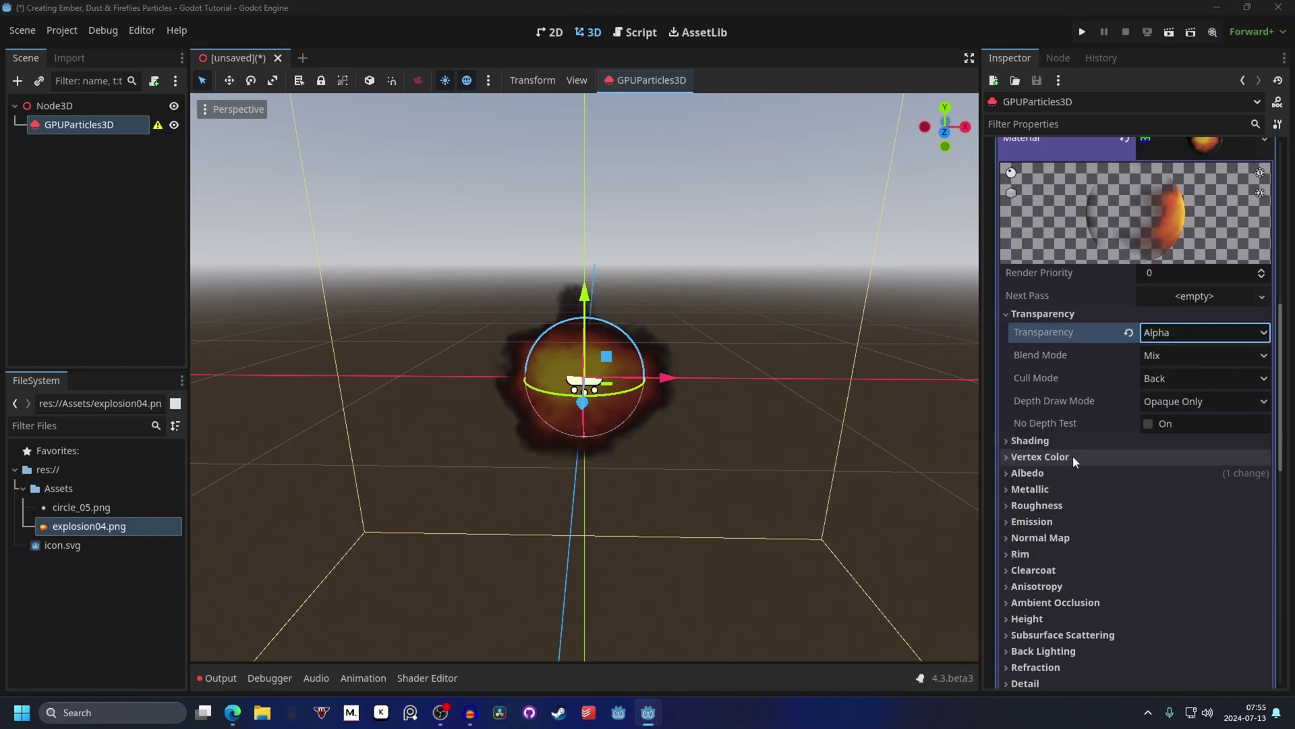
{"action": "left_click", "coordinate": [1078, 461]}
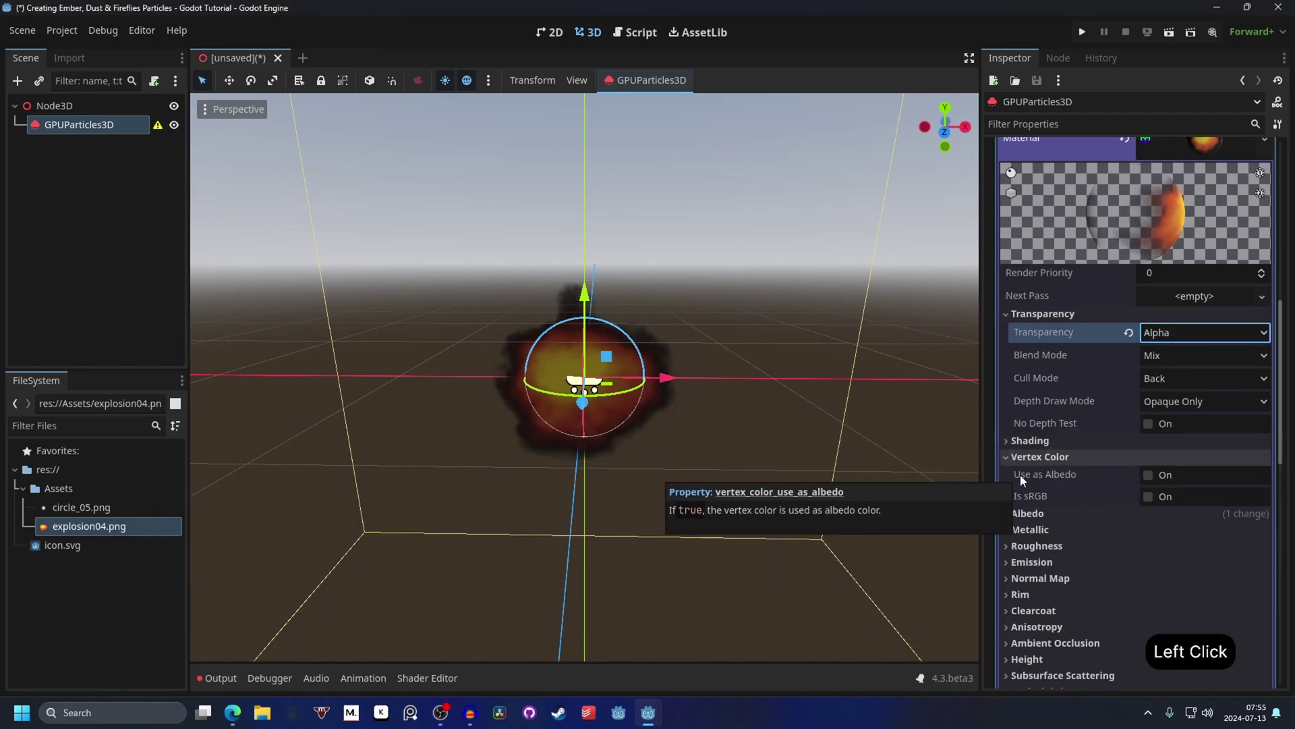
{"action": "left_click", "coordinate": [1153, 479]}
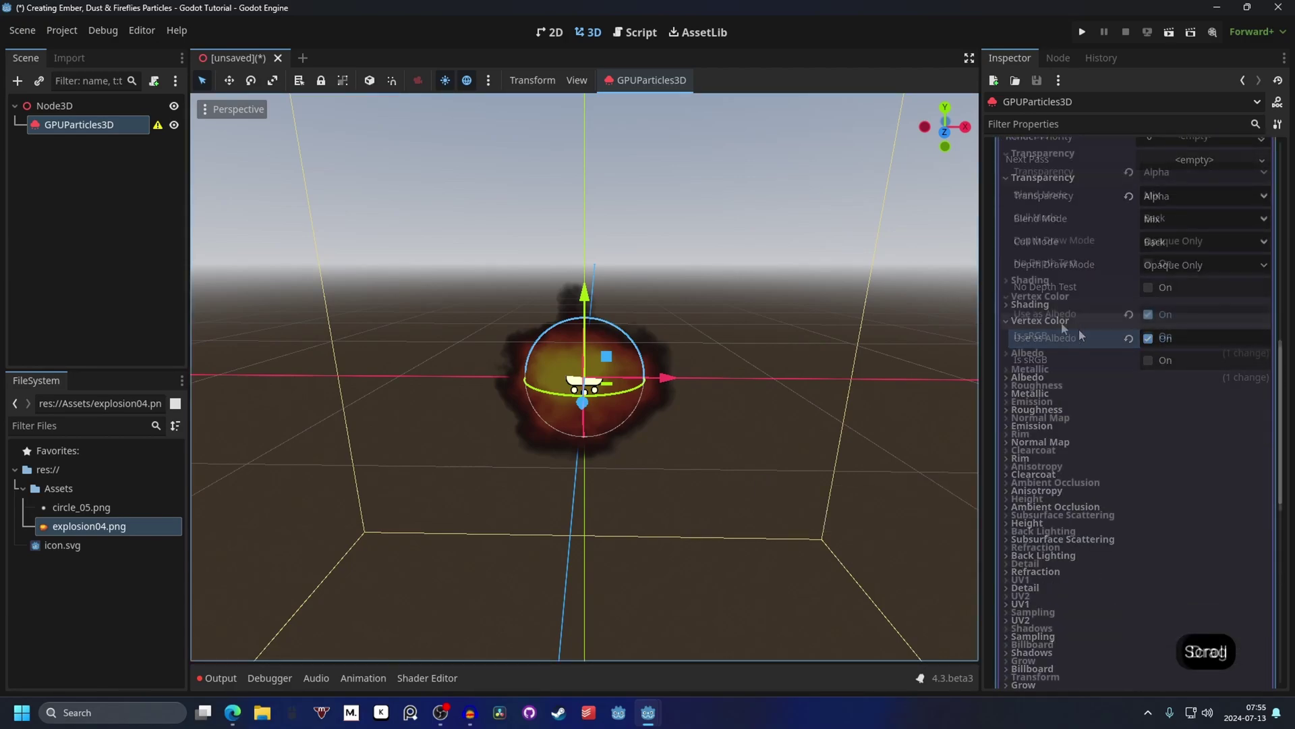
Step: Set the material's Billboard Mode to Particle Billboard so quads face the camera
{"action": "left_click", "coordinate": [1066, 328]}
{"action": "left_click", "coordinate": [1052, 510]}
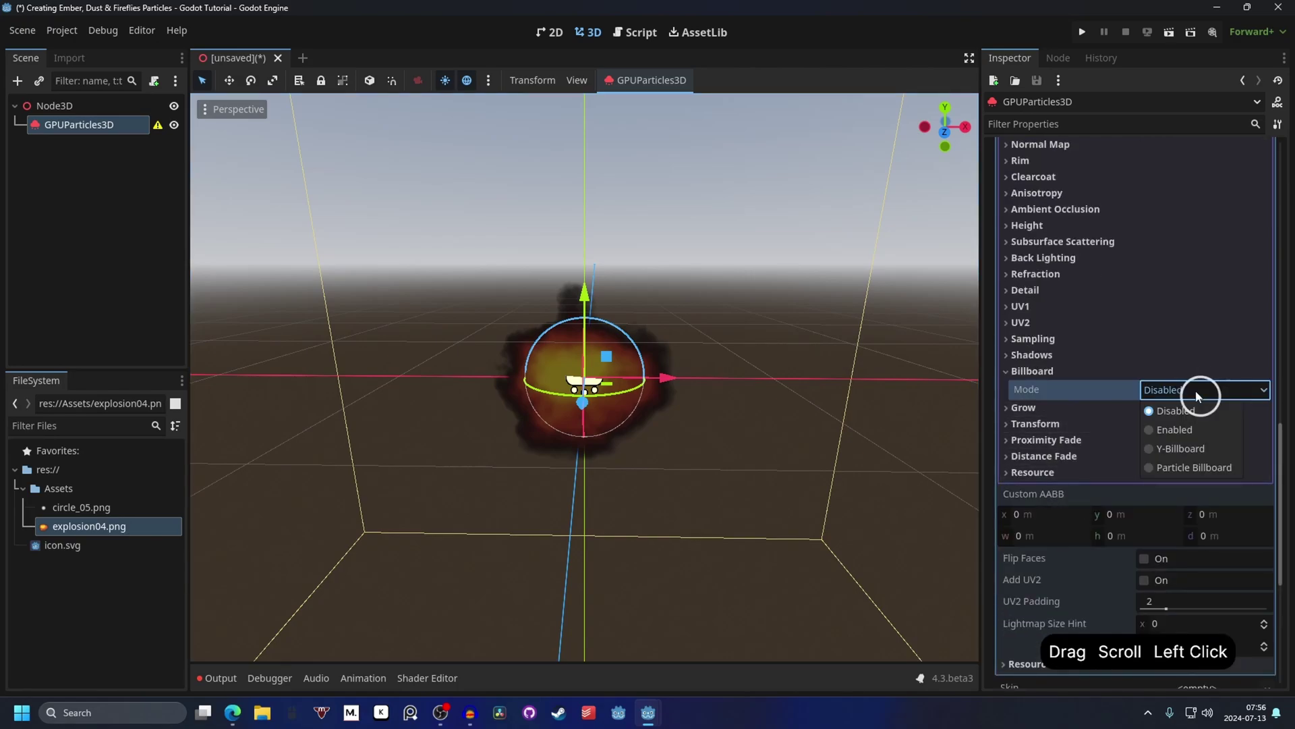
{"action": "left_click", "coordinate": [1196, 474]}
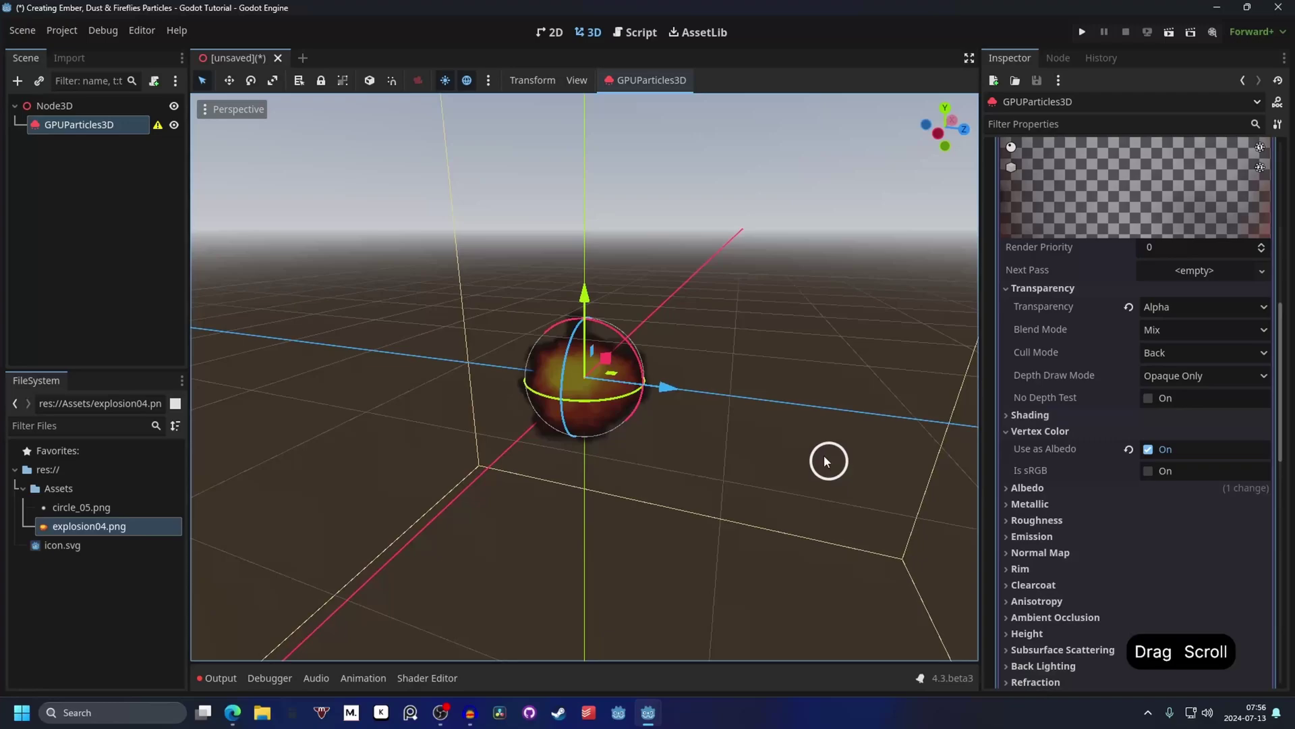
{"action": "left_click", "coordinate": [720, 474]}
{"action": "left_click", "coordinate": [777, 446]}
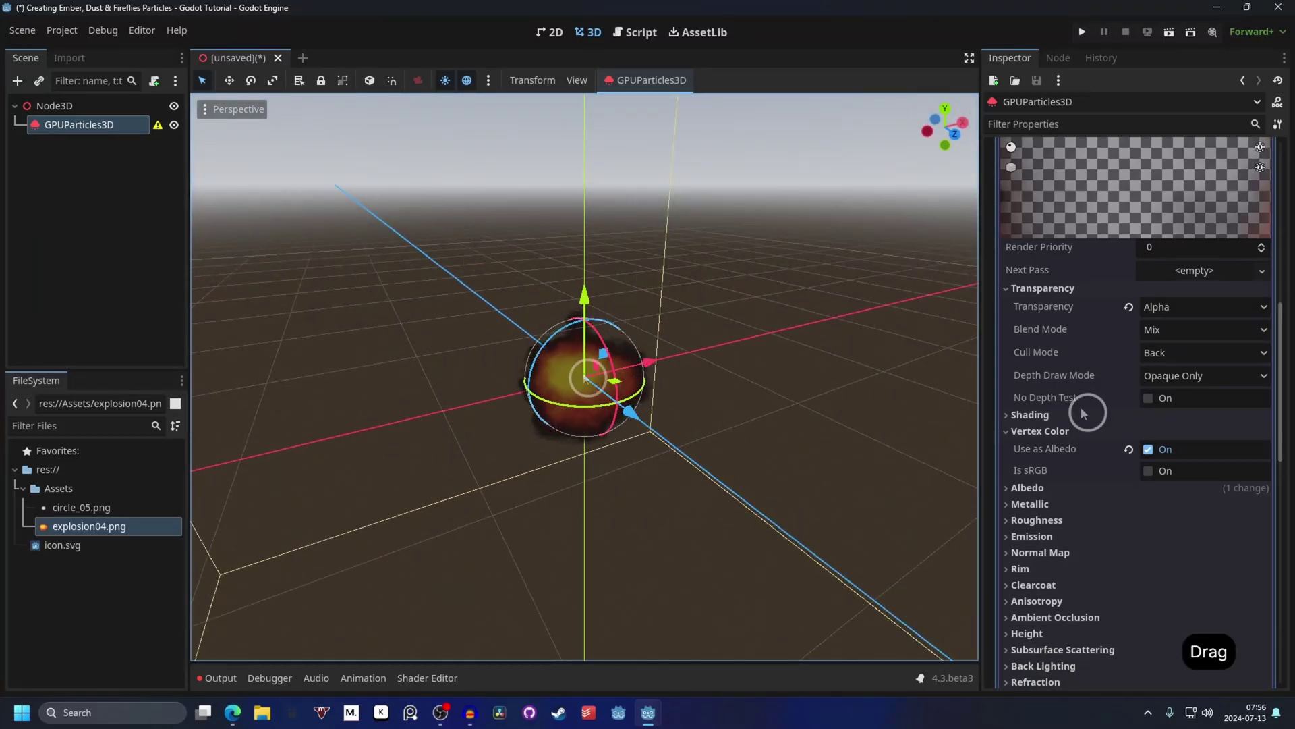
{"action": "left_click", "coordinate": [1153, 346]}
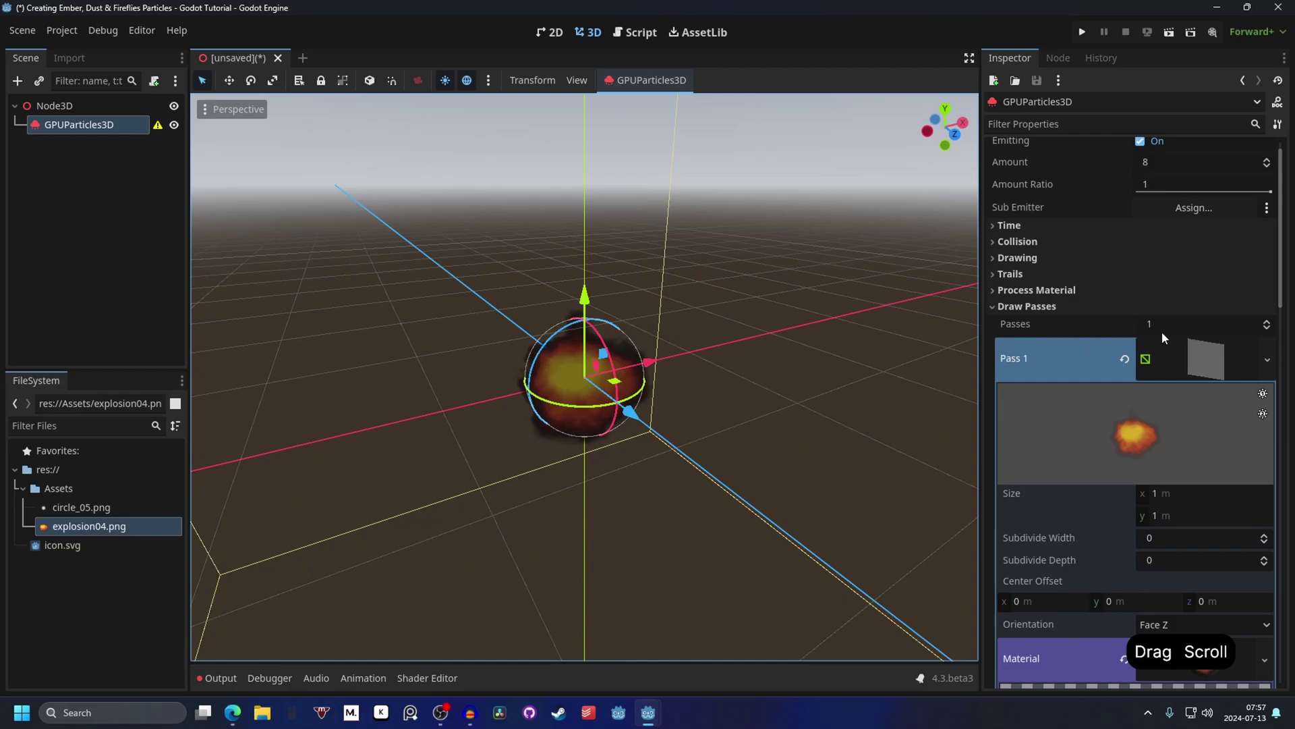
Step: Create a new ParticleProcessMaterial and raise the particle Amount
{"action": "left_click", "coordinate": [1050, 310]}
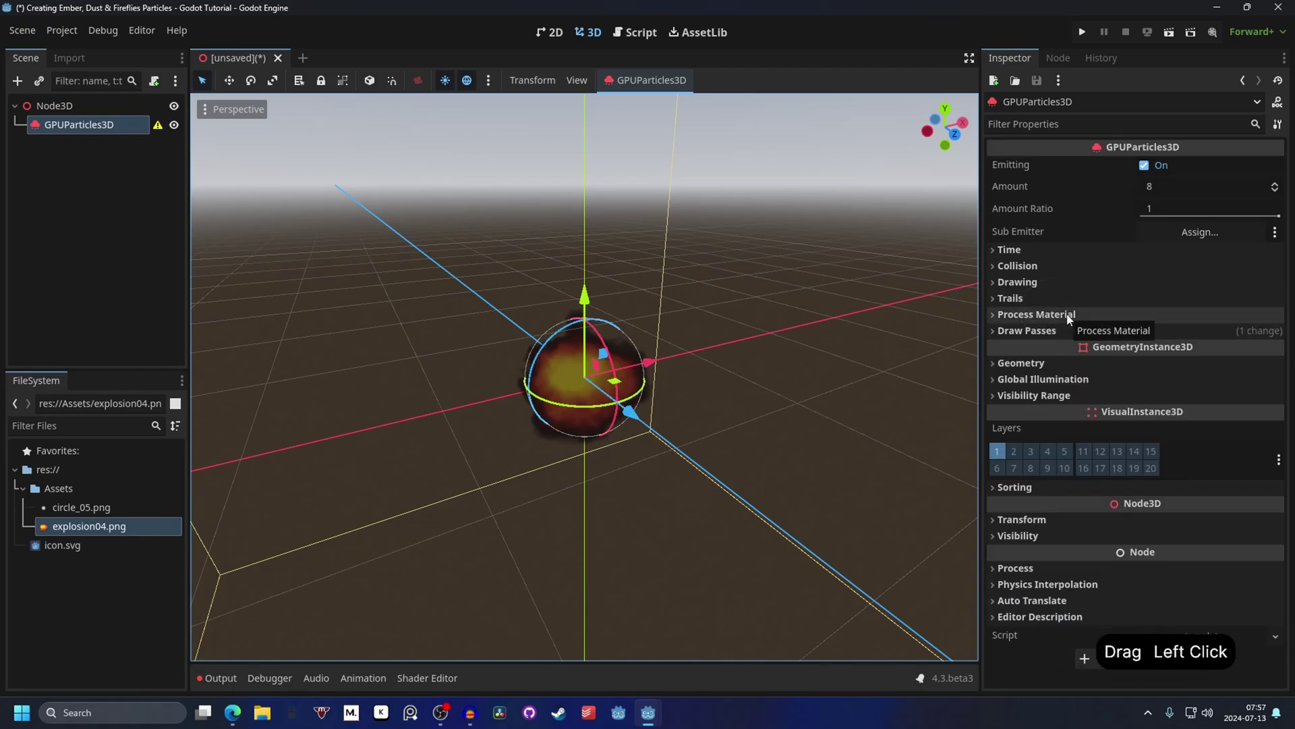
{"action": "left_click", "coordinate": [1072, 319]}
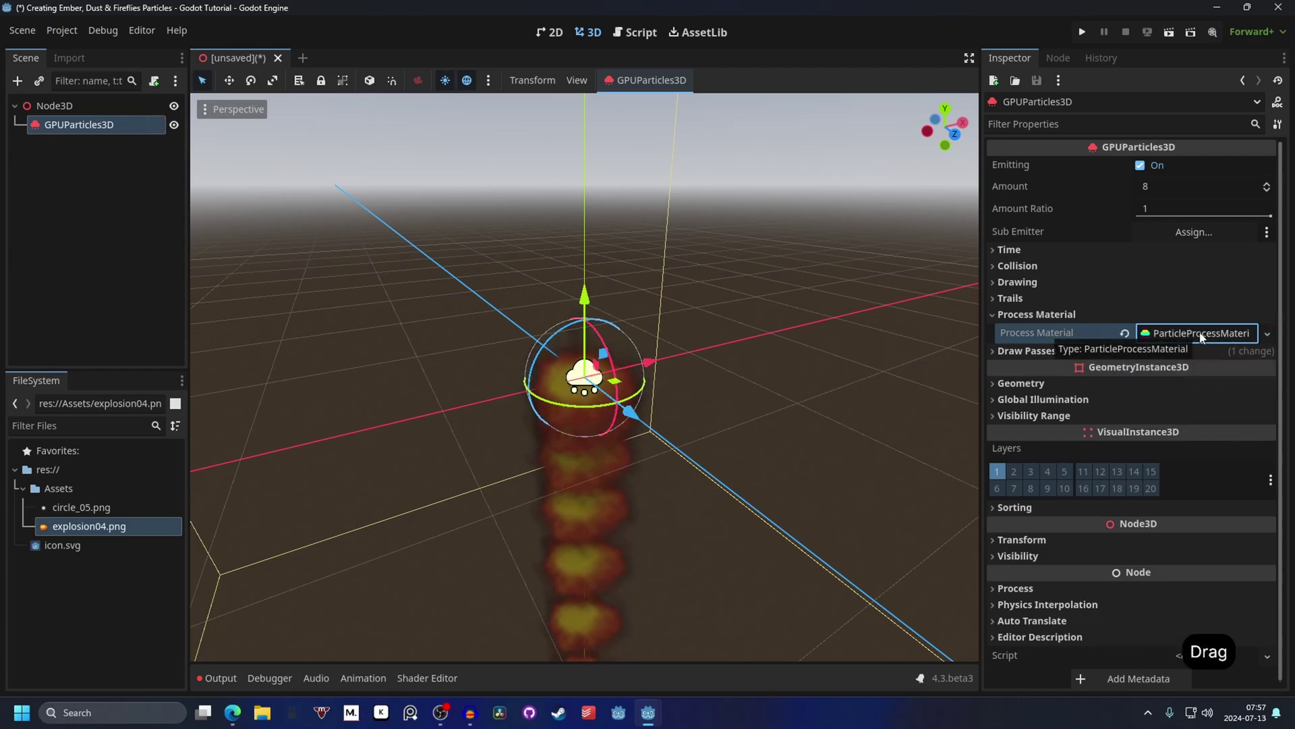
{"action": "left_click", "coordinate": [1205, 337]}
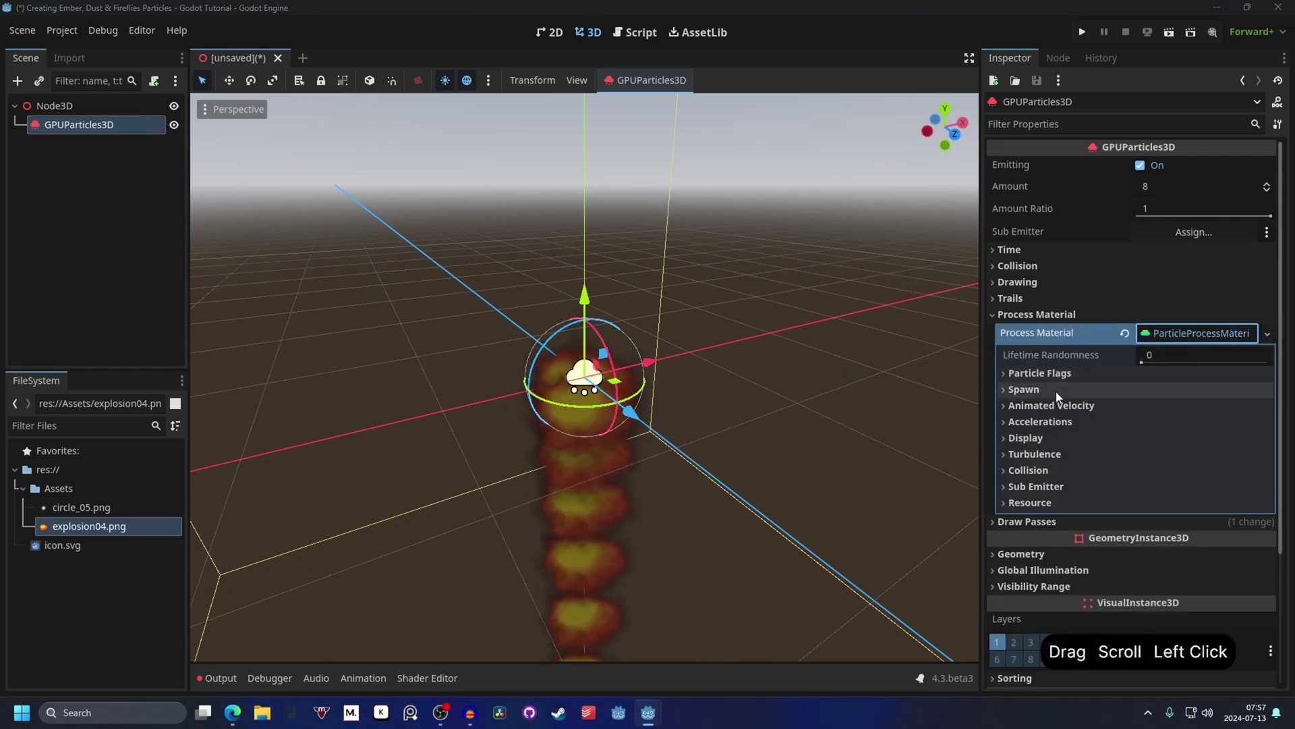
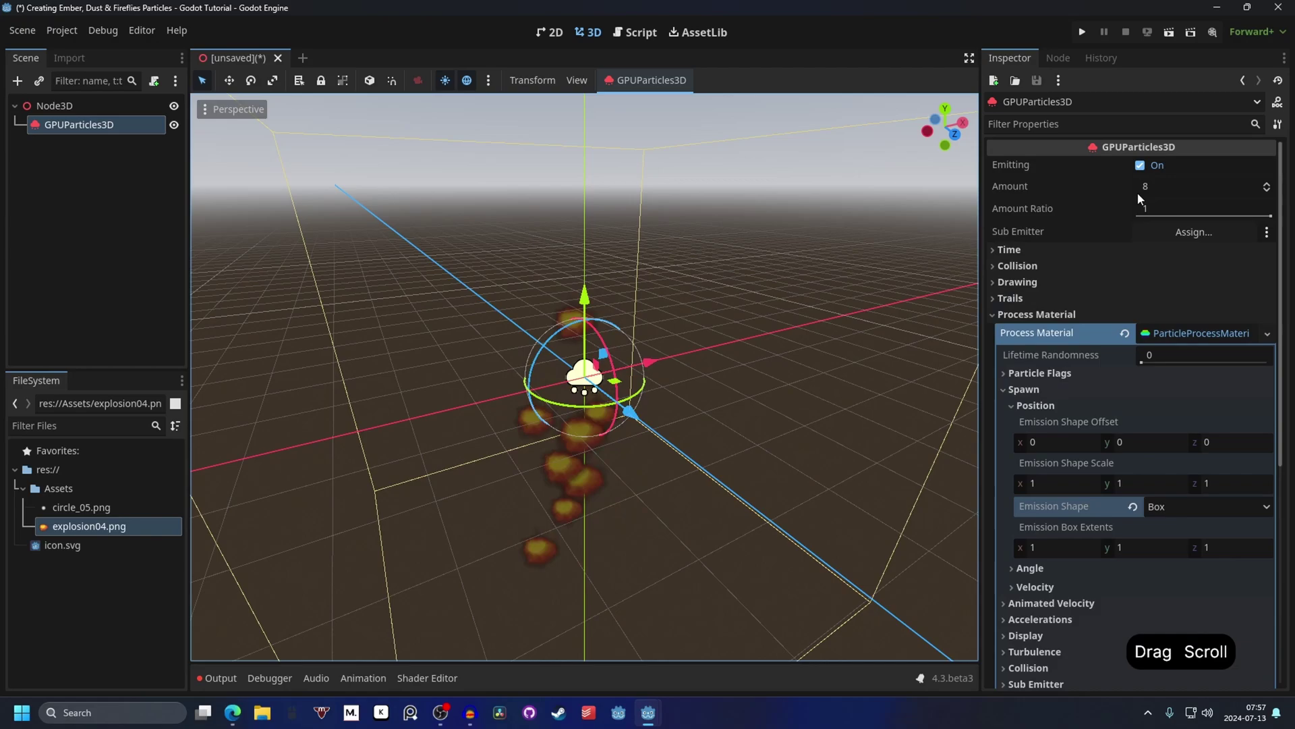
{"action": "double_click", "coordinate": [1165, 192]}
{"action": "key", "text": "0"}
{"action": "key", "text": "Return"}
Step: Set the Emission Shape to Box and enlarge its extents toward 10, 10, 10
{"action": "left_click", "coordinate": [1076, 538]}
{"action": "left_click", "coordinate": [1057, 554]}
{"action": "left_click", "coordinate": [657, 362]}
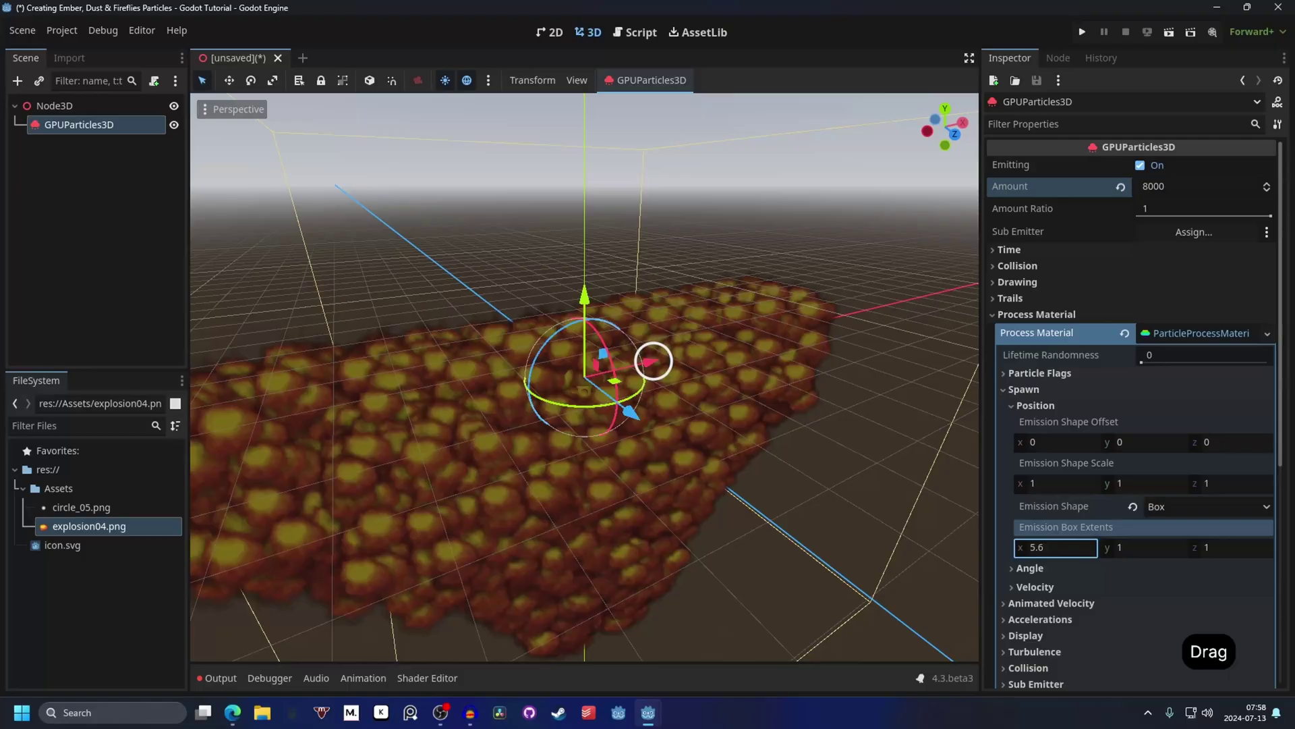
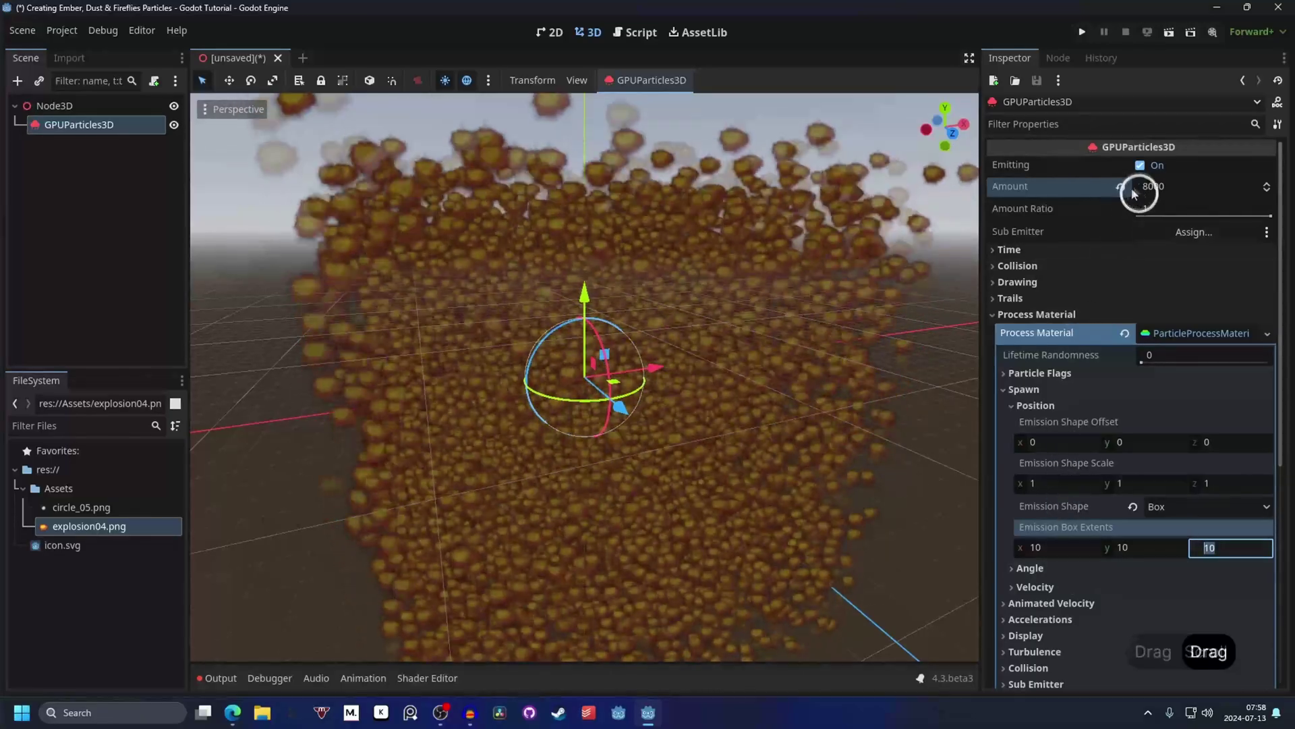
Step: Set the particle Angular Velocity range to min 30, max 60
{"action": "left_click", "coordinate": [1126, 191]}
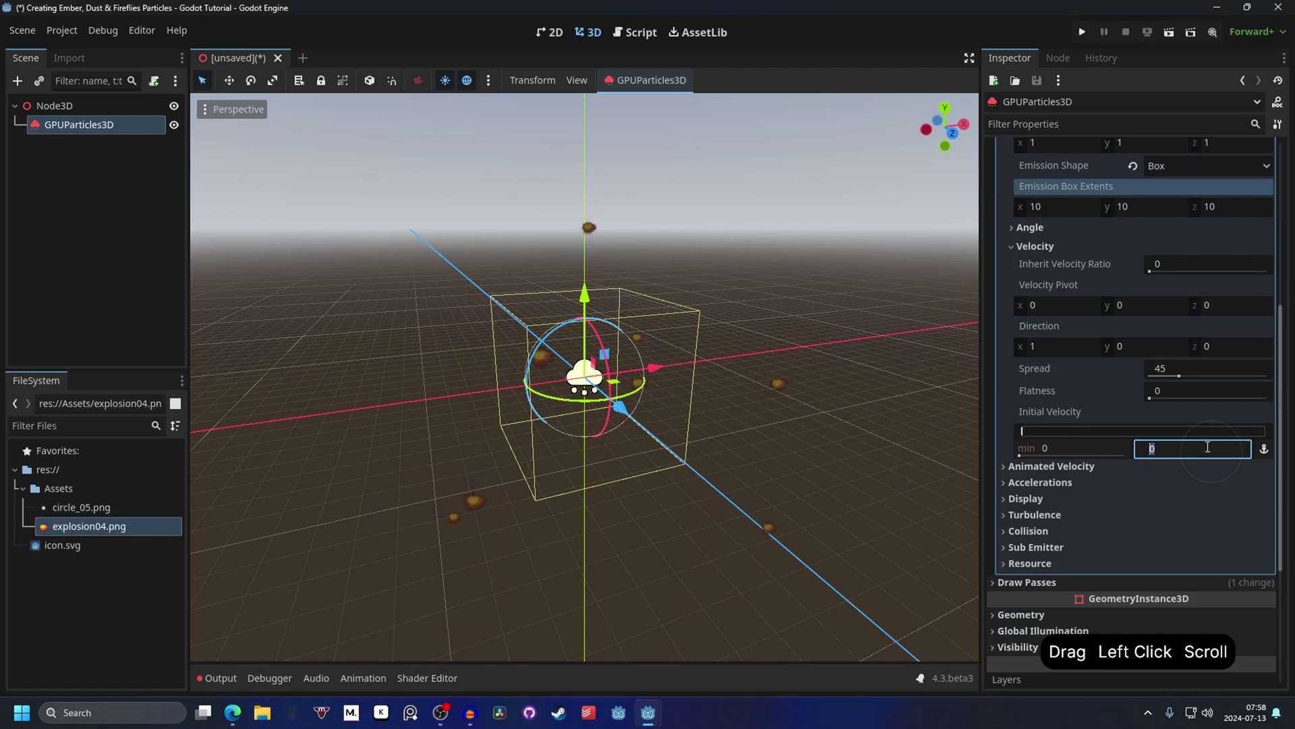
{"action": "key", "text": "2"}
{"action": "key", "text": "Return"}
{"action": "key", "text": "1"}
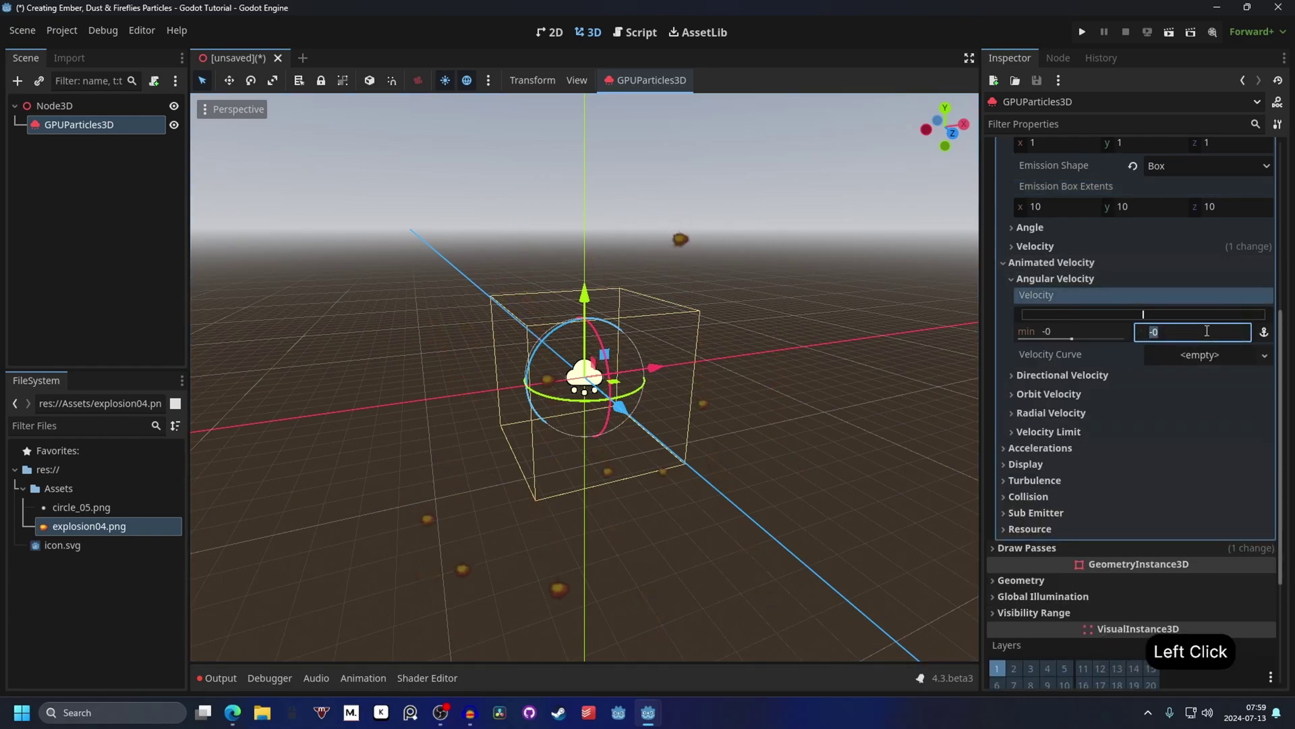
{"action": "key", "text": "Return"}
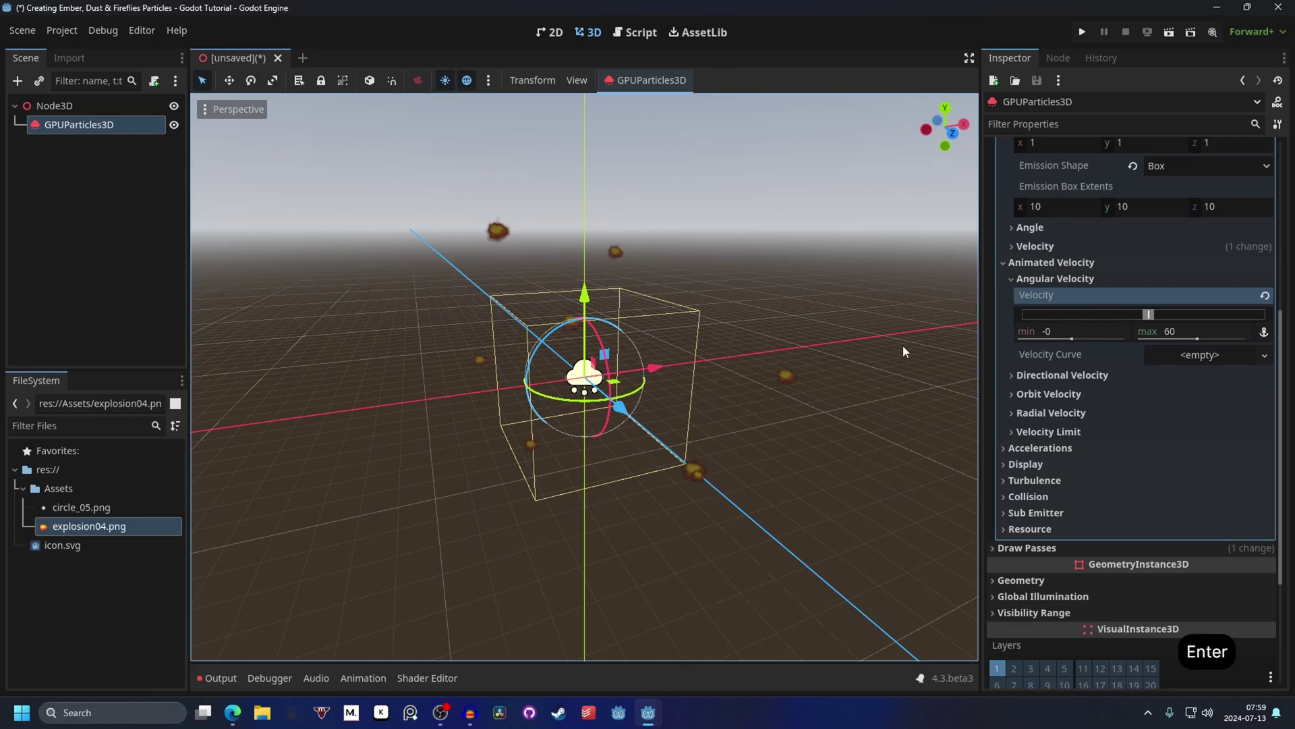
{"action": "left_click", "coordinate": [1072, 333]}
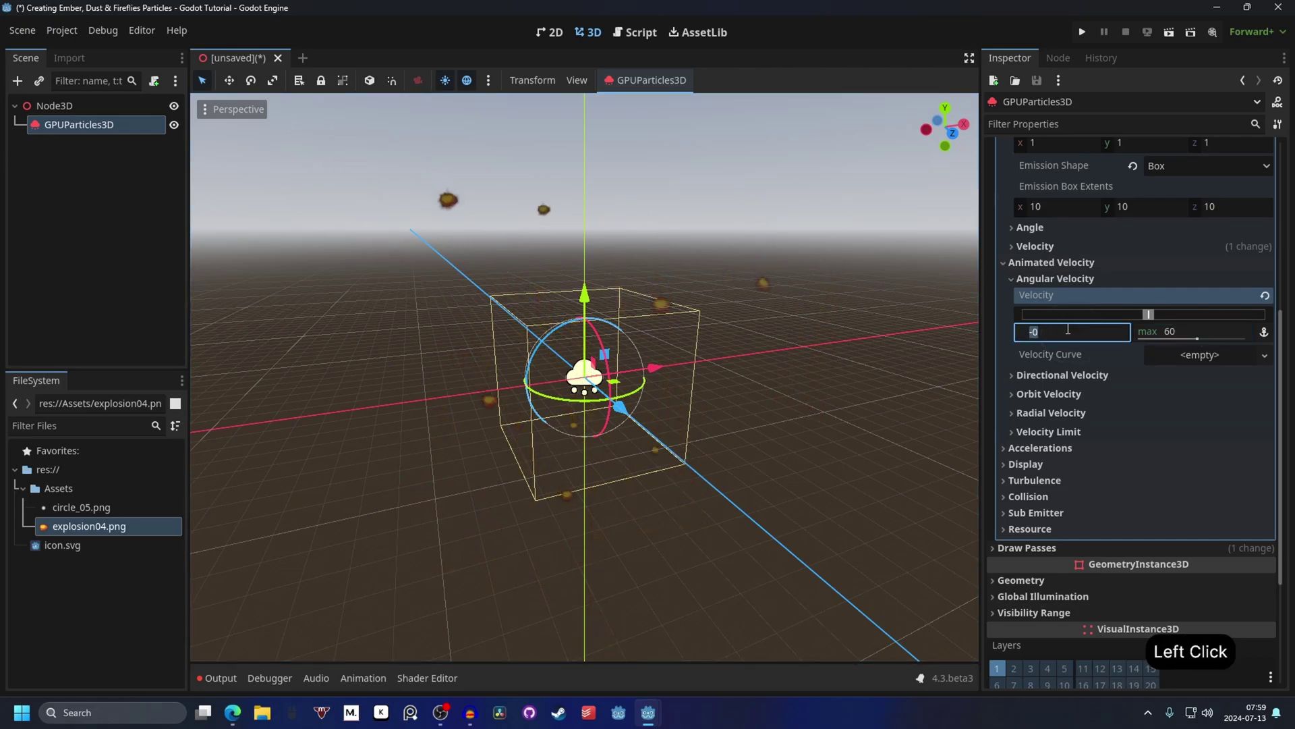
{"action": "type", "text": "0"}
{"action": "key", "text": "Return"}
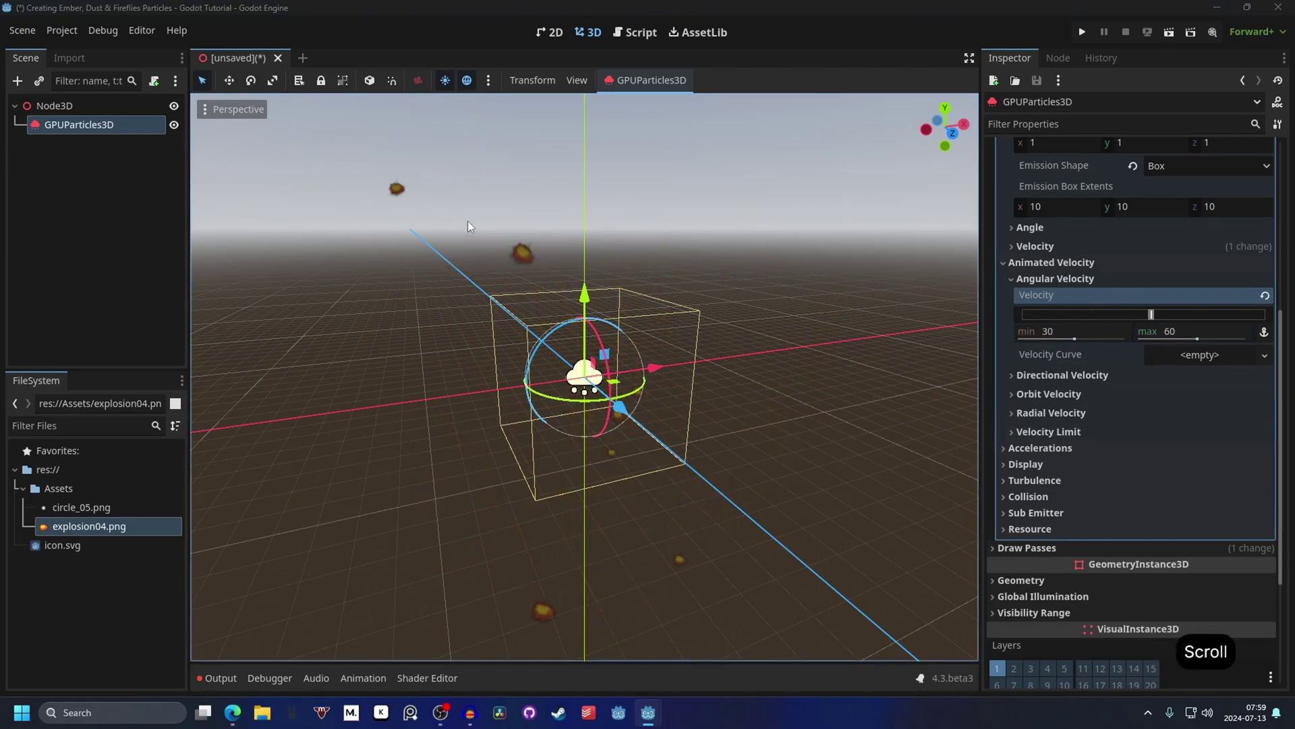
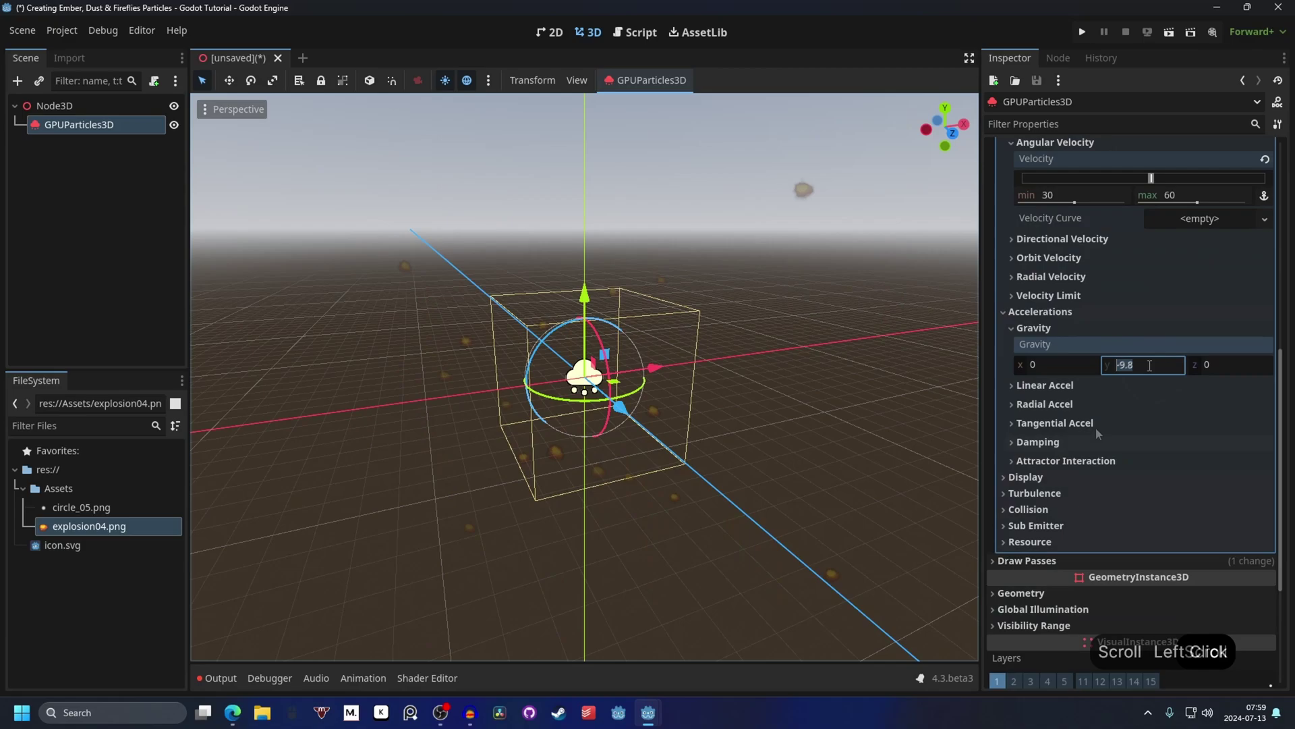
Step: Set Gravity to (0, 0, 0) so the embers drift instead of falling
{"action": "key", "text": "0"}
{"action": "key", "text": "Return"}
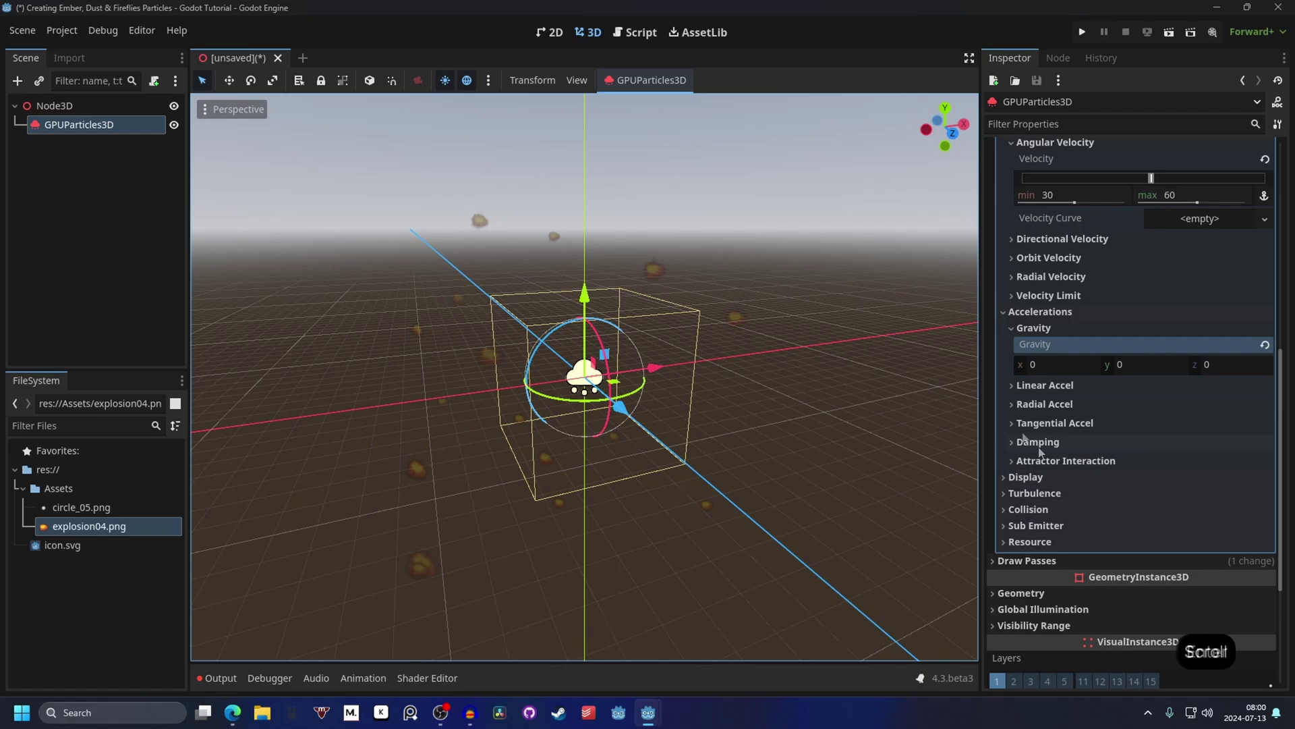
Step: Create a CurveTexture with a new Curve for Scale Curve and shape its points
{"action": "left_click", "coordinate": [1053, 350]}
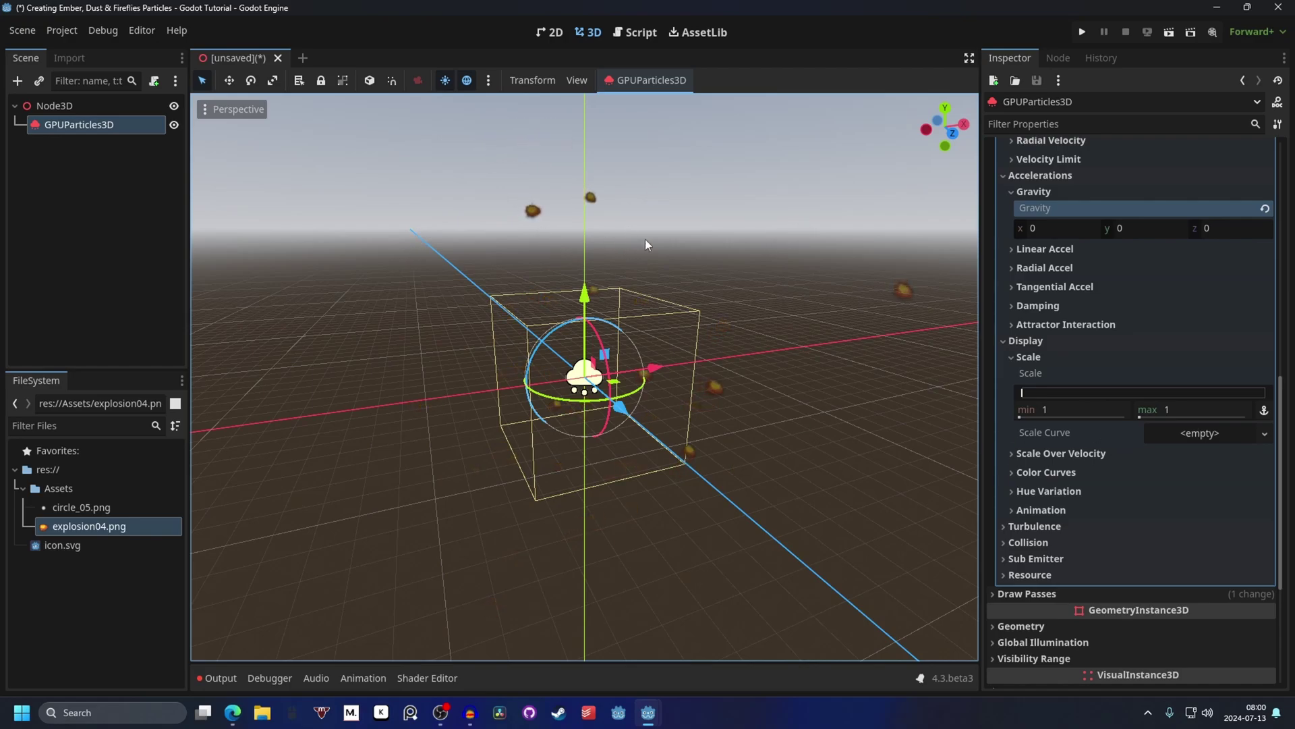
{"action": "left_click", "coordinate": [1235, 439]}
{"action": "left_click", "coordinate": [1219, 462]}
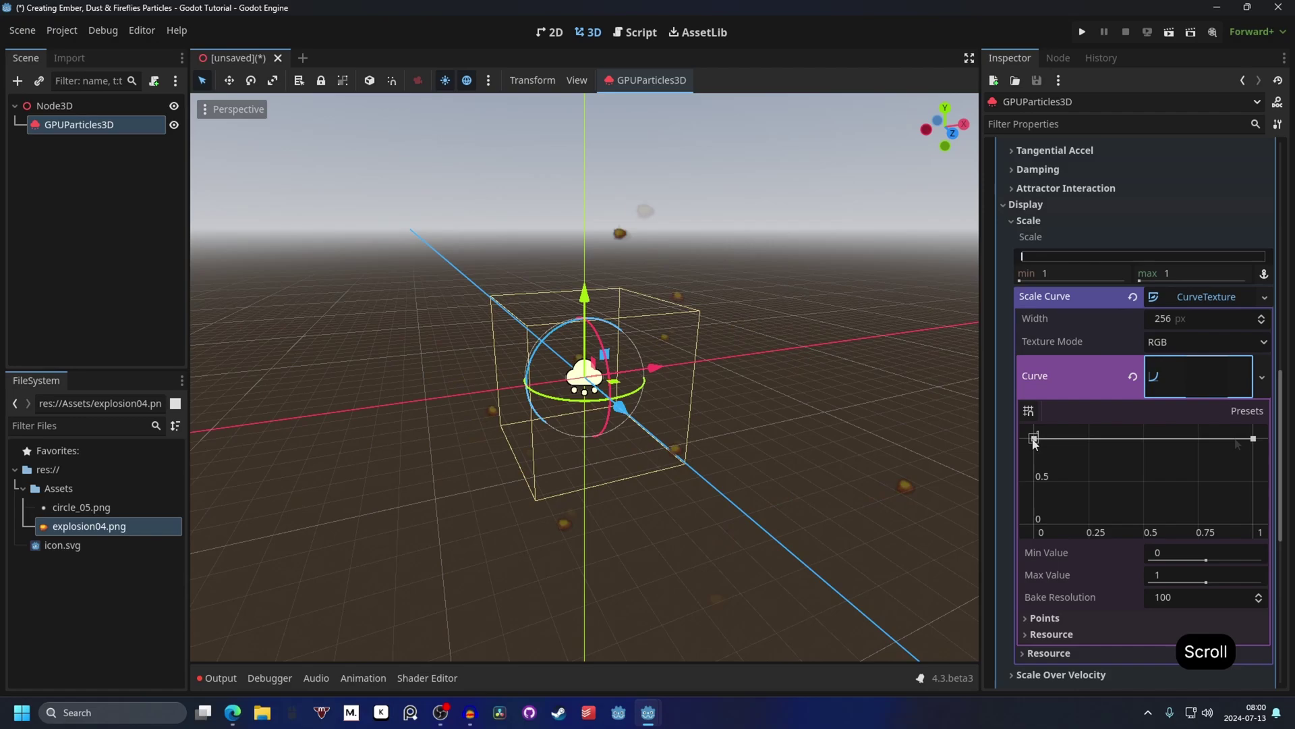
{"action": "left_click", "coordinate": [1259, 443]}
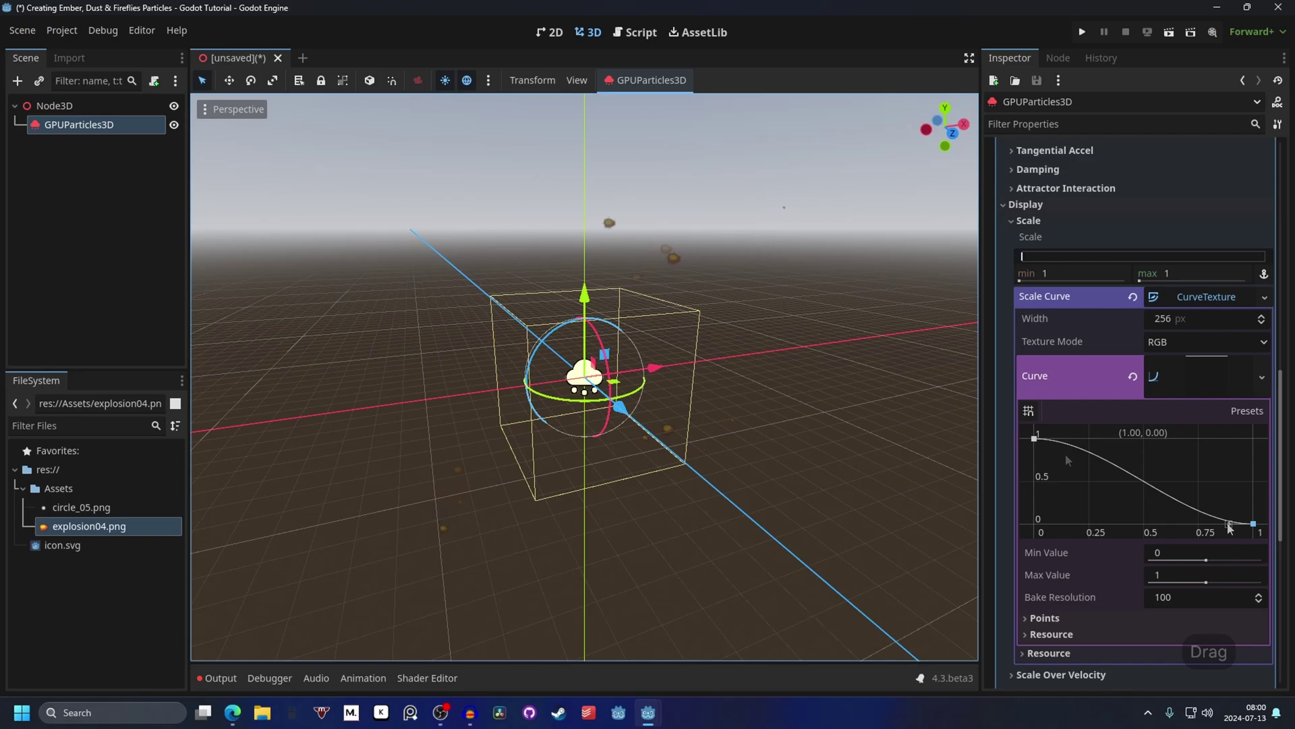
{"action": "left_click", "coordinate": [1234, 530]}
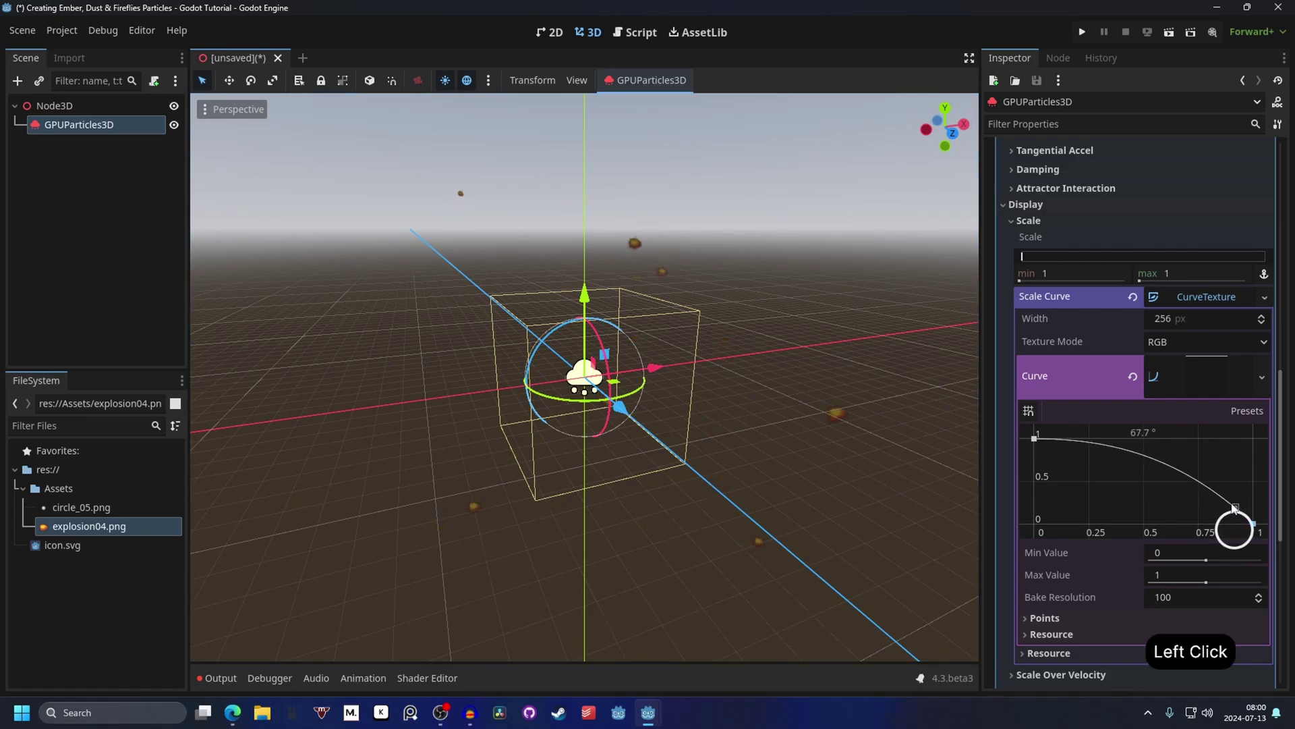
{"action": "key", "text": "ctrl+z"}
Step: Assign a GradientTexture1D with a new Gradient to the Color Ramp
{"action": "left_click", "coordinate": [1198, 298]}
{"action": "left_click", "coordinate": [1106, 336]}
{"action": "left_click", "coordinate": [1219, 382]}
{"action": "left_click", "coordinate": [1220, 405]}
{"action": "left_click", "coordinate": [1202, 321]}
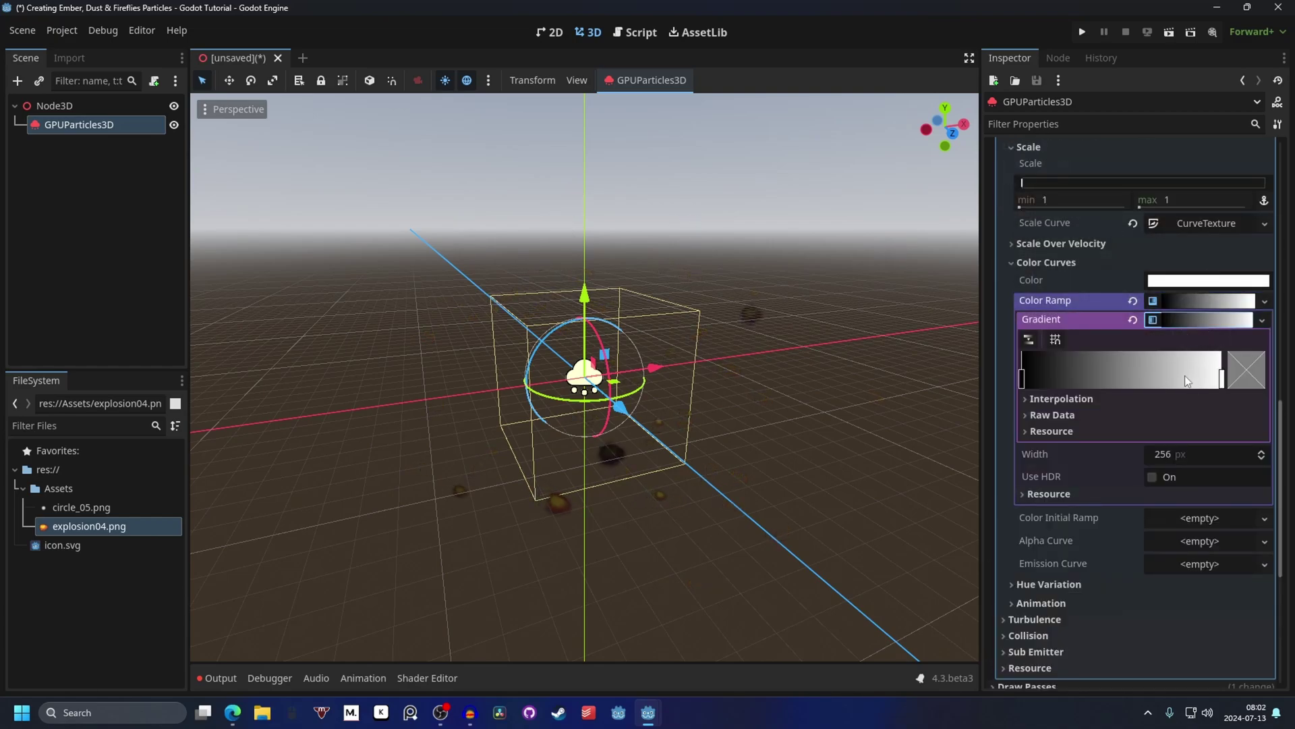
Step: Add a stop near the gradient's end and make the final stop fully transparent
{"action": "left_click", "coordinate": [1187, 379]}
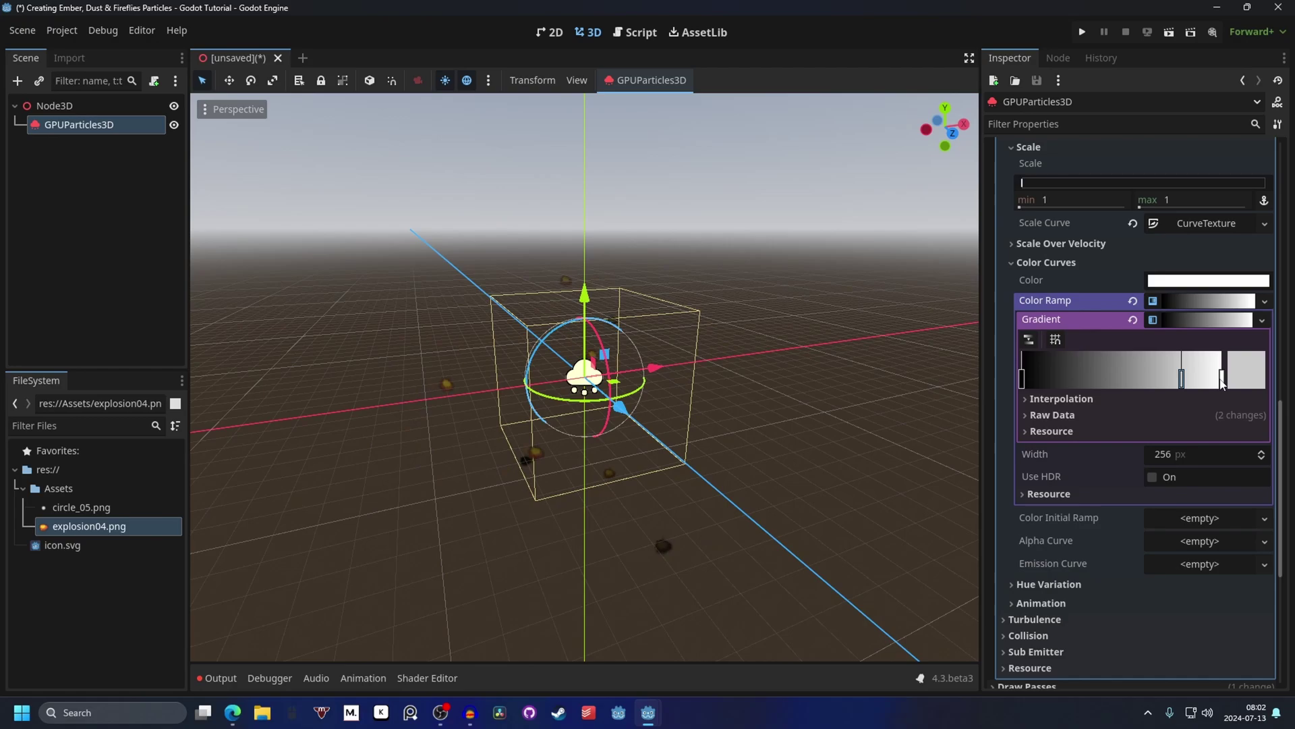
{"action": "left_click", "coordinate": [1225, 384]}
{"action": "left_click", "coordinate": [1242, 373]}
{"action": "left_click", "coordinate": [973, 313]}
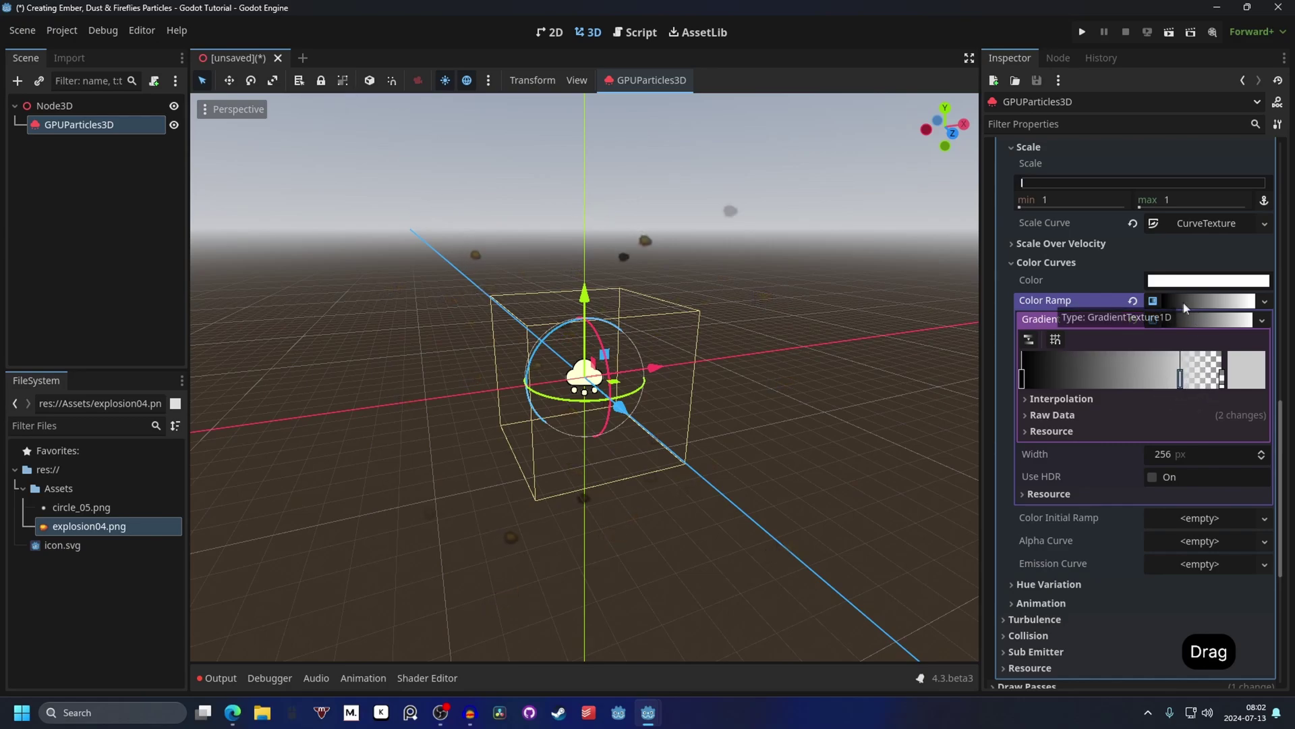
{"action": "left_click", "coordinate": [1188, 307]}
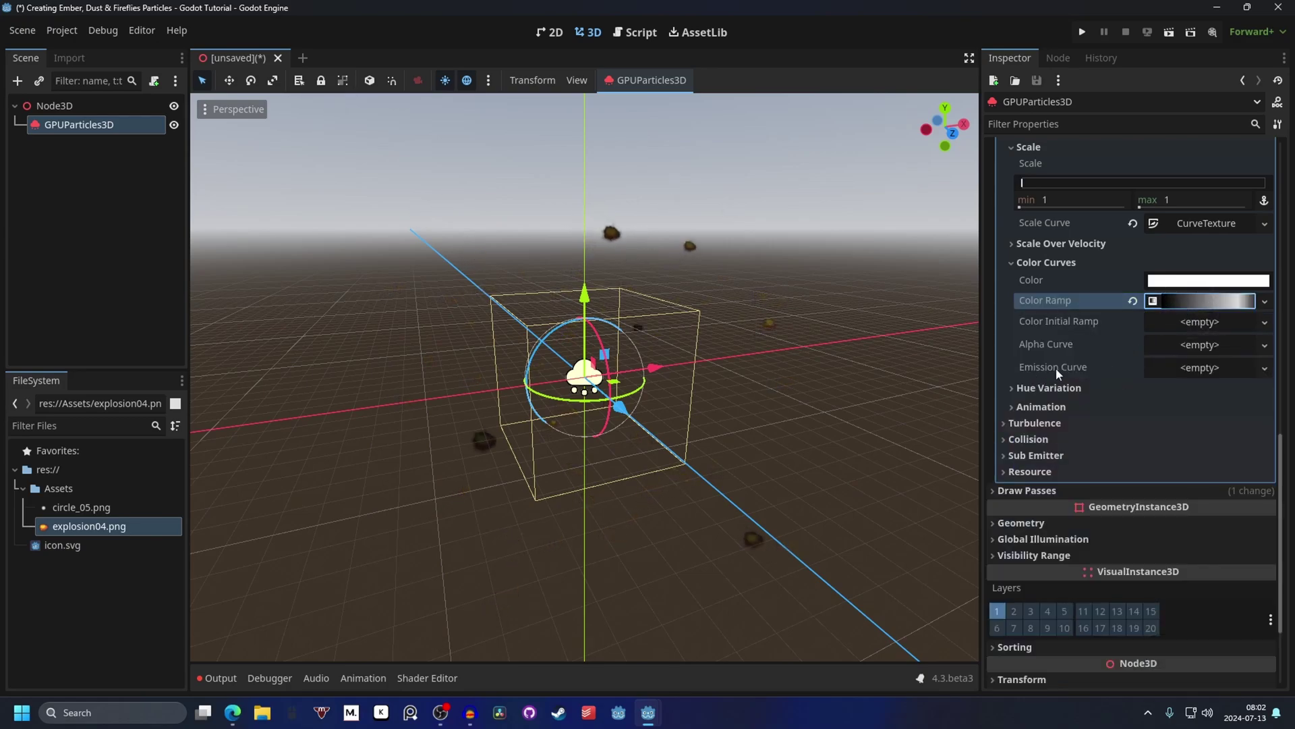
Step: Create an Emission Curve texture with a flat curve raised to max value 10
{"action": "left_click", "coordinate": [1230, 375]}
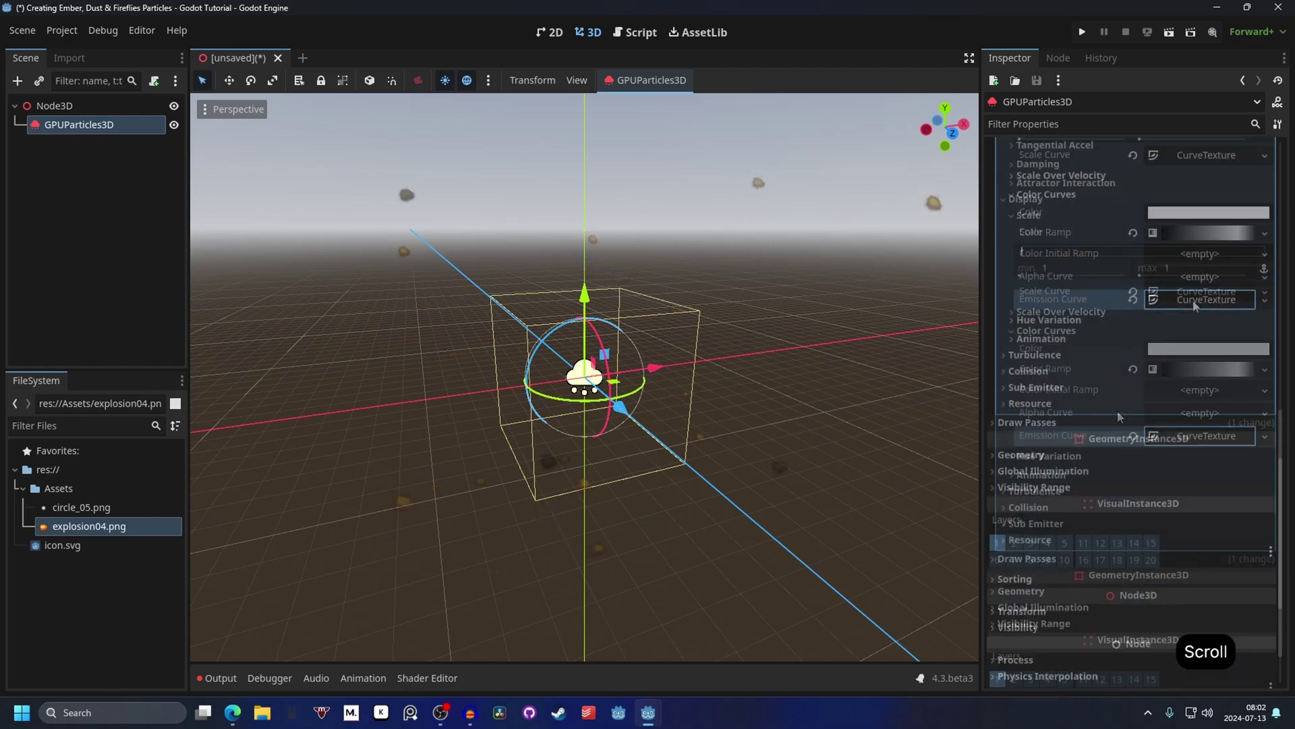
{"action": "left_click", "coordinate": [1198, 305]}
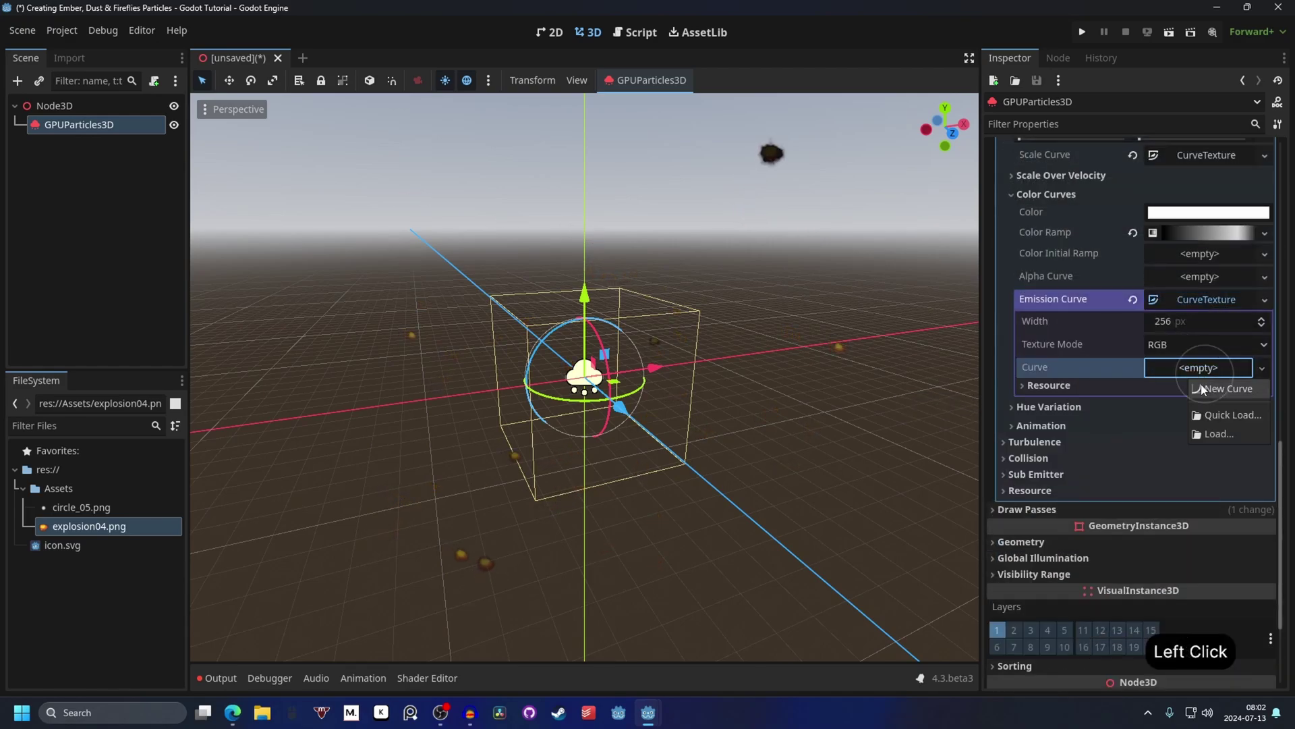
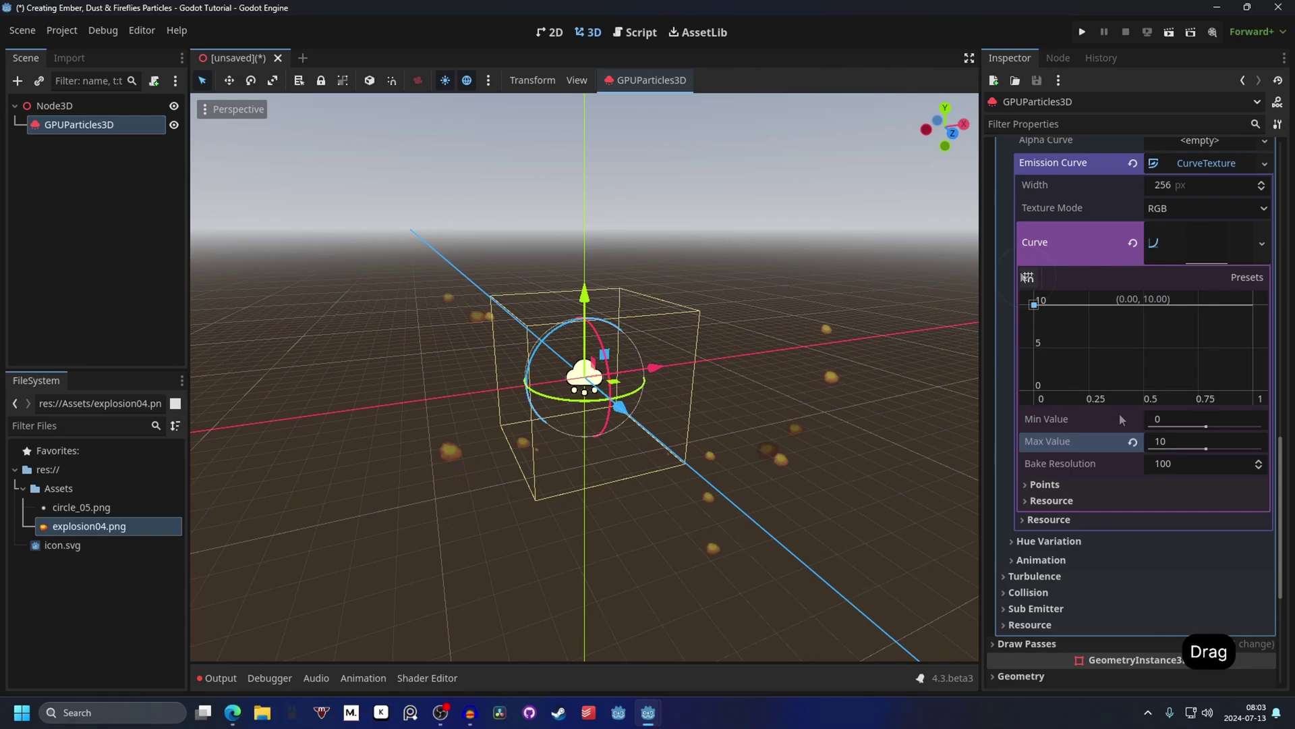
{"action": "left_click", "coordinate": [1184, 442]}
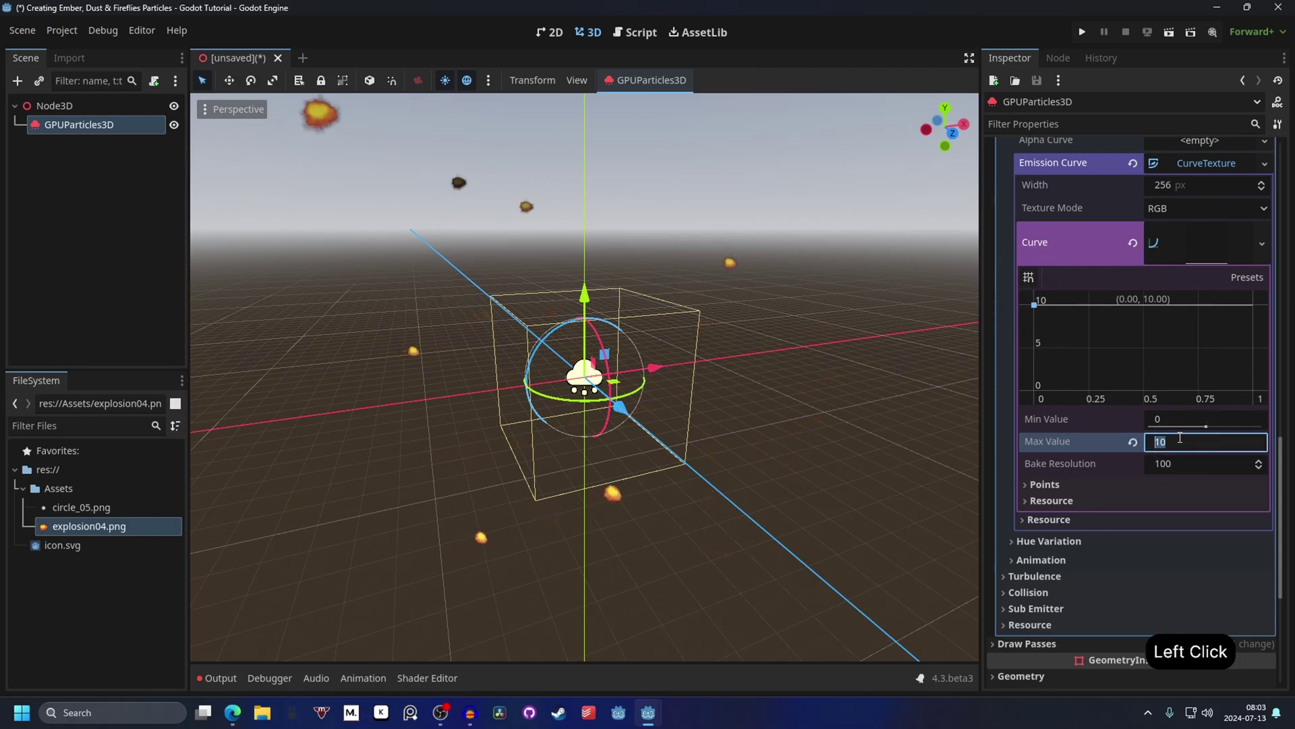
Step: Tint the particle Color orange with the colour picker
{"action": "key", "text": "Return"}
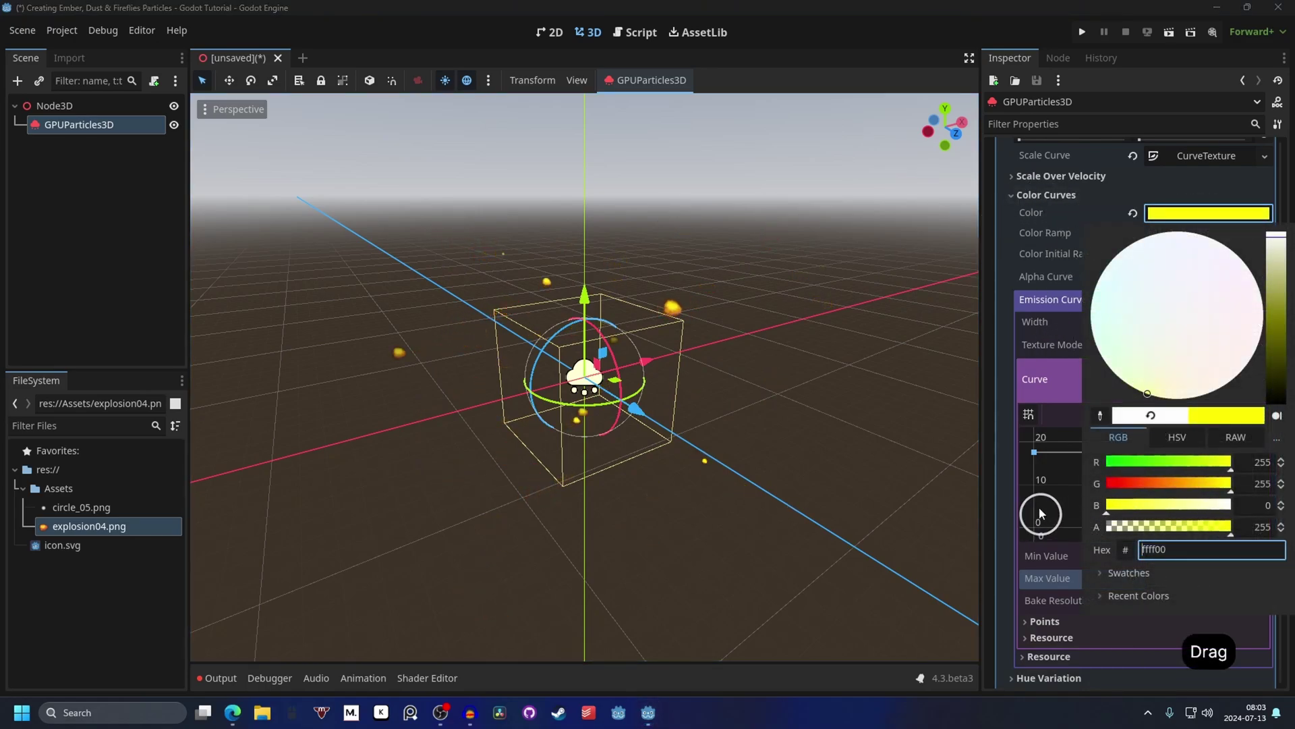
{"action": "left_click", "coordinate": [1184, 486]}
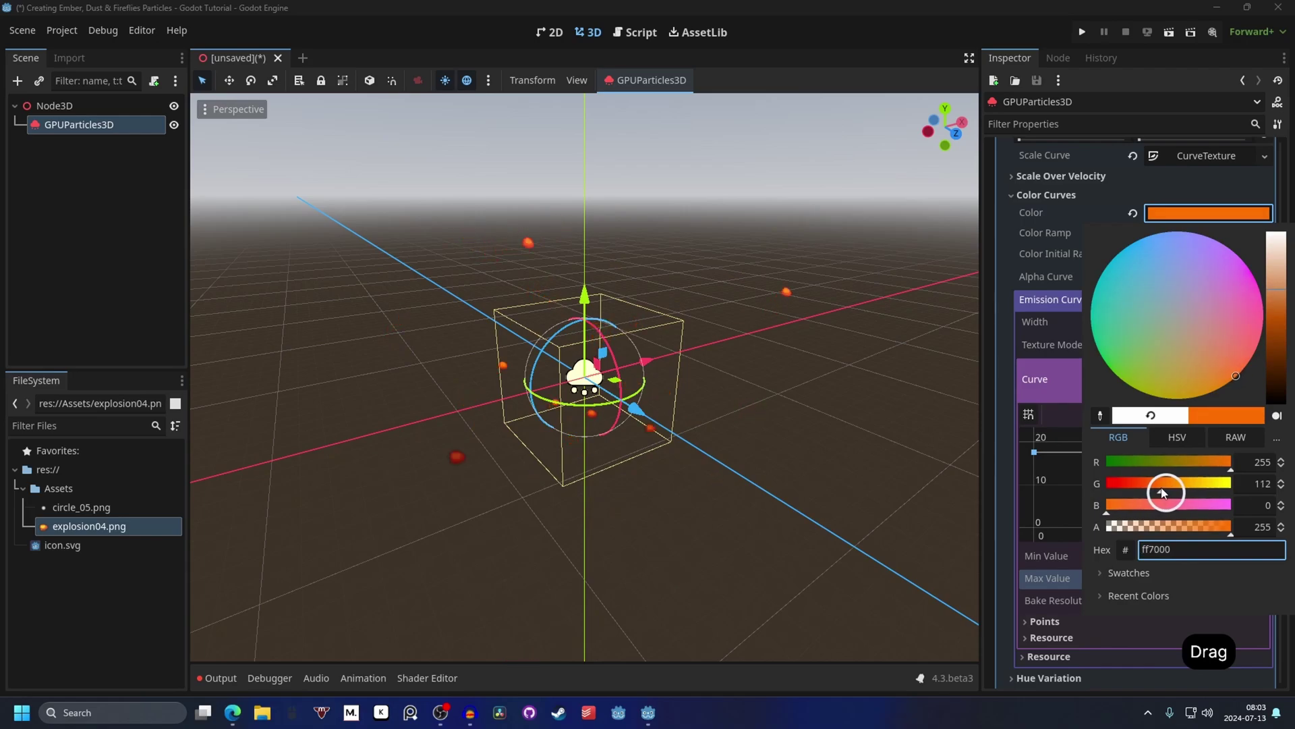
{"action": "left_click", "coordinate": [1172, 215]}
{"action": "key", "text": "ctrl+z"}
{"action": "left_click", "coordinate": [1187, 584]}
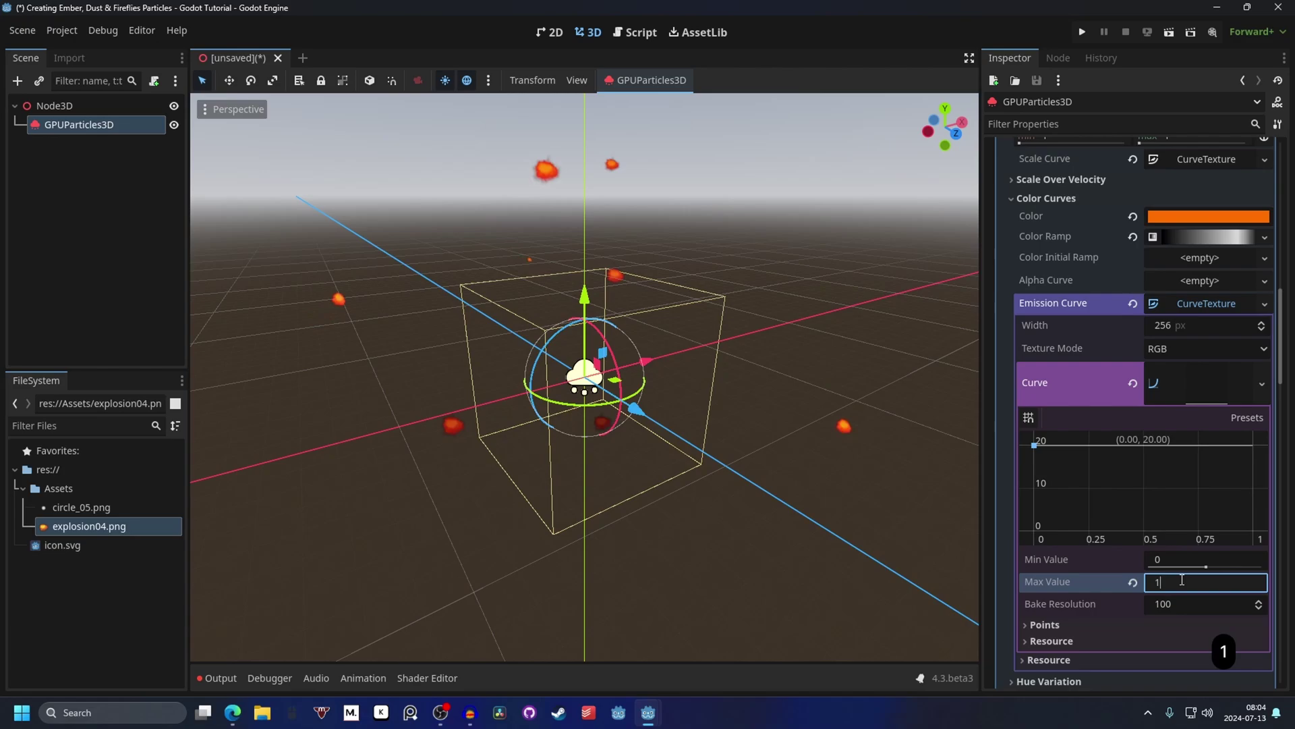
Step: Raise the emission curve Max Value to 100 and push its point to the top
{"action": "key", "text": "Return"}
{"action": "left_click", "coordinate": [1039, 520]}
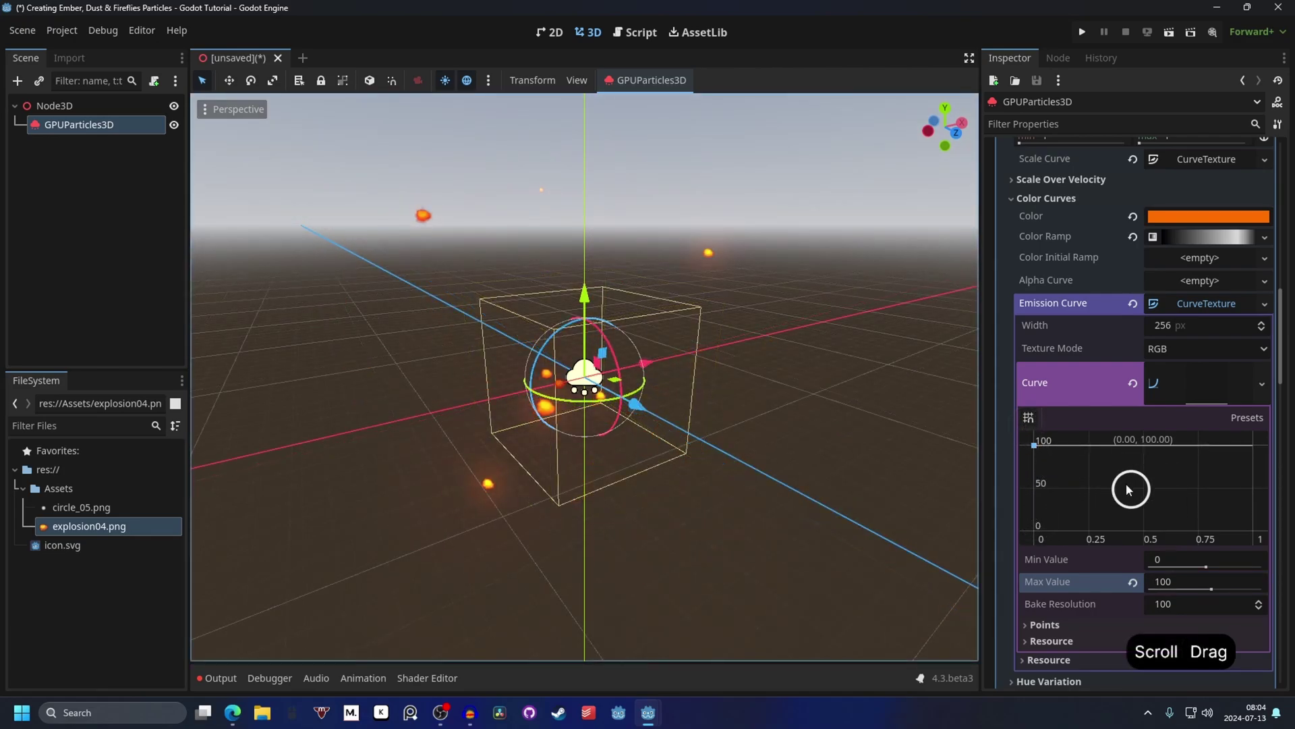
{"action": "left_click", "coordinate": [1168, 477]}
{"action": "left_click", "coordinate": [1216, 489]}
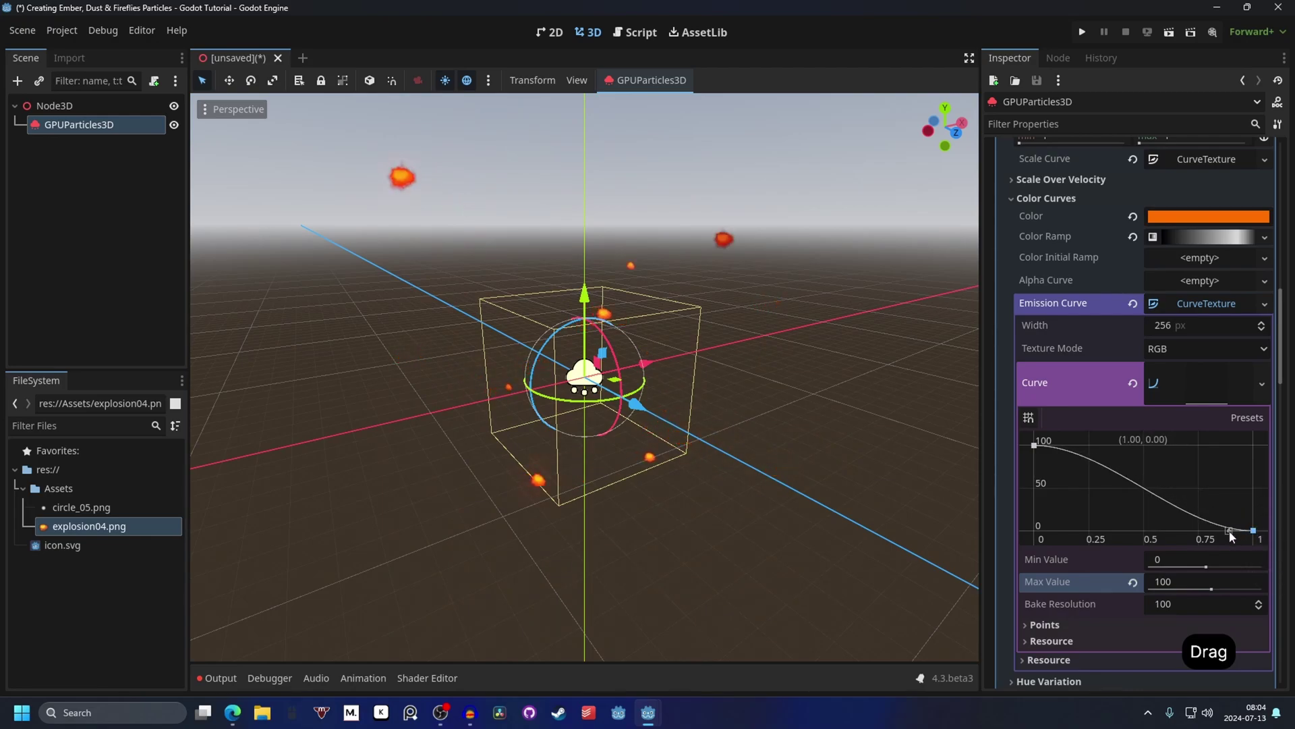
{"action": "left_click", "coordinate": [1234, 535]}
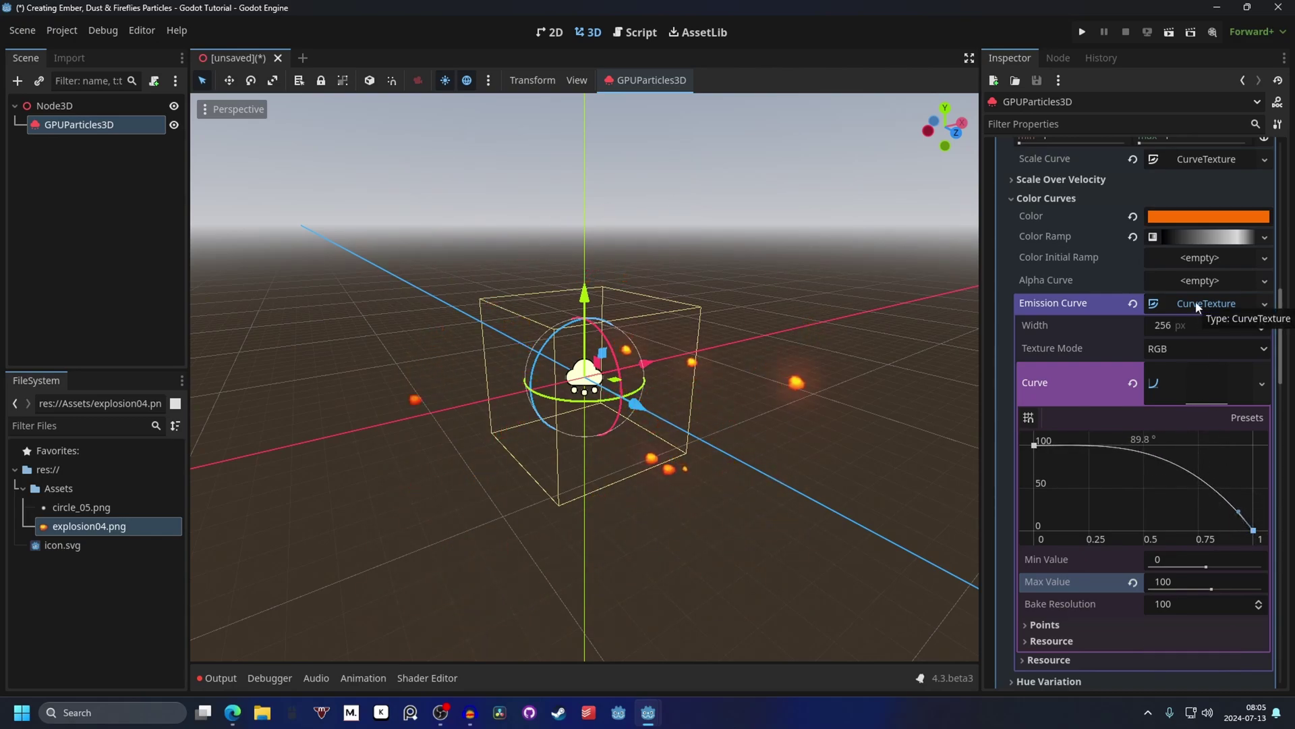
Step: Enable Turbulence on the embers and lower its Noise Scale to 5
{"action": "left_click", "coordinate": [1201, 306]}
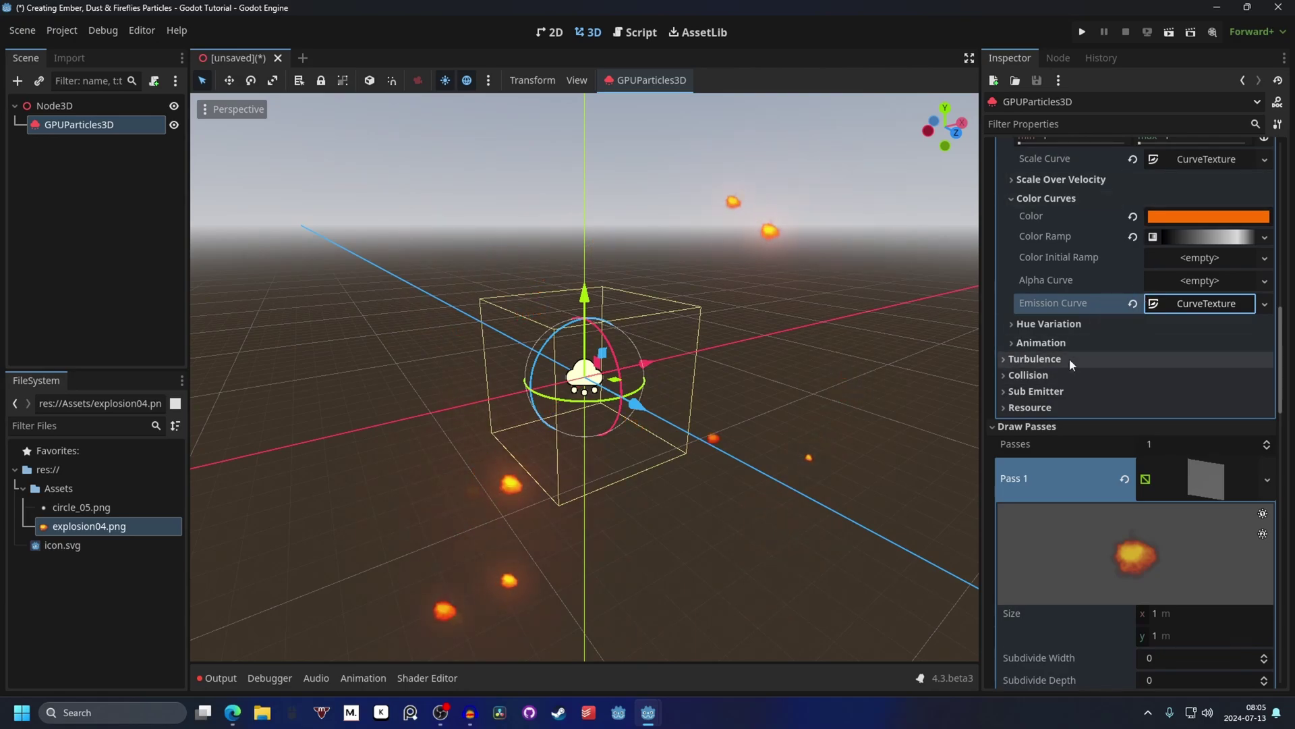
{"action": "left_click", "coordinate": [1079, 365]}
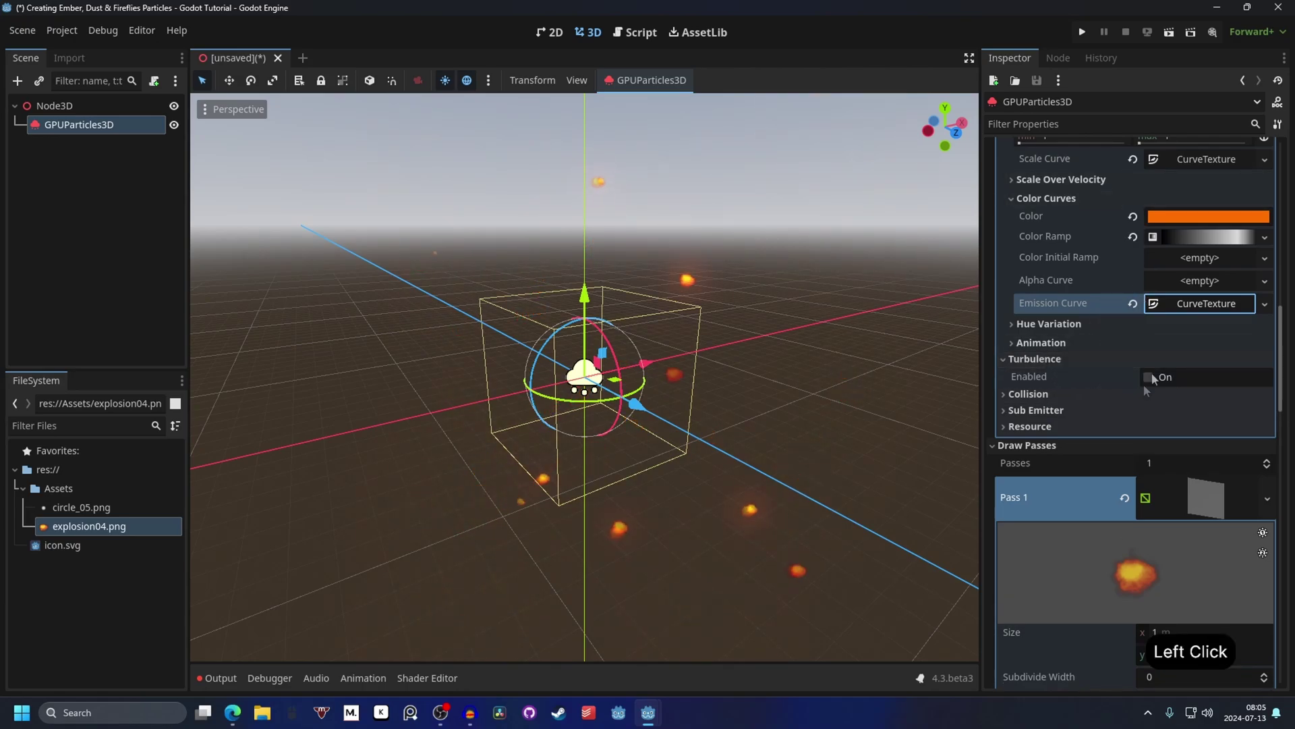
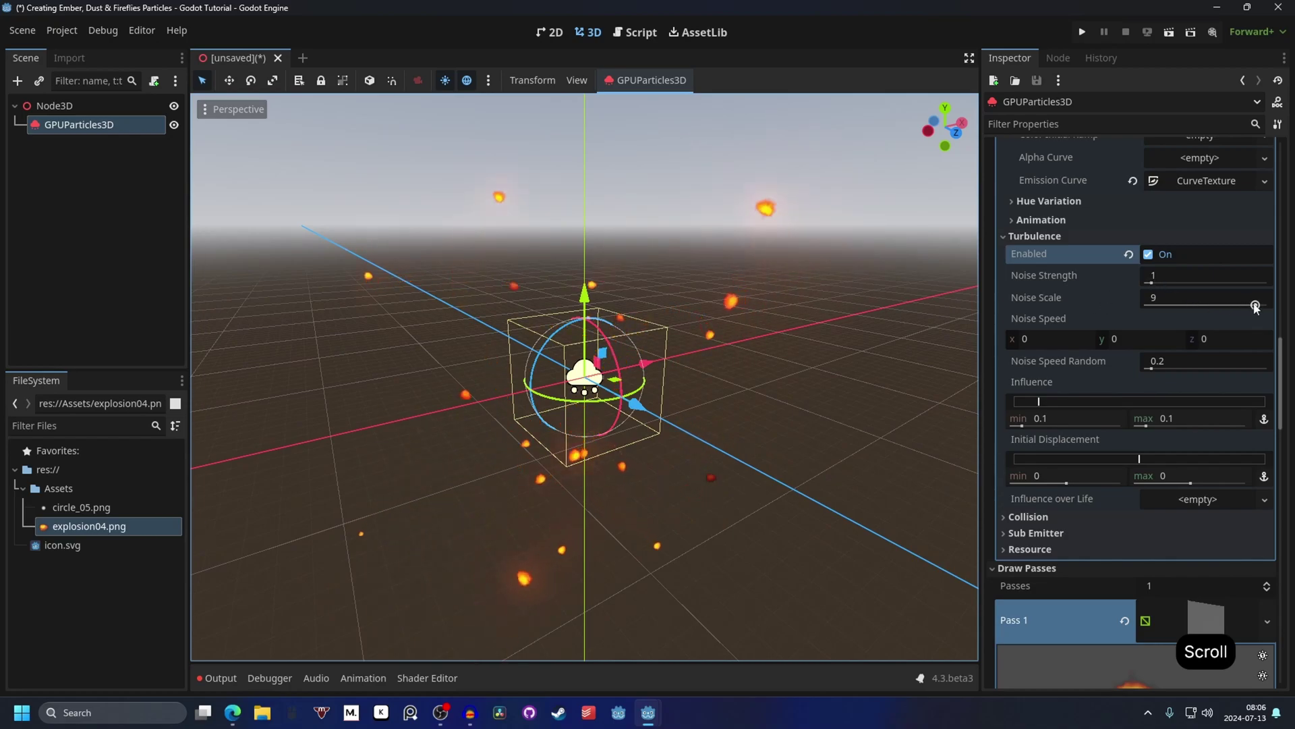
{"action": "left_click", "coordinate": [1261, 305]}
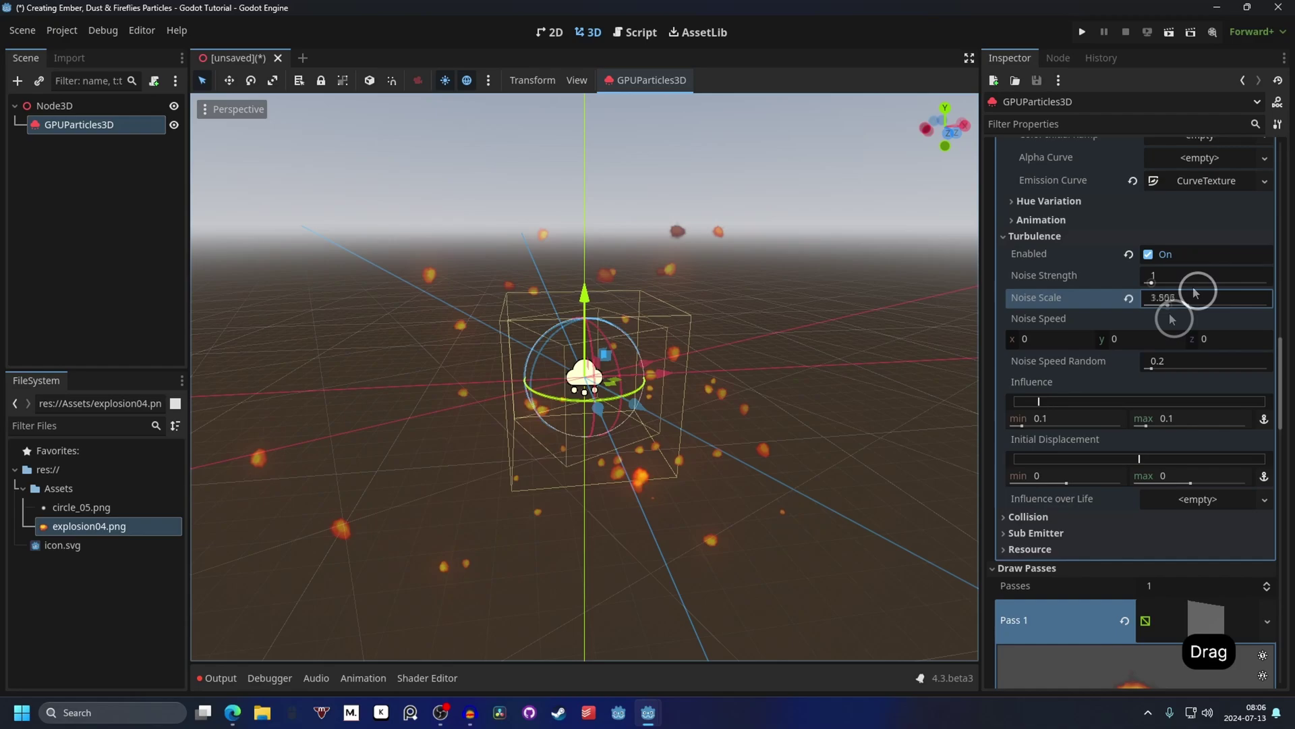
{"action": "left_click", "coordinate": [1197, 296]}
{"action": "key", "text": "5"}
{"action": "key", "text": "Return"}
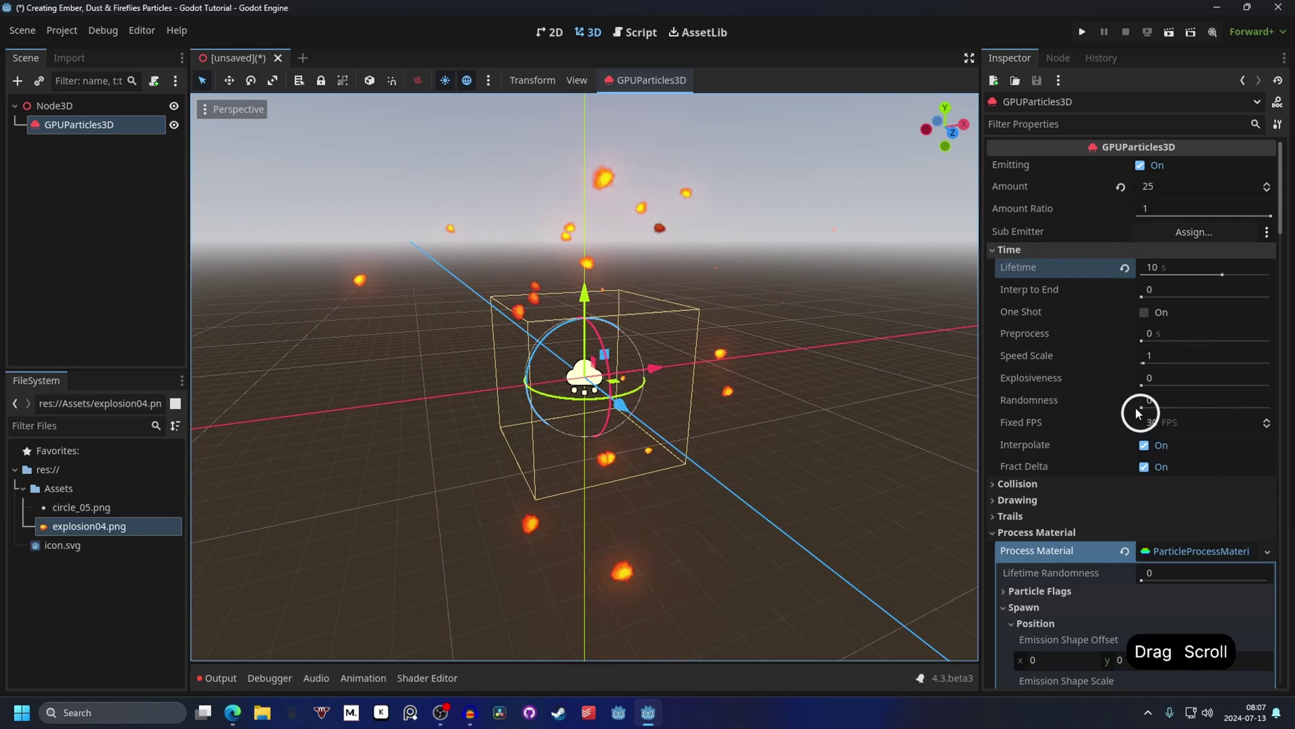
Step: Set the embers' process material collision Mode to Rigid
{"action": "left_click", "coordinate": [1146, 410]}
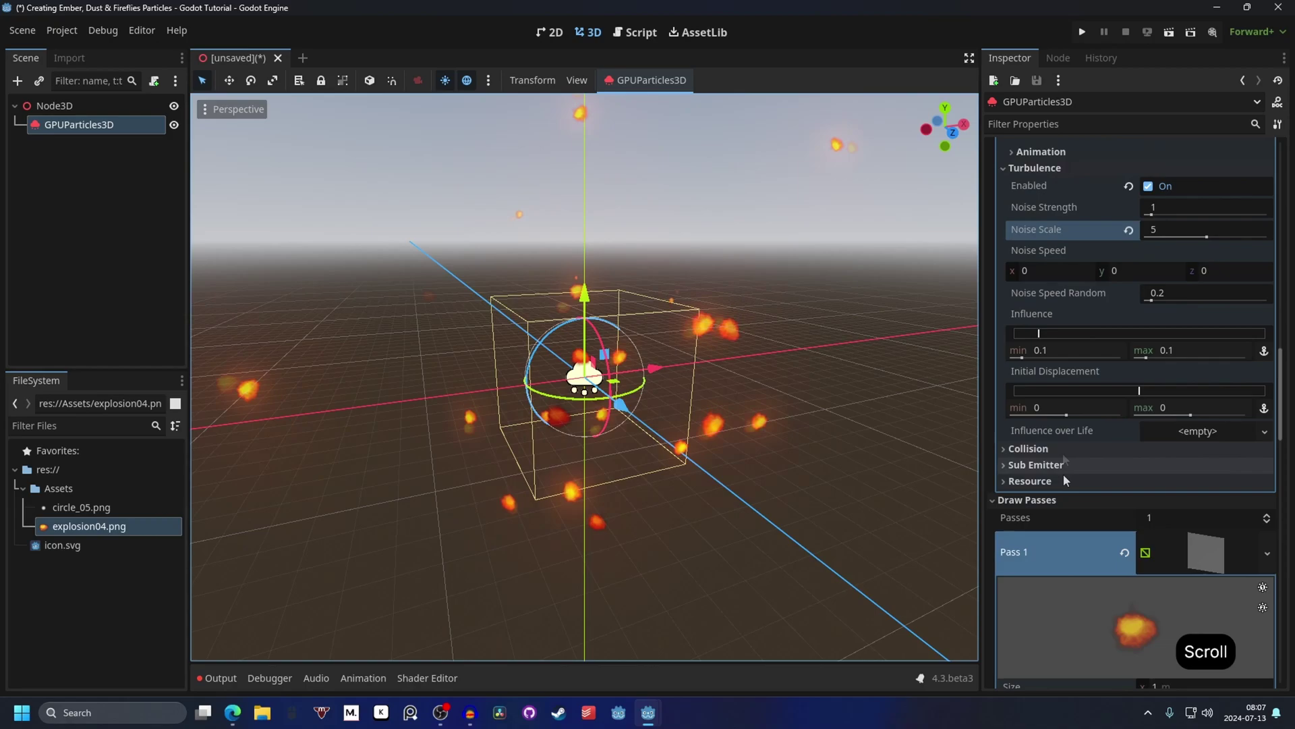
{"action": "left_click", "coordinate": [1067, 454]}
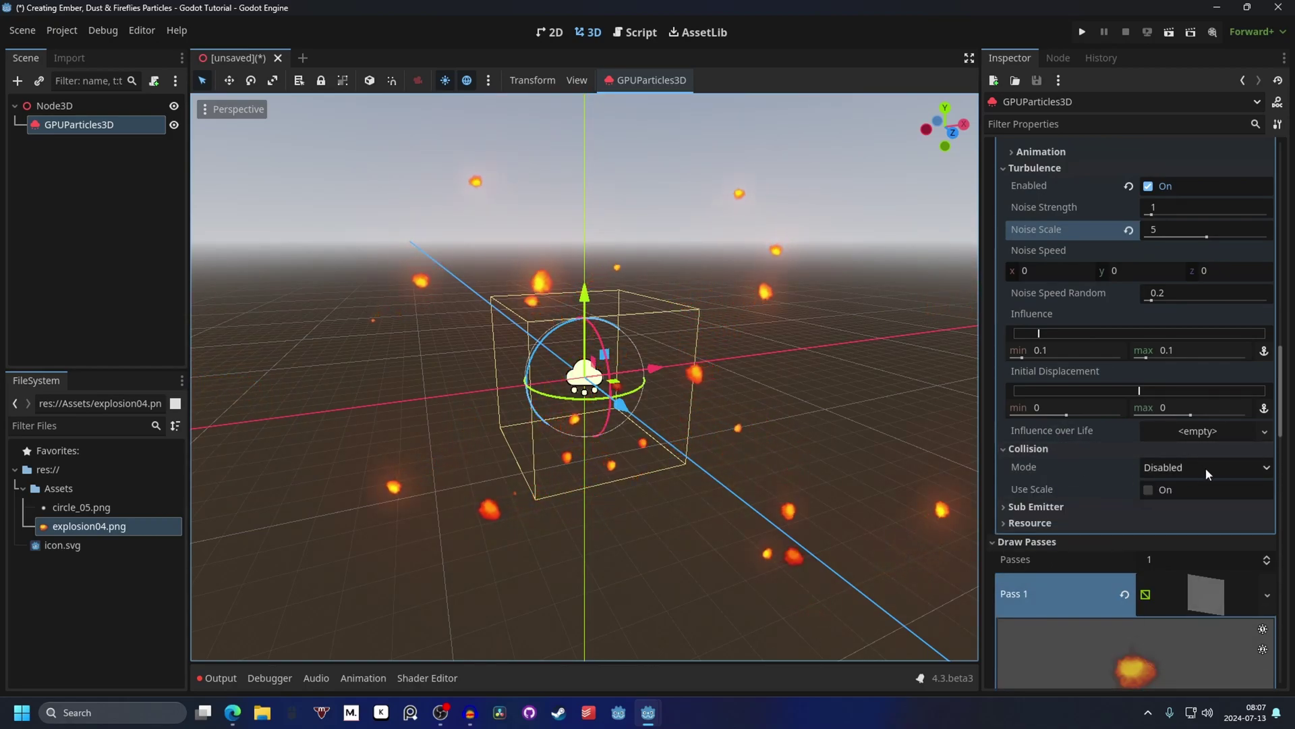
{"action": "left_click", "coordinate": [1216, 473]}
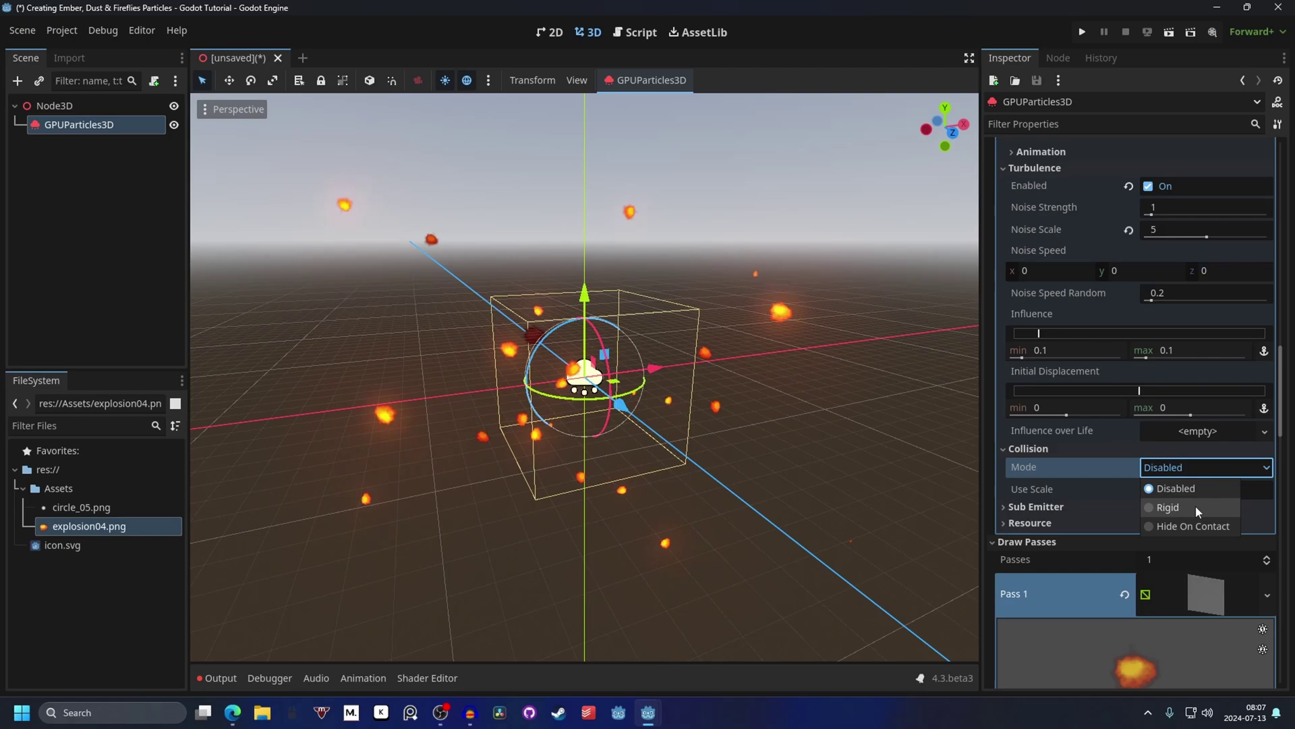
{"action": "left_click", "coordinate": [1228, 532]}
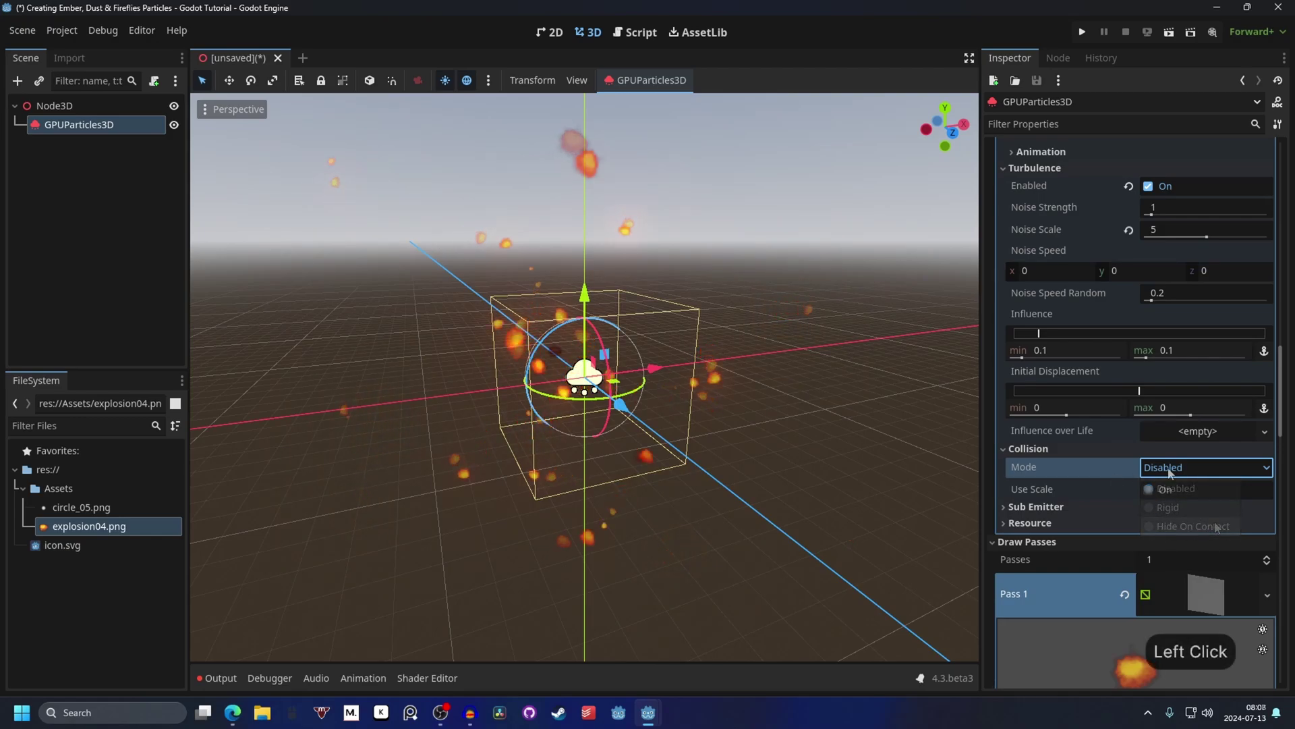
{"action": "left_click", "coordinate": [1149, 413]}
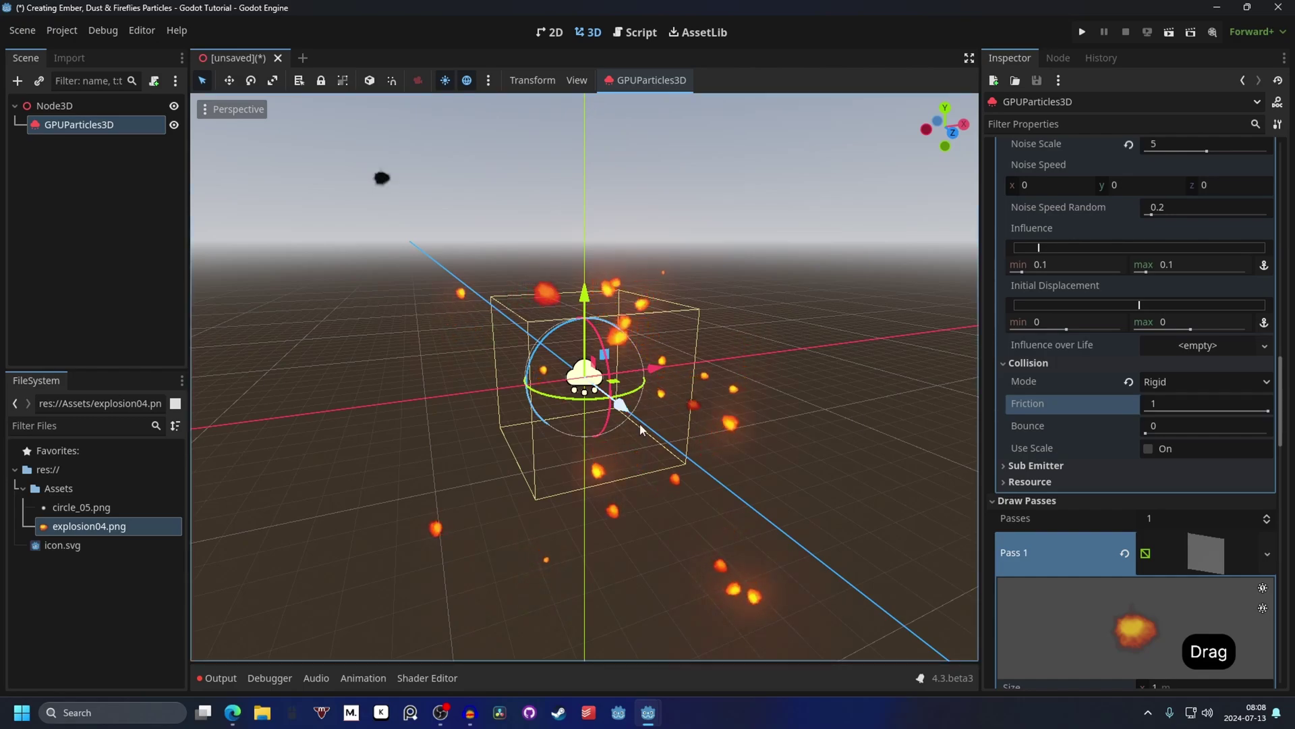
Step: Set collision Friction to 1 and Bounce to 0
{"action": "left_click", "coordinate": [1152, 435]}
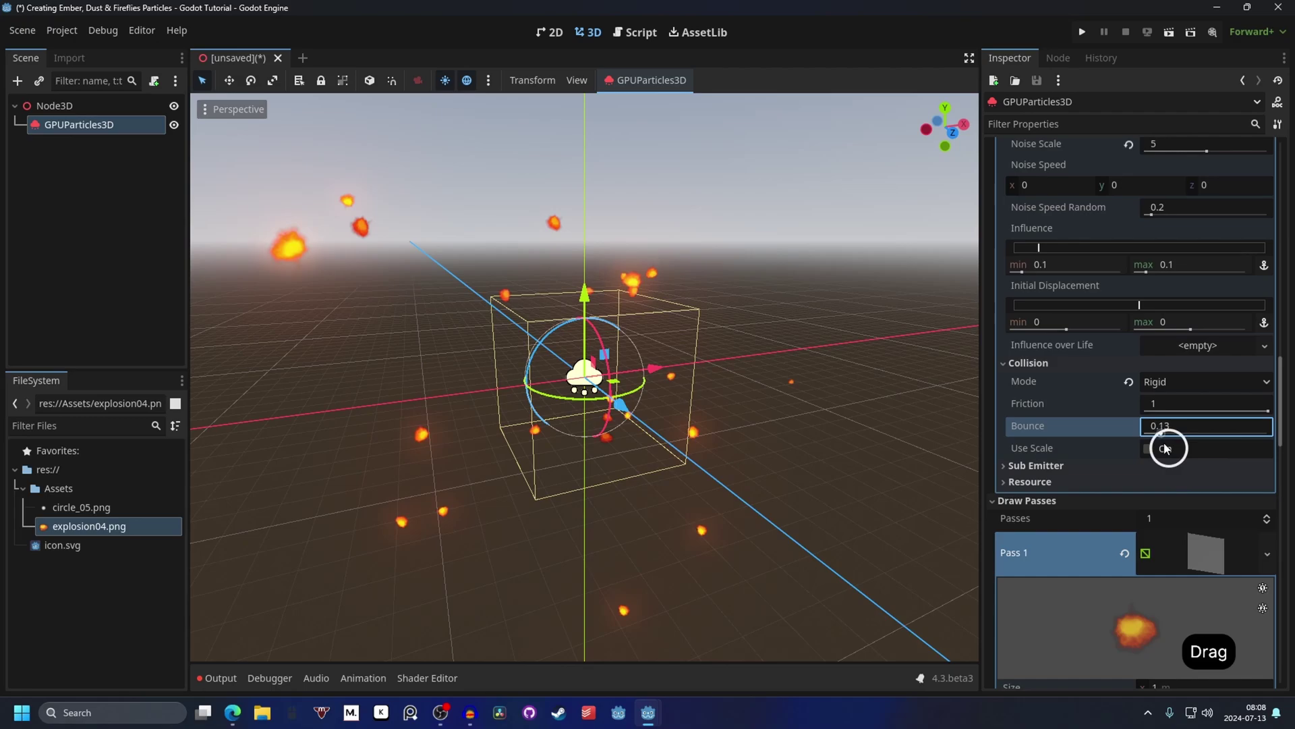
{"action": "left_click", "coordinate": [1284, 442]}
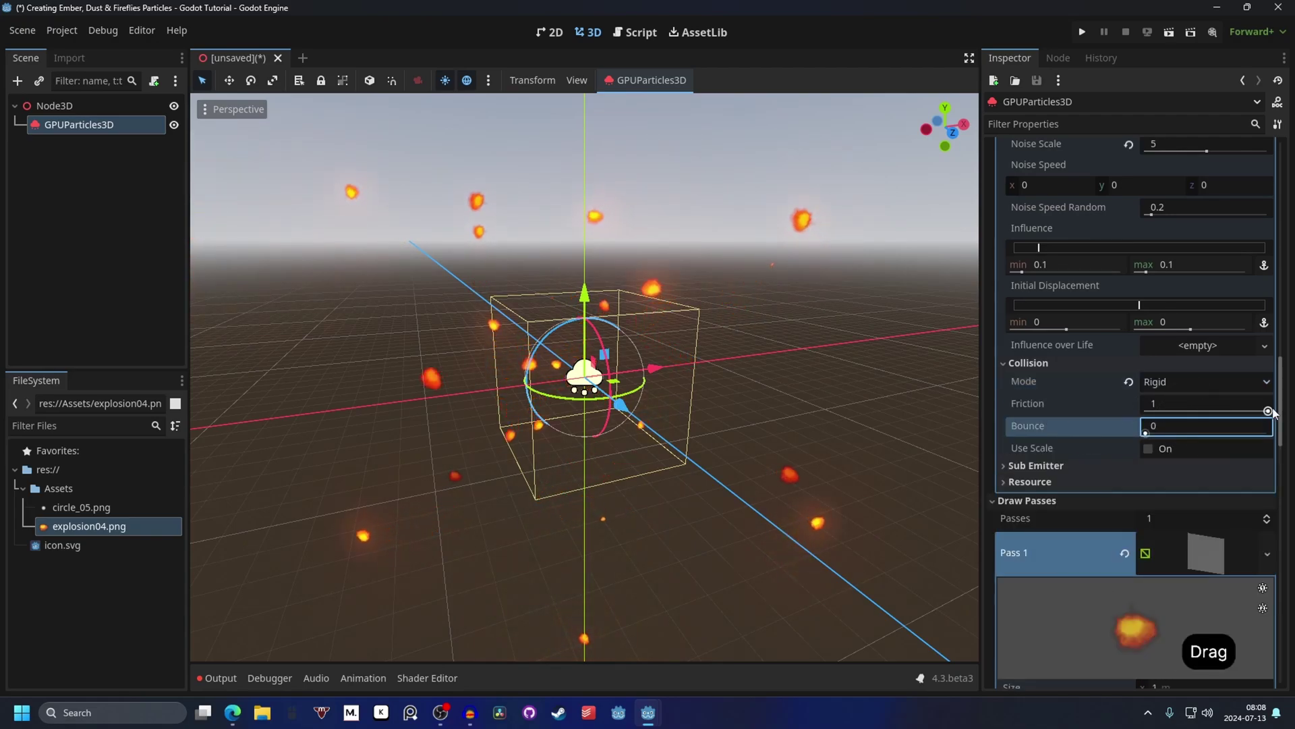
{"action": "left_click", "coordinate": [1274, 415]}
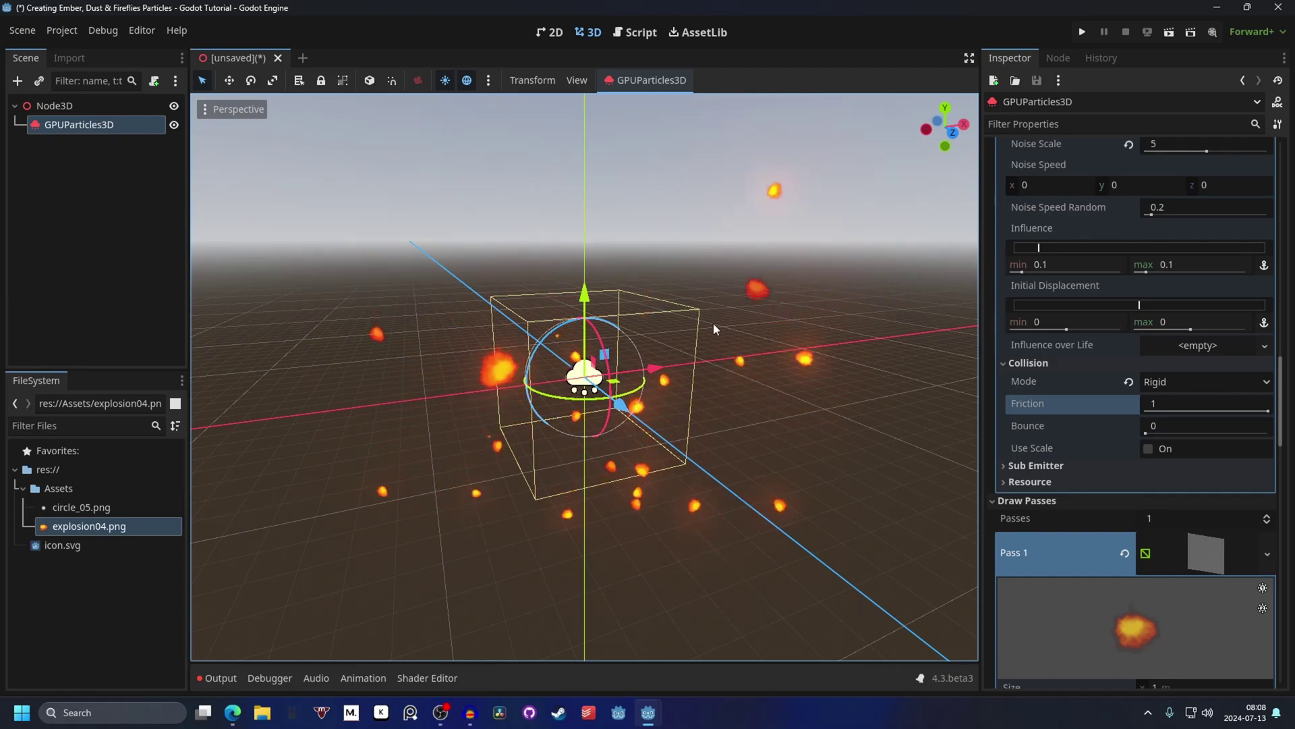
Step: Add a GPUParticlesCollisionBox3D child under the root Node3D
{"action": "left_click", "coordinate": [97, 107]}
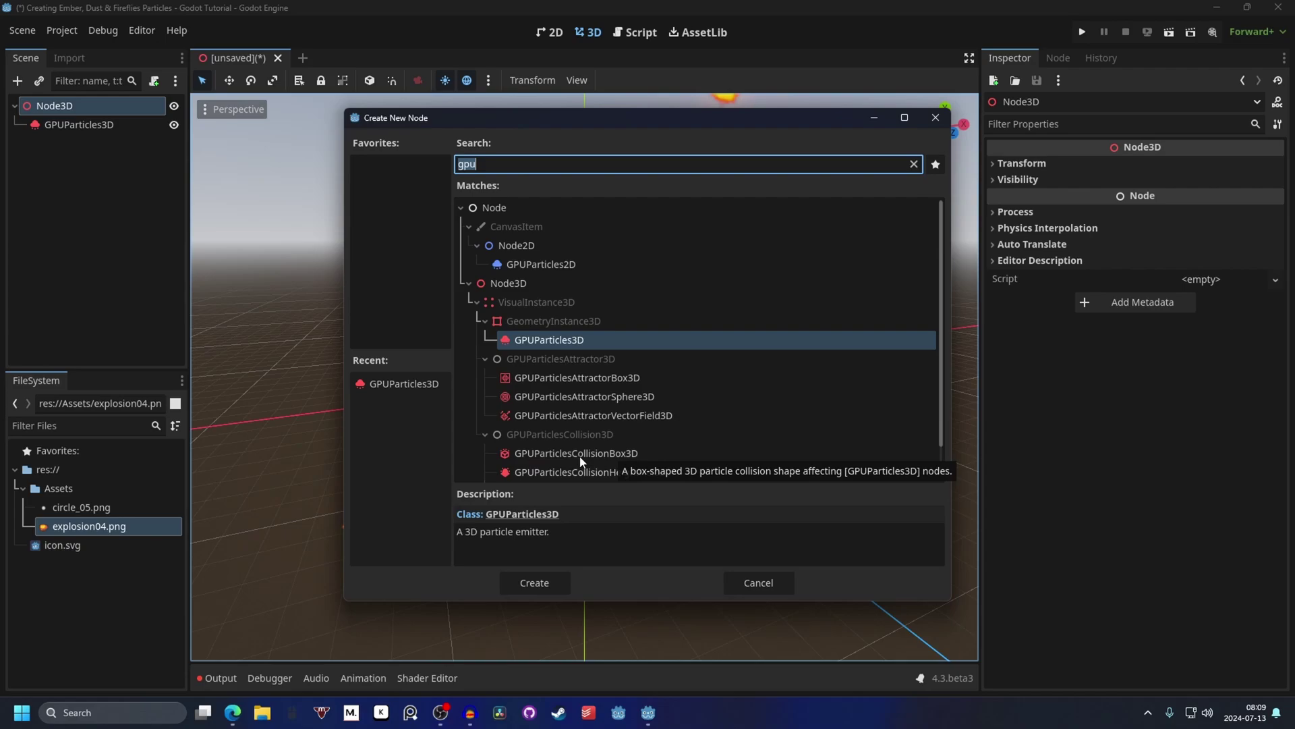
{"action": "left_click", "coordinate": [650, 455]}
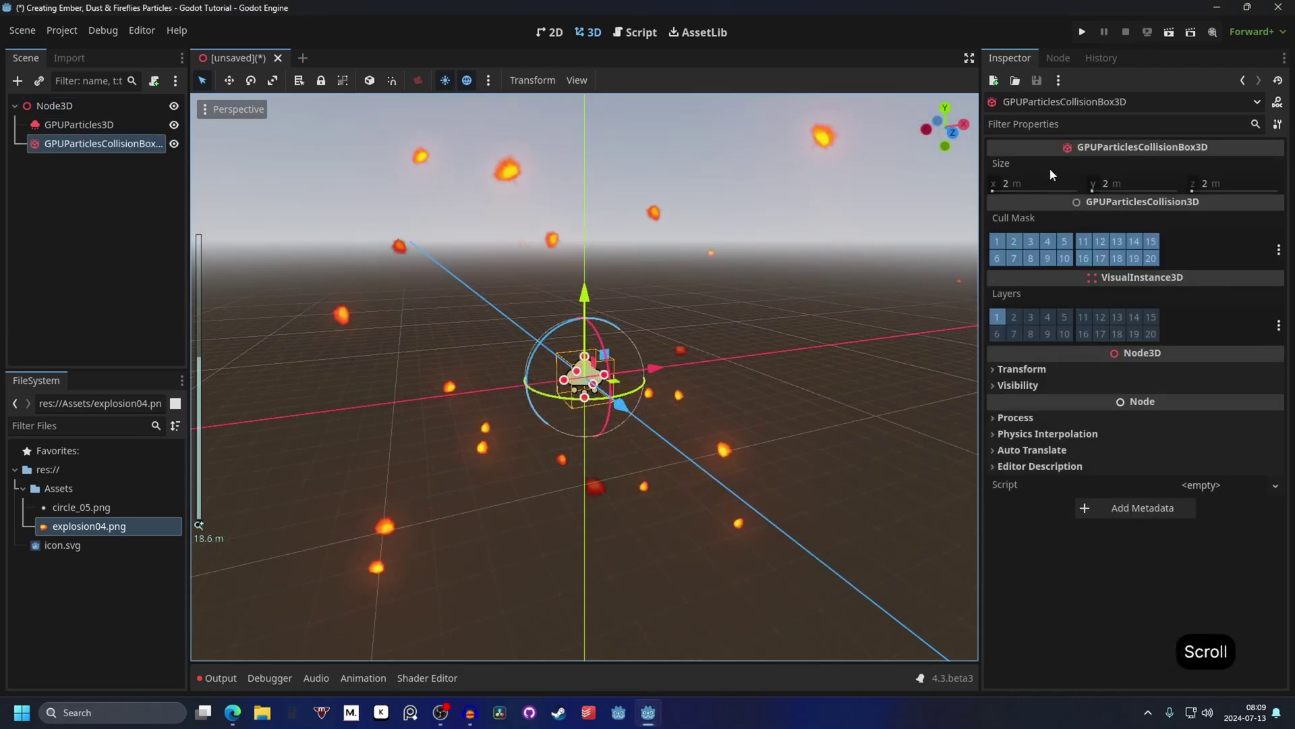
Step: Size the collision box to 20 × 20 × 20 around the embers
{"action": "left_click", "coordinate": [1039, 183]}
{"action": "type", "text": "2"}
{"action": "key", "text": "Return"}
{"action": "key", "text": "ctrl+c"}
{"action": "left_click", "coordinate": [1136, 183]}
{"action": "key", "text": "ctrl+v"}
{"action": "left_click", "coordinate": [1245, 185]}
{"action": "key", "text": "ctrl+v"}
{"action": "left_click", "coordinate": [1137, 185]}
{"action": "left_click", "coordinate": [68, 111]}
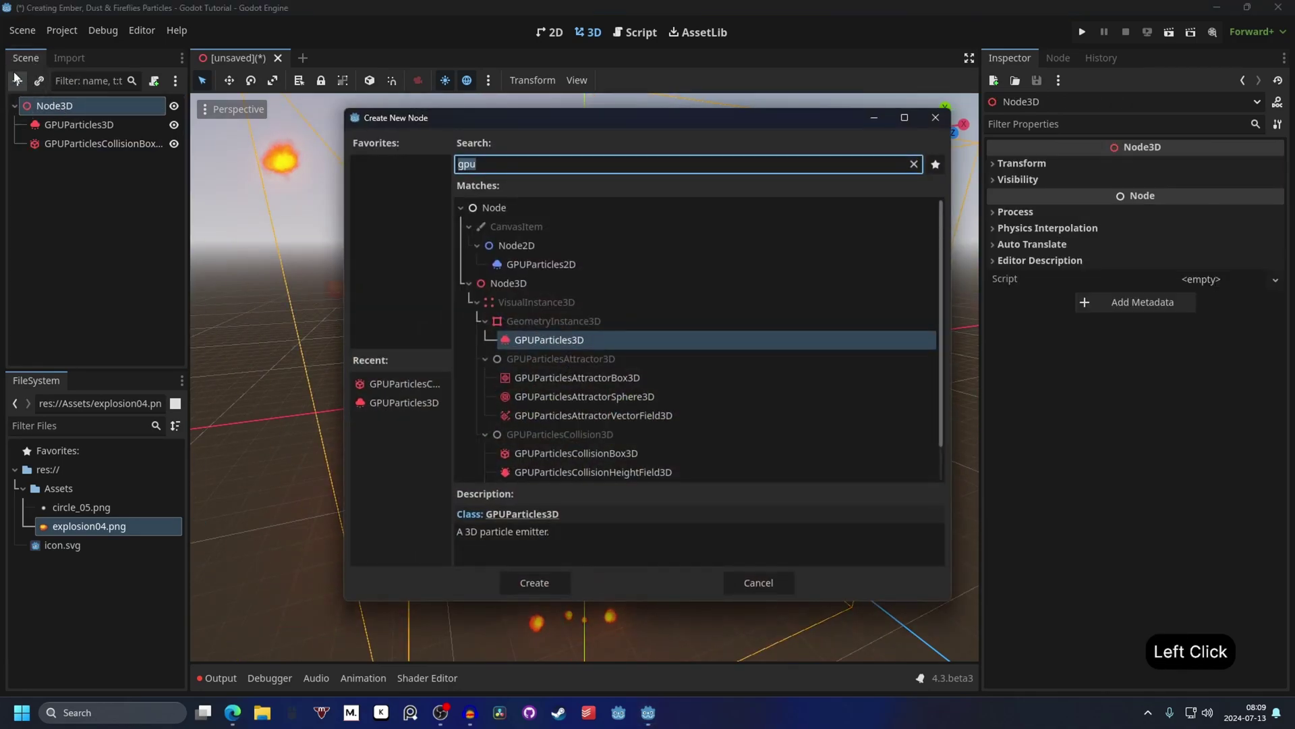
Step: Create a CSGCombiner3D with a CSGBox3D child via the 'csg' search
{"action": "key", "text": "c"}
{"action": "key", "text": "g"}
{"action": "left_click", "coordinate": [554, 442]}
{"action": "left_click", "coordinate": [585, 321]}
{"action": "left_click", "coordinate": [116, 164]}
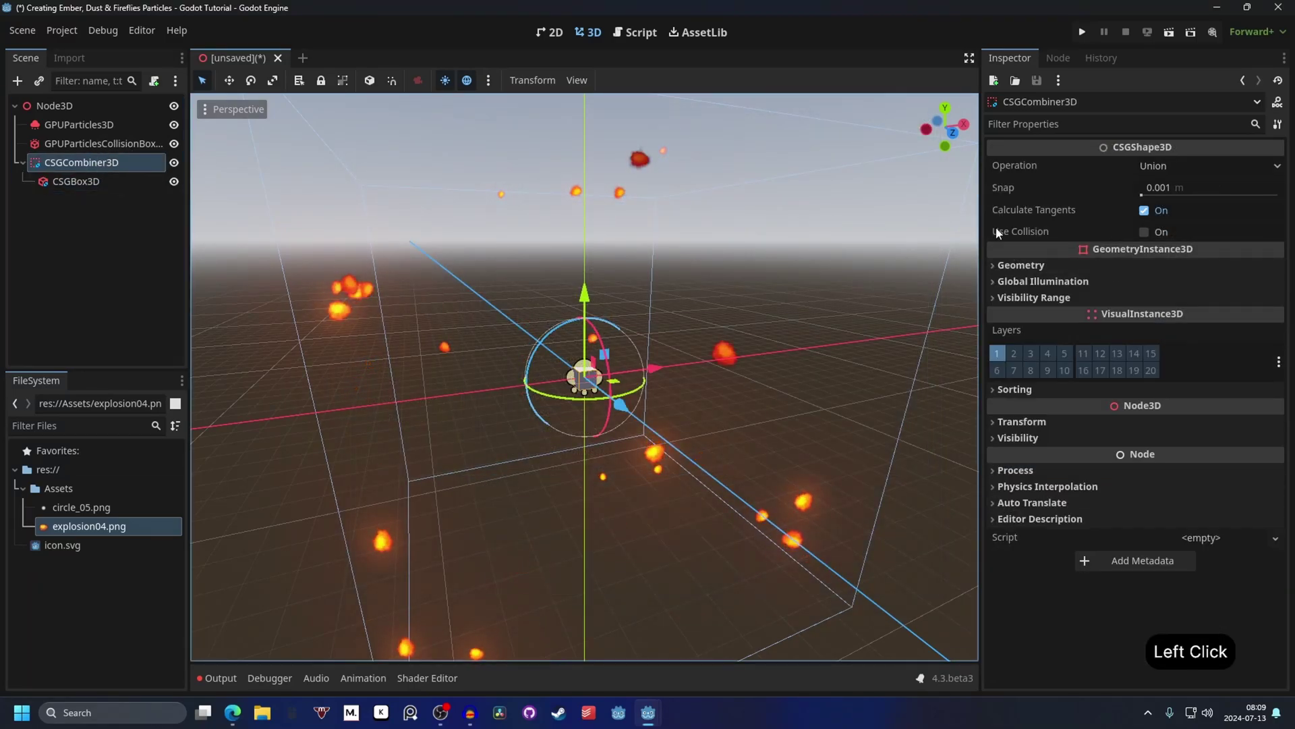
Step: Enable Use Collision on the CSGCombiner3D and select its CSGBox3D
{"action": "left_click", "coordinate": [1148, 235]}
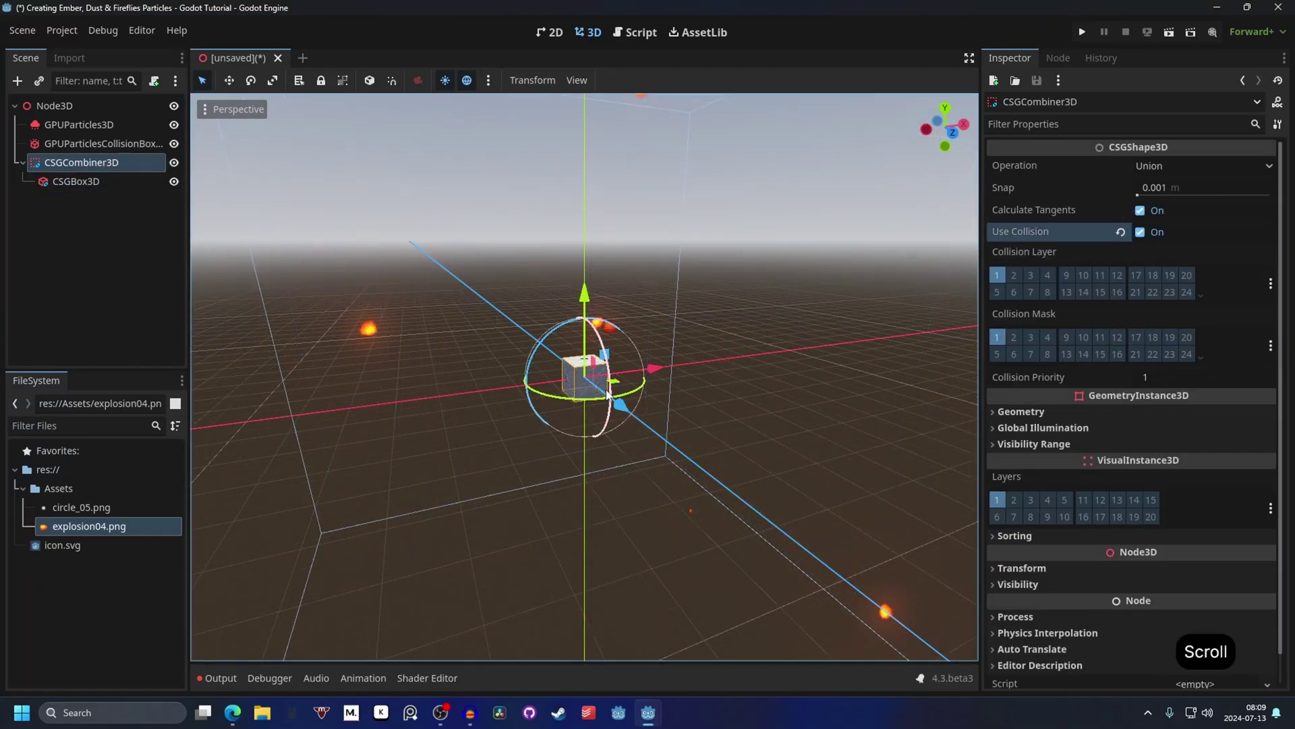
{"action": "left_click", "coordinate": [100, 187]}
{"action": "key", "text": "ctrl+z"}
{"action": "left_click", "coordinate": [822, 319]}
{"action": "left_click", "coordinate": [794, 321]}
{"action": "left_click", "coordinate": [877, 292]}
Step: Set the CSGBox3D Size to 20, 1, 20 as a floor slab
{"action": "left_click", "coordinate": [1045, 189]}
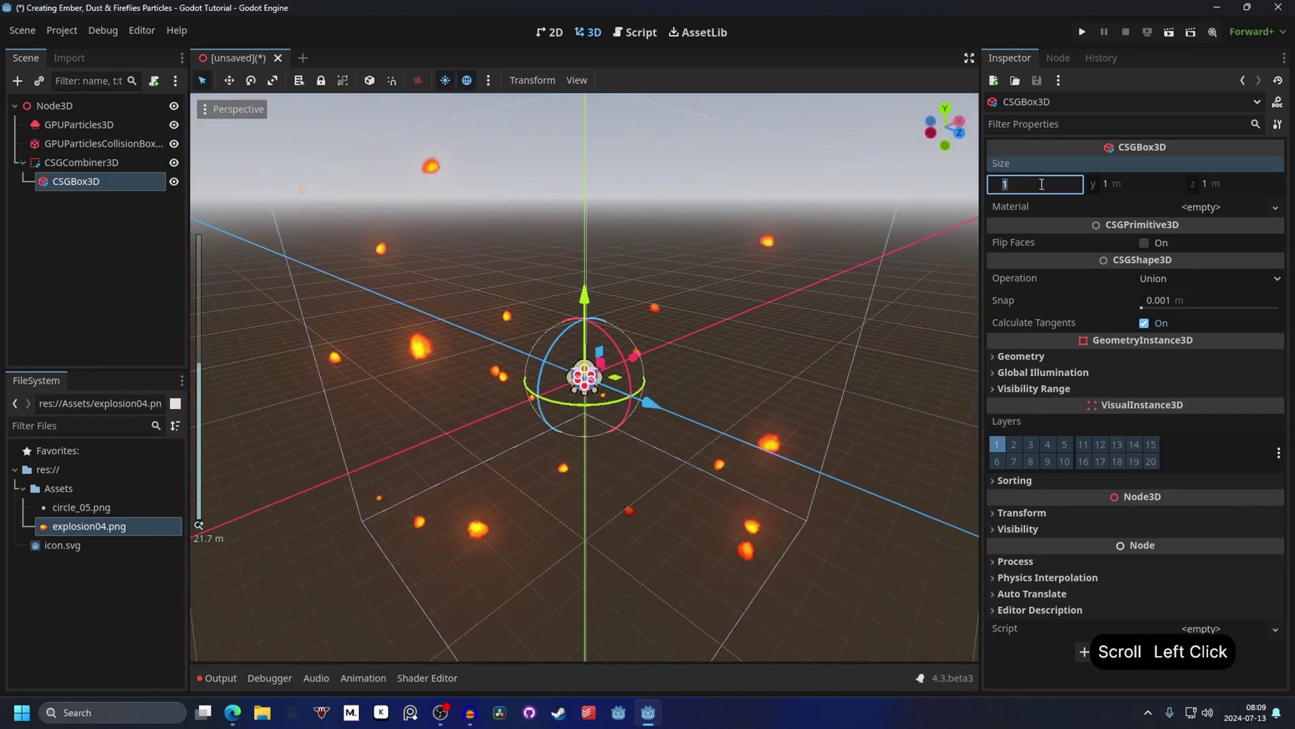
{"action": "key", "text": "Return"}
{"action": "key", "text": "ctrl+c"}
{"action": "key", "text": "ctrl+v"}
{"action": "left_click", "coordinate": [799, 253]}
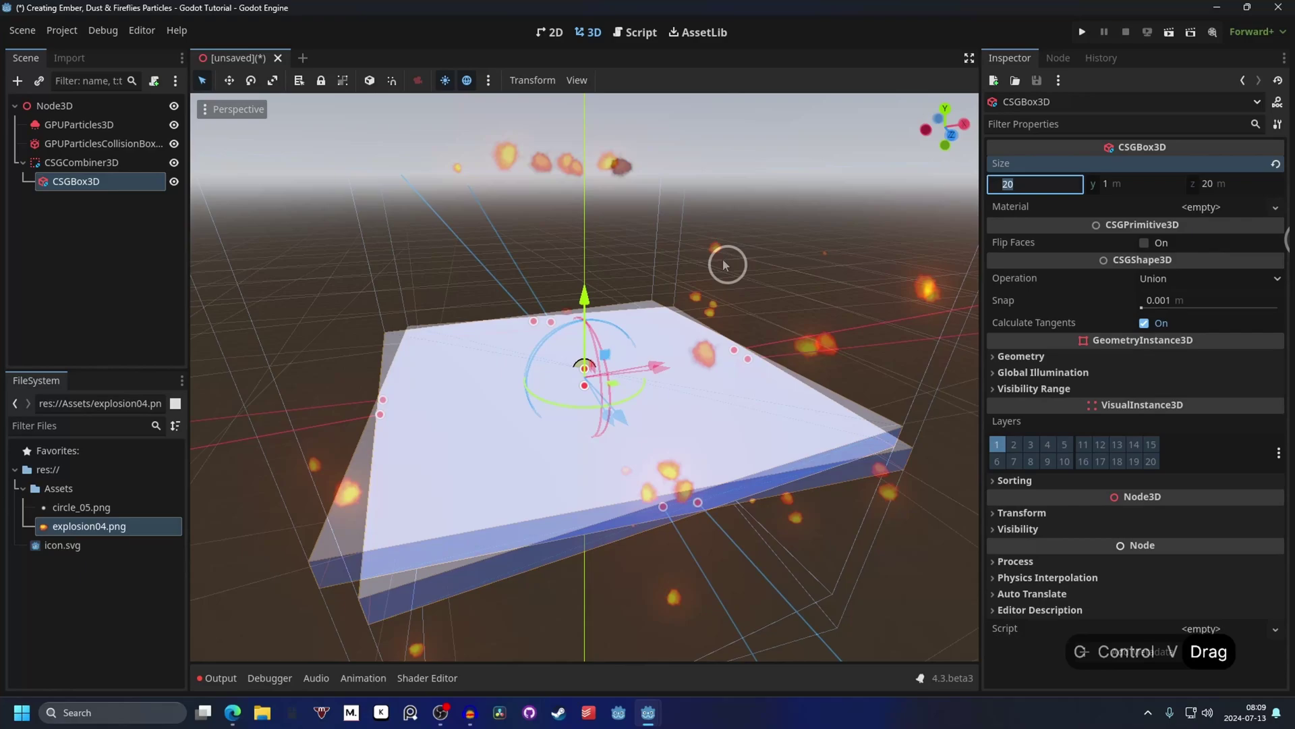
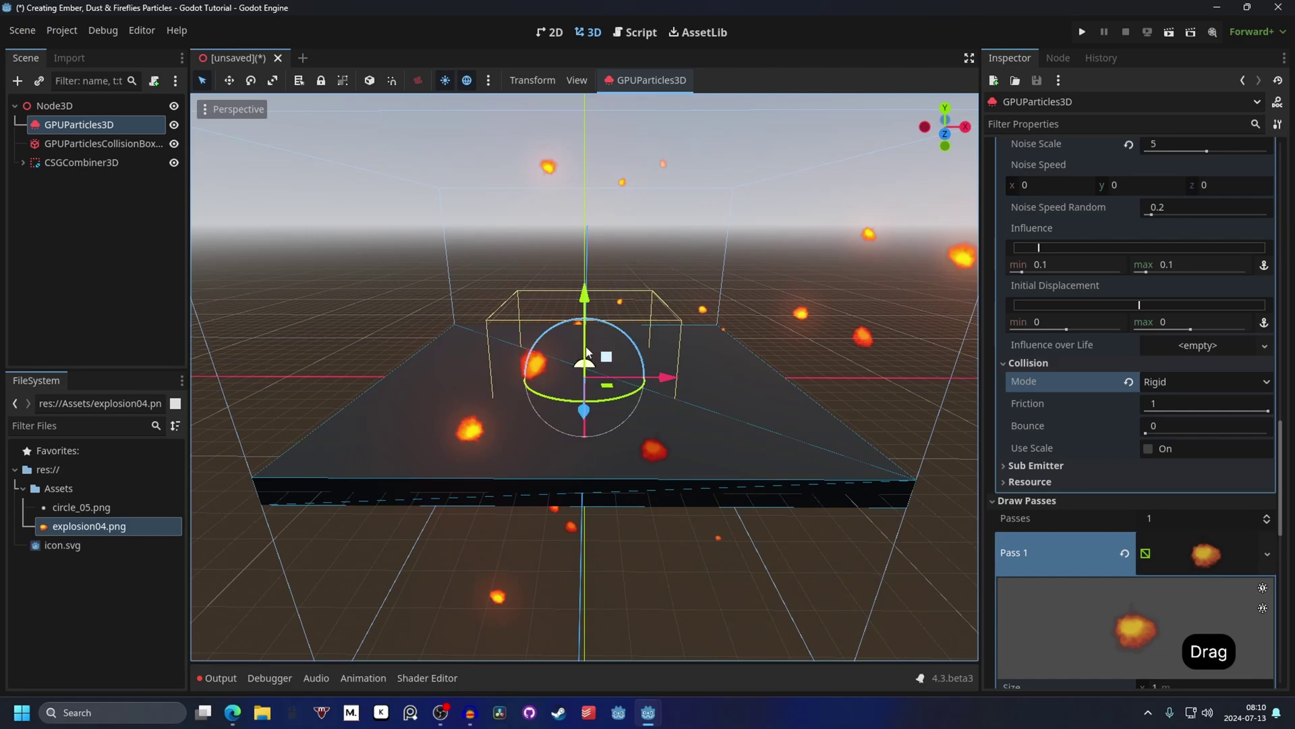
Step: Delete the GPUParticlesCollisionBox3D from the scene
{"action": "left_click", "coordinate": [72, 151]}
{"action": "left_click", "coordinate": [242, 159]}
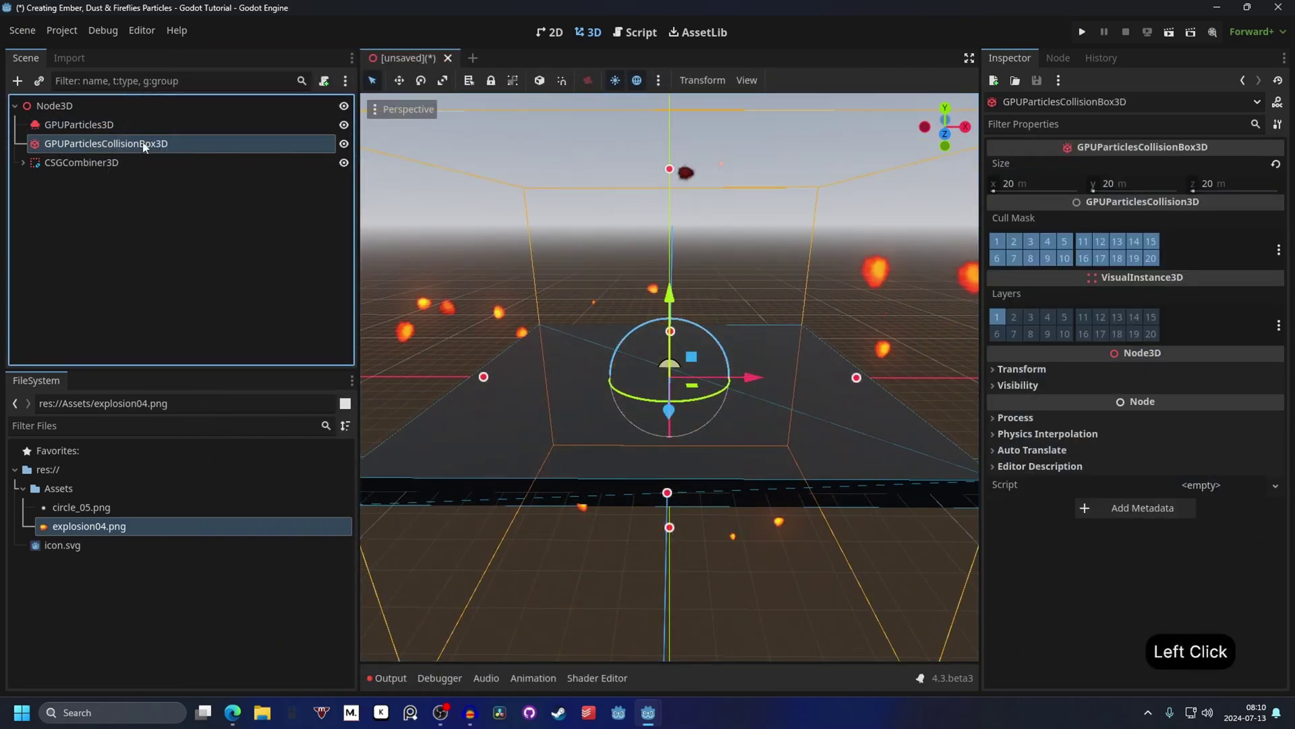
{"action": "key", "text": "Delete"}
Step: Add a GPUParticlesCollisionHeightField3D and start setting its Update Mode to Always (Slow)
{"action": "left_click", "coordinate": [605, 378]}
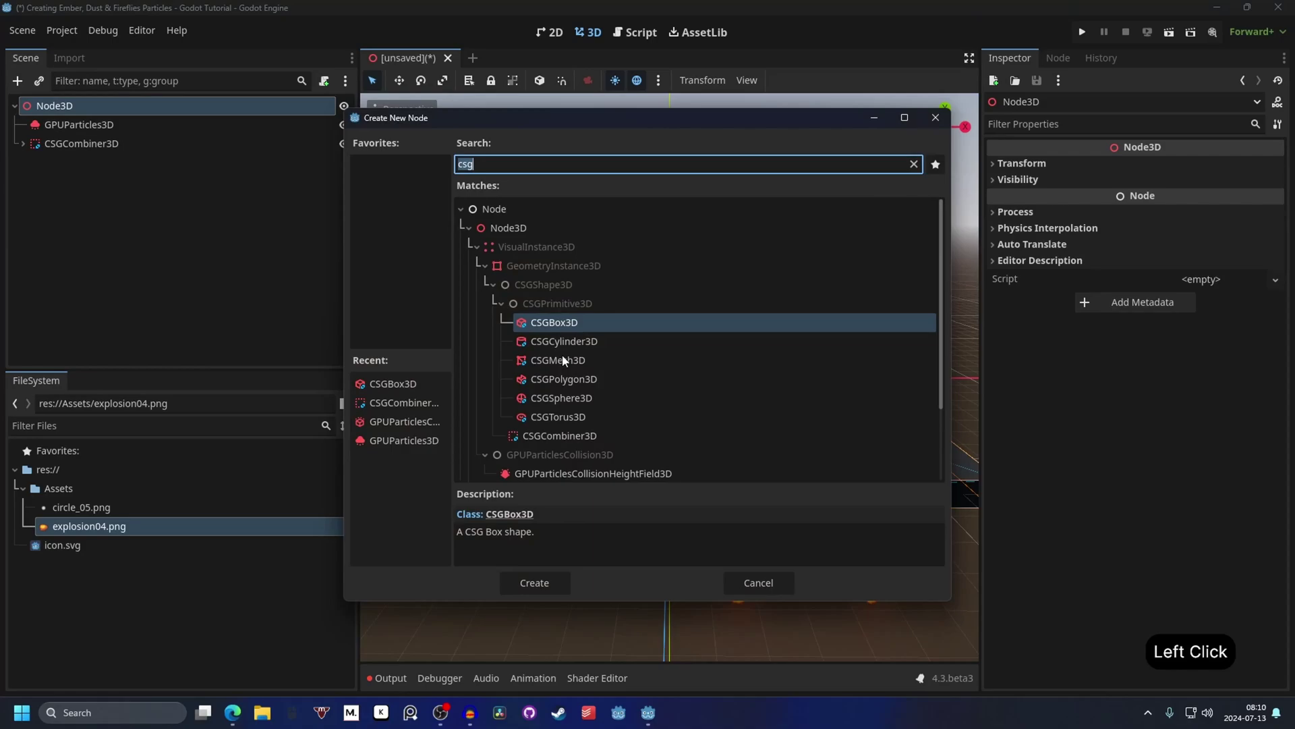
{"action": "left_click", "coordinate": [527, 445]}
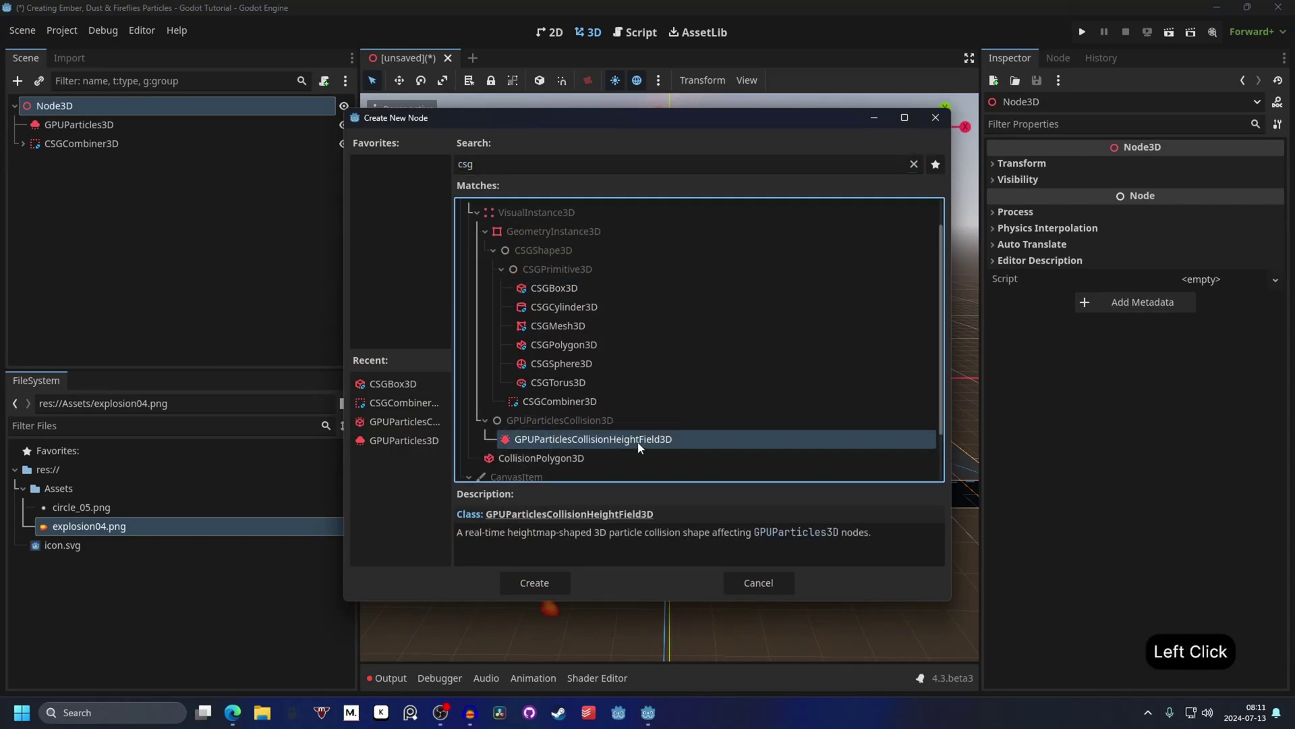
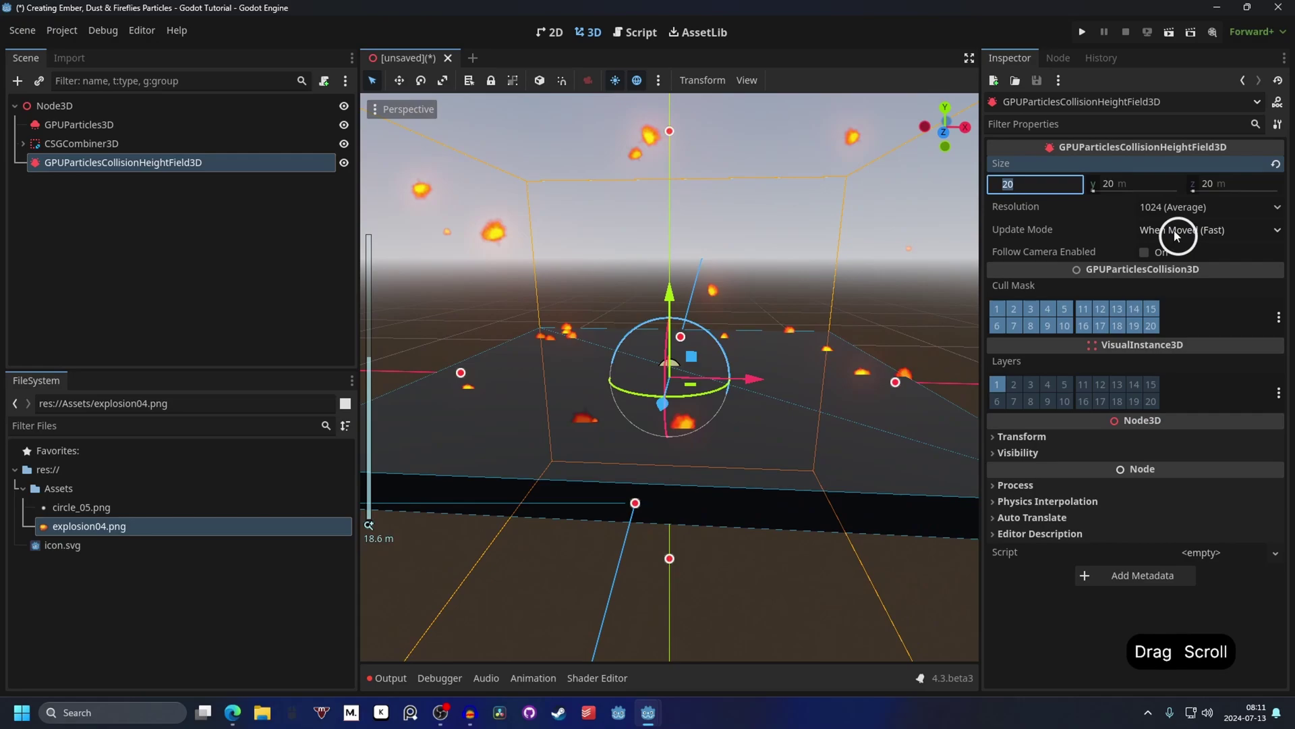
{"action": "left_click", "coordinate": [1181, 235]}
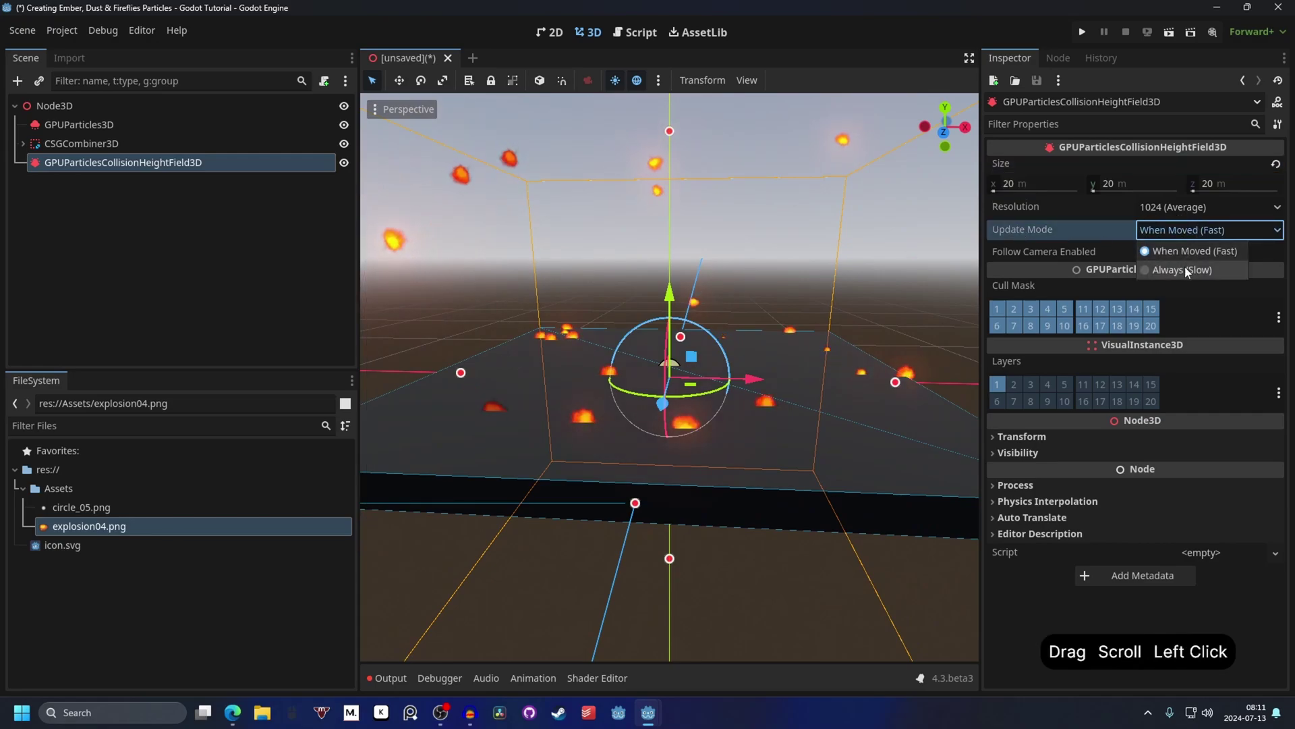
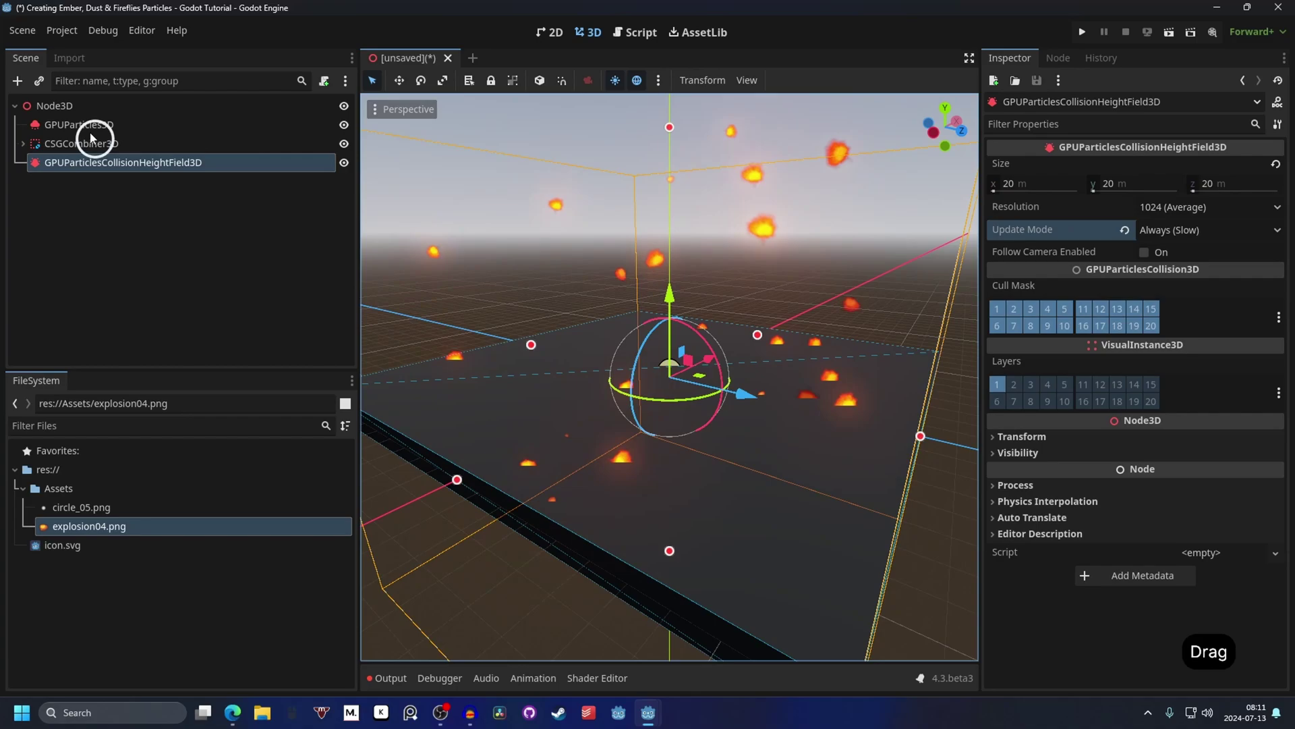
Step: Add a GPUParticlesAttractorSphere3D near the embers and move it up
{"action": "left_click", "coordinate": [95, 129]}
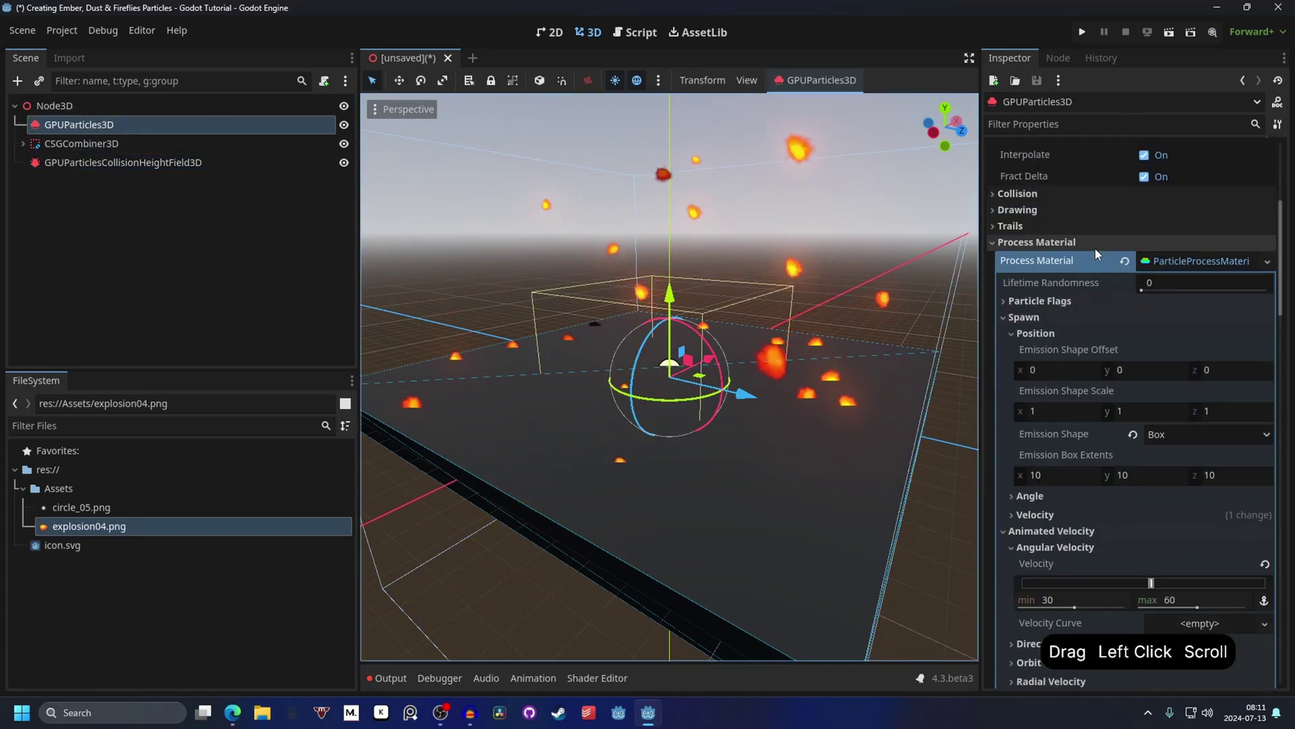
{"action": "key", "text": "Return"}
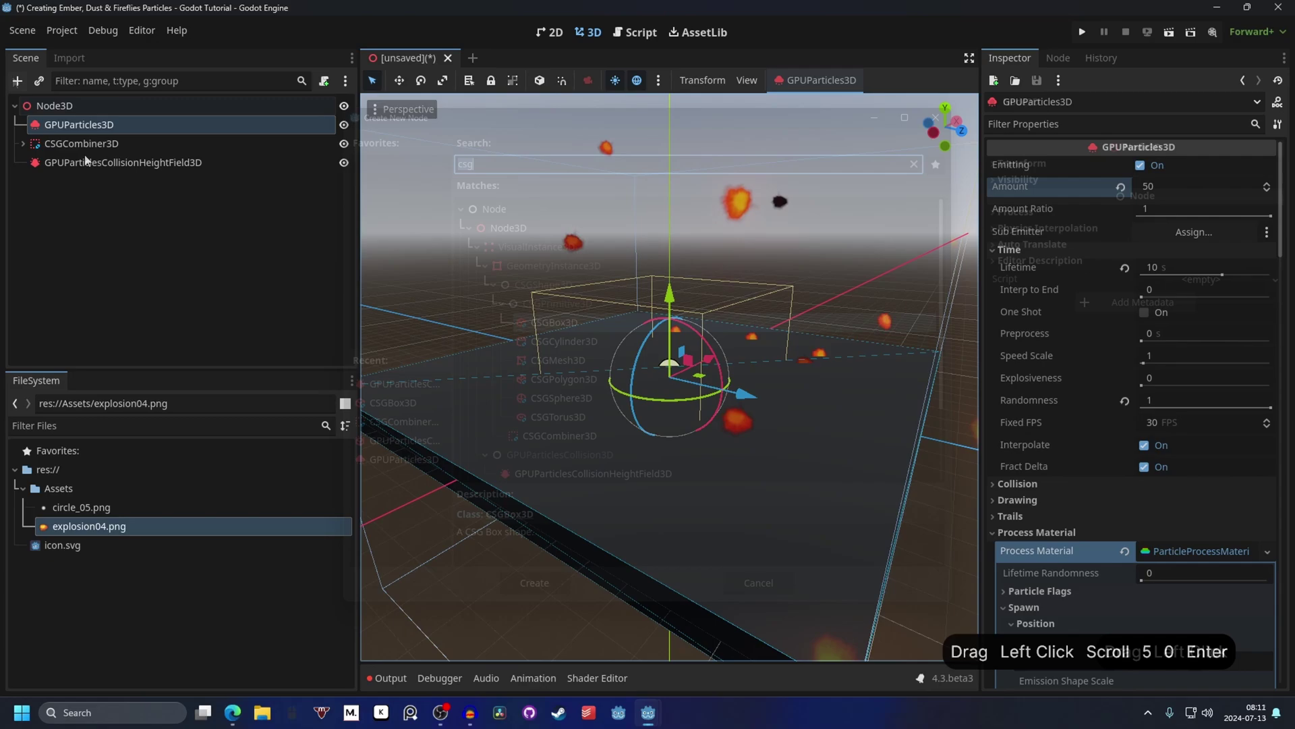
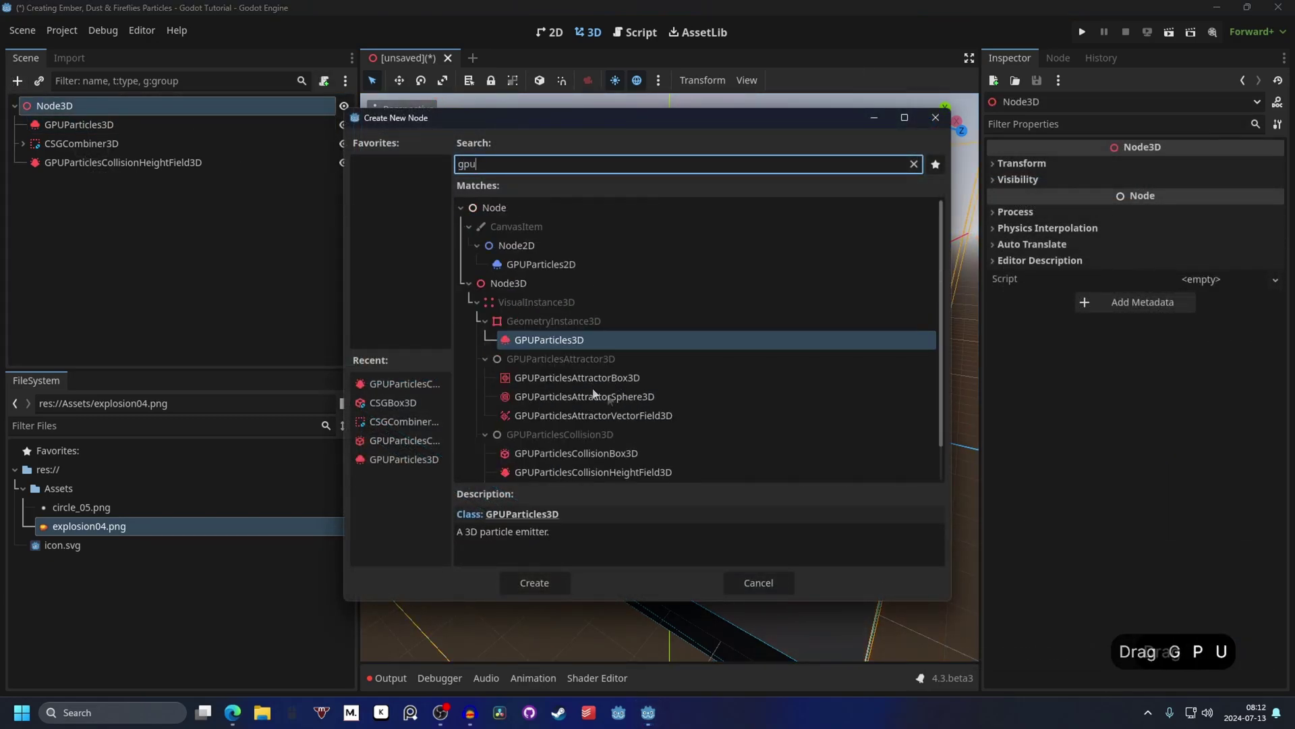
{"action": "left_click", "coordinate": [631, 398]}
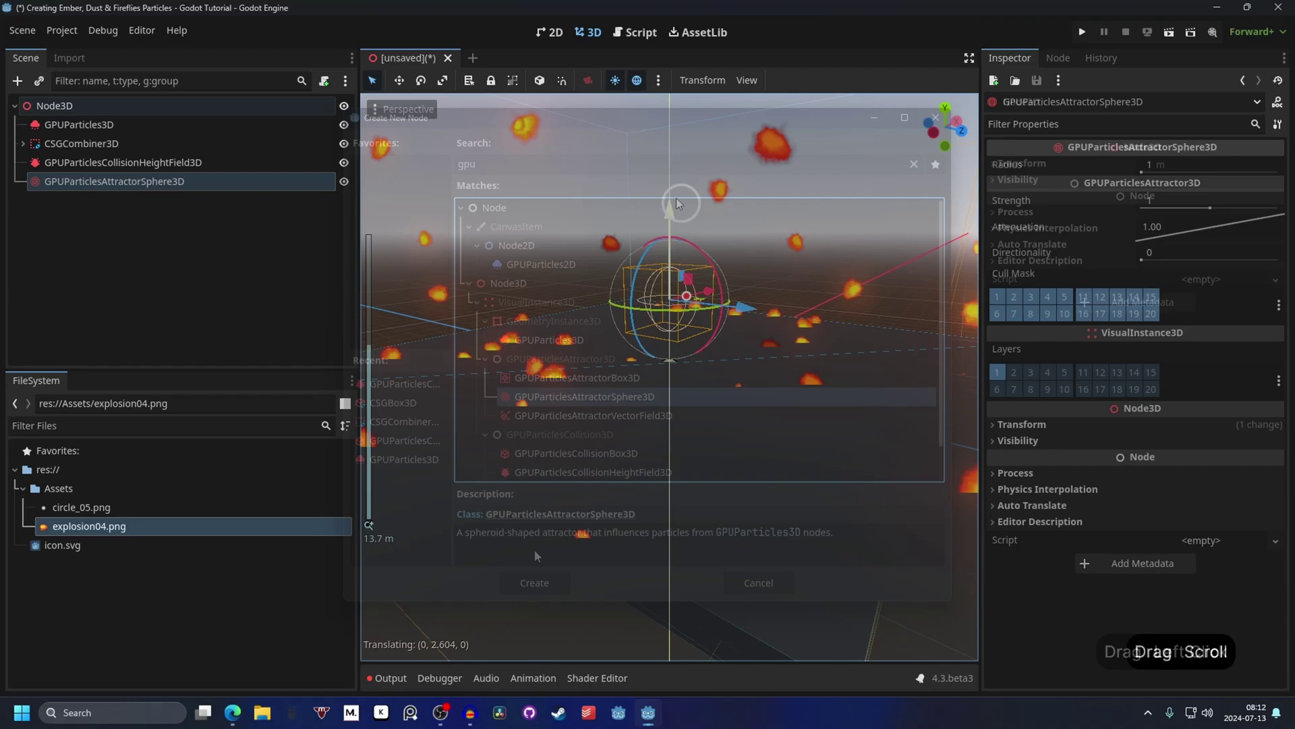
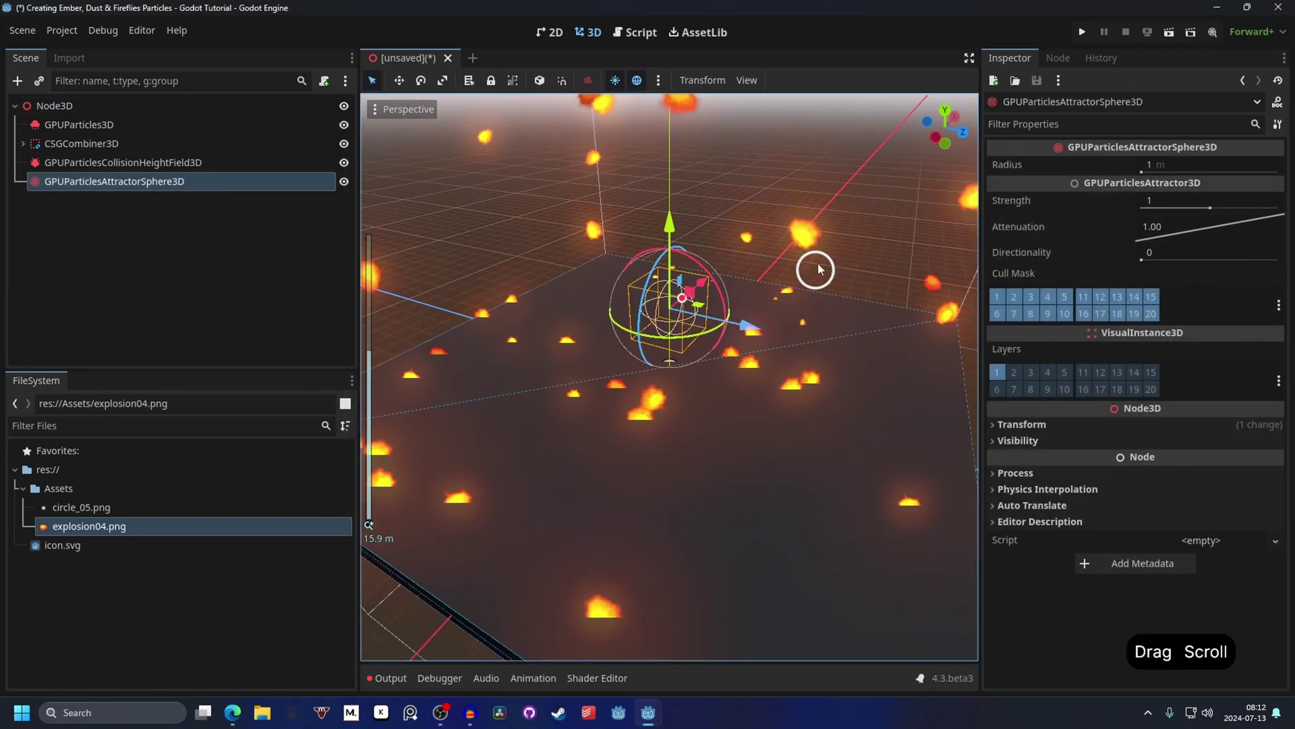
{"action": "left_click", "coordinate": [839, 259]}
{"action": "left_click", "coordinate": [678, 238]}
{"action": "left_click", "coordinate": [679, 287]}
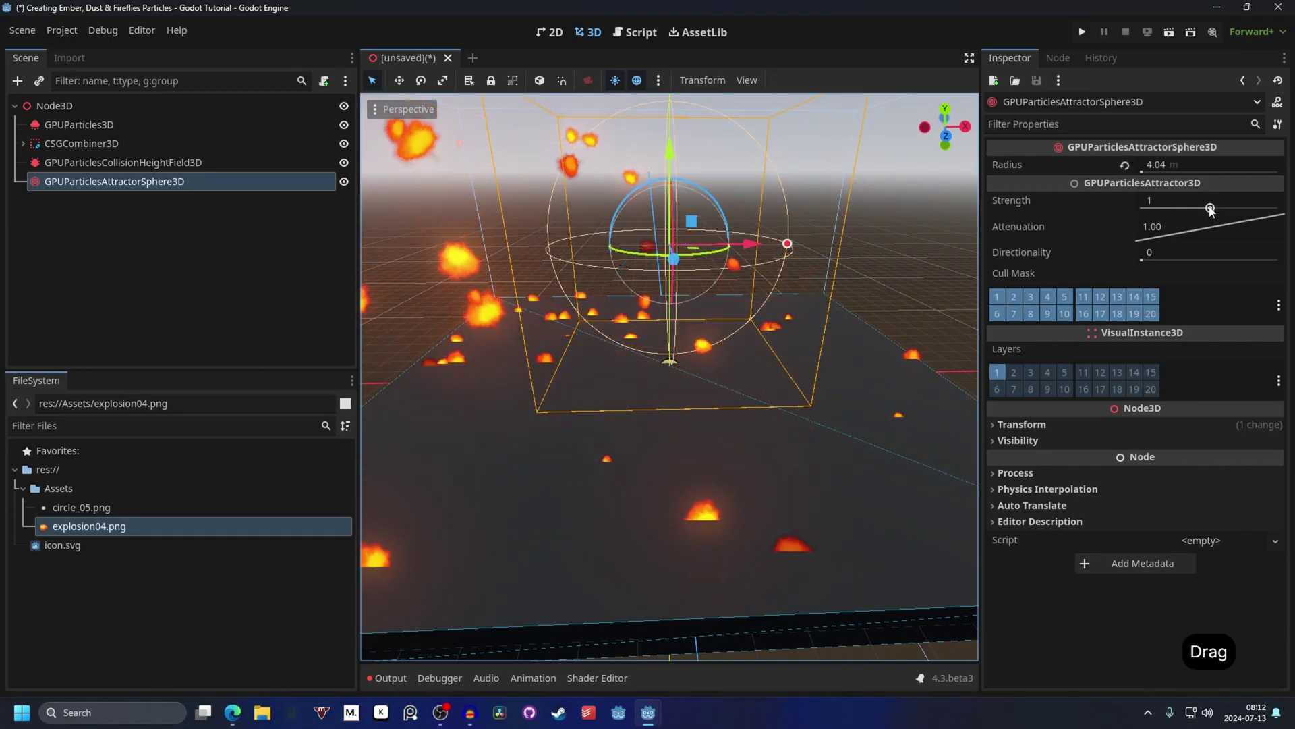
Step: Set the attractor Strength to -128 so it repels the embers
{"action": "left_click", "coordinate": [1213, 210]}
{"action": "left_click", "coordinate": [848, 196]}
{"action": "left_click", "coordinate": [616, 230]}
{"action": "left_click", "coordinate": [616, 228]}
{"action": "left_click", "coordinate": [654, 282]}
{"action": "left_click", "coordinate": [776, 279]}
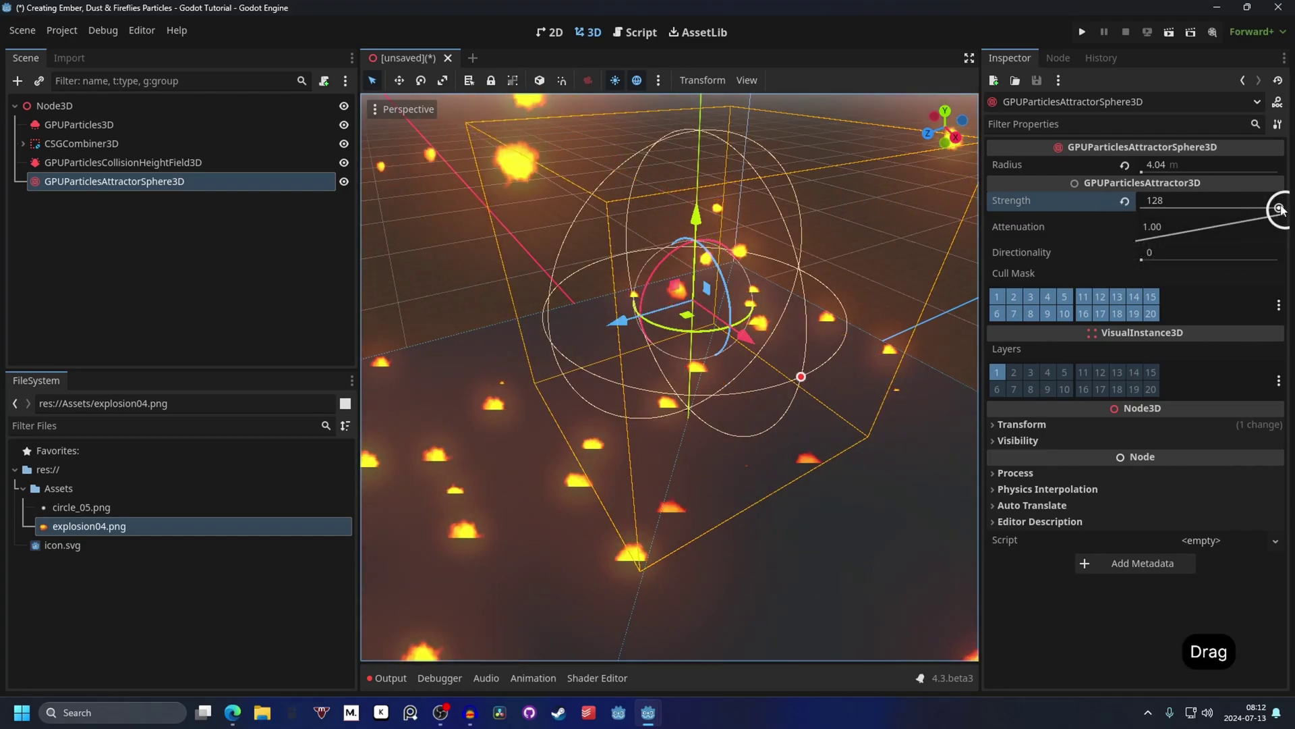
{"action": "double_click", "coordinate": [1286, 210]}
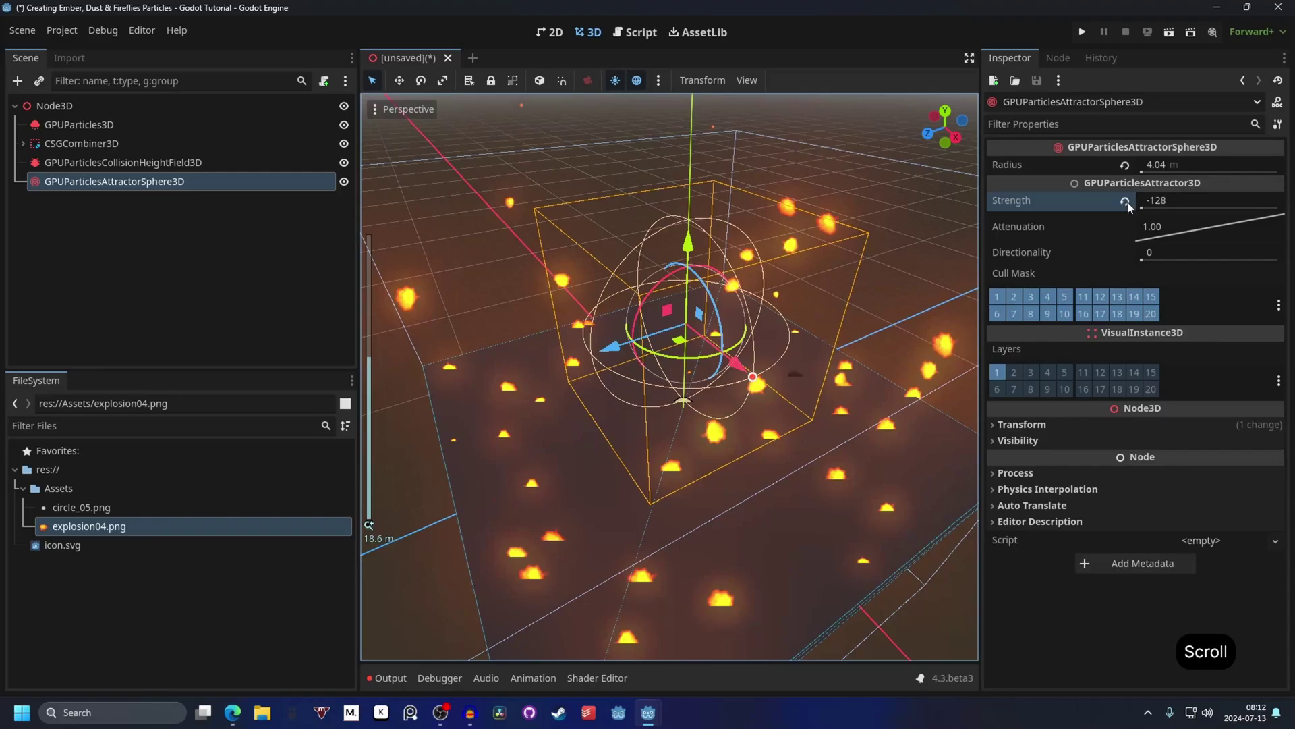
{"action": "left_click", "coordinate": [785, 328]}
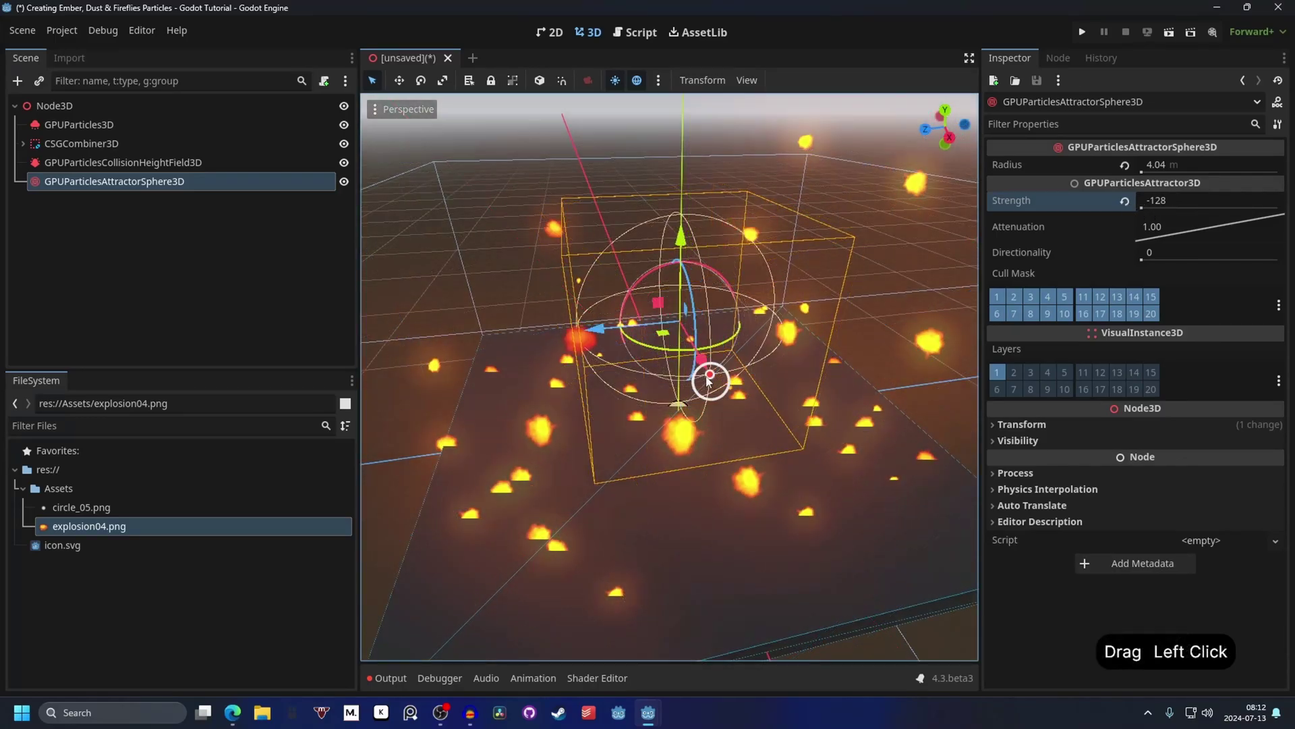
Step: Drag the attractor sphere's radius out to about 26 m
{"action": "left_click", "coordinate": [725, 427]}
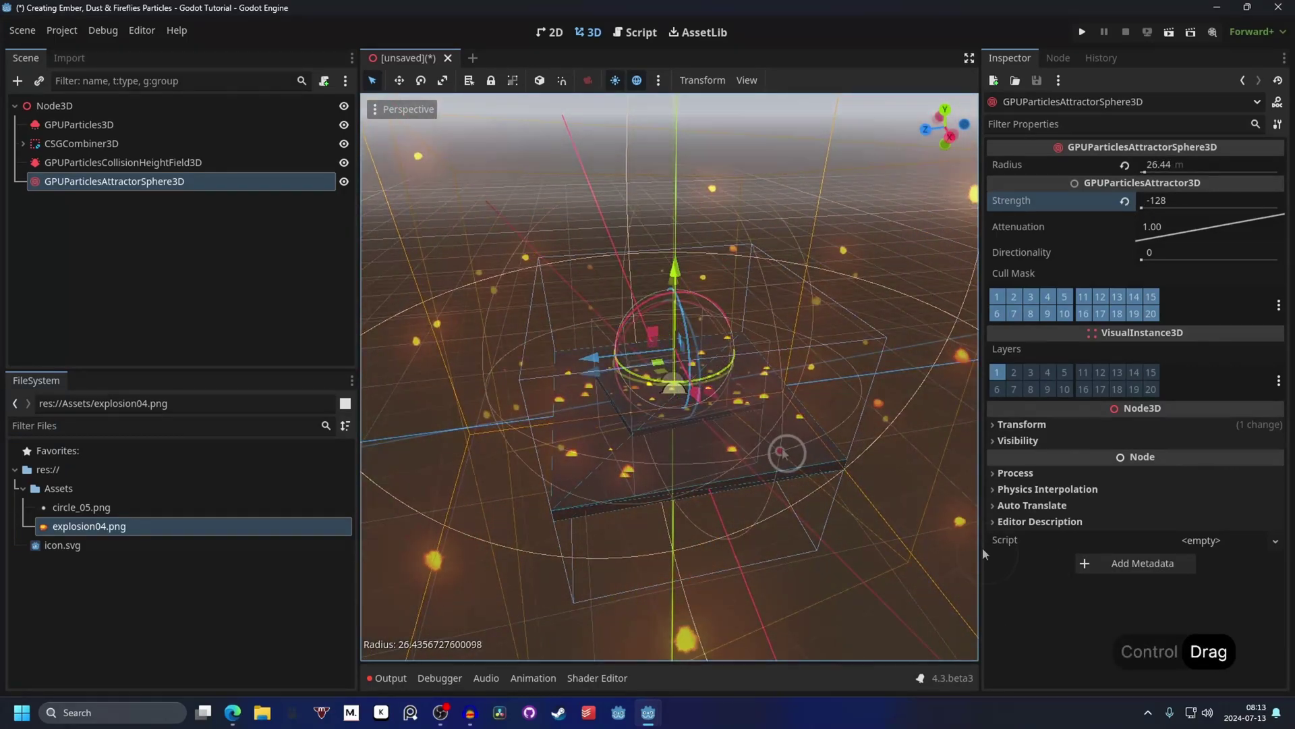
{"action": "double_click", "coordinate": [751, 424]}
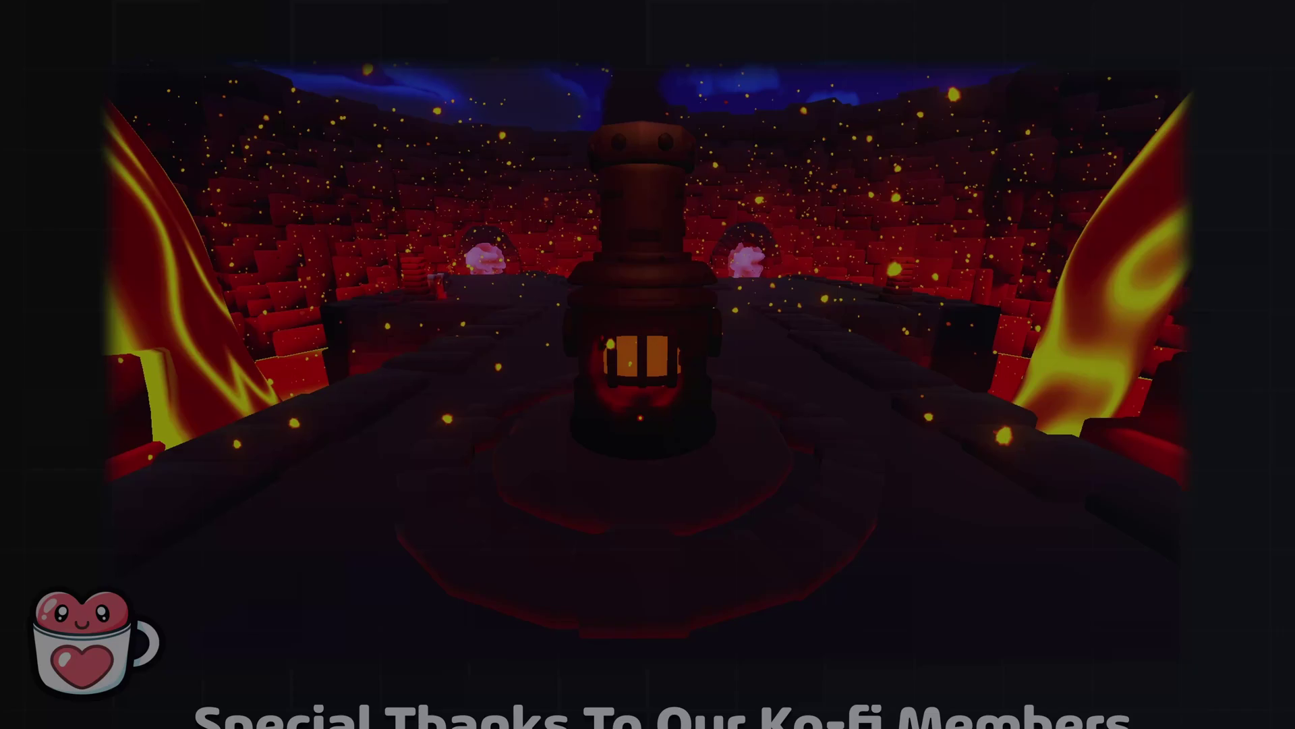